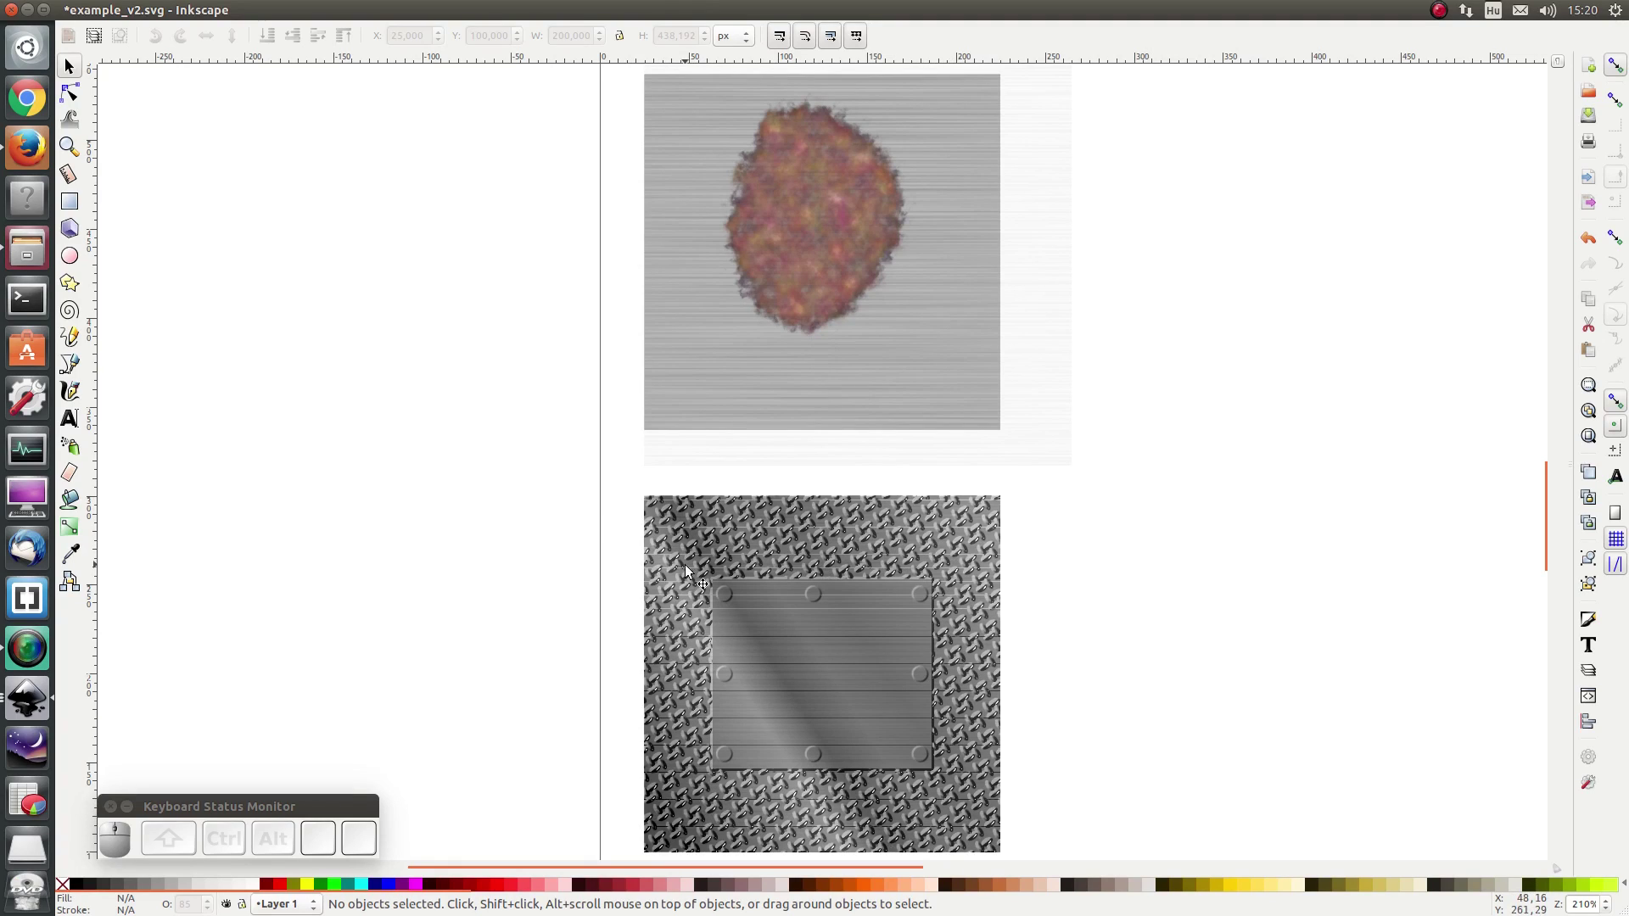
Step: Switch to the example.svg drawing and select the tan colour swatch rectangle
key(ctrl+r)
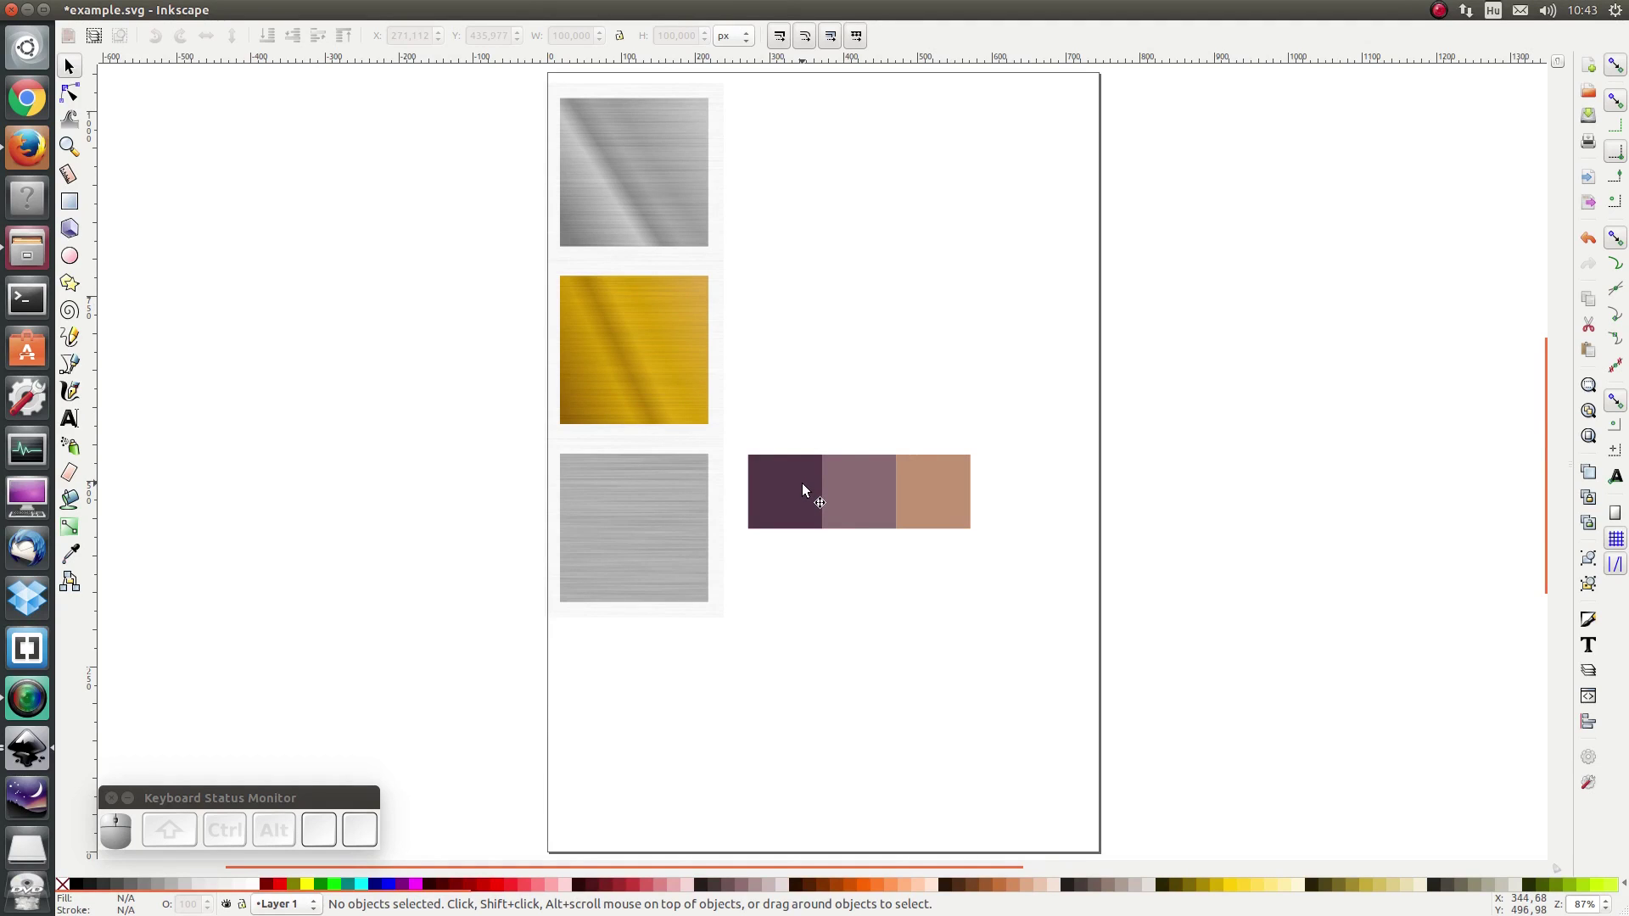
drag(807, 492, 938, 516)
click(937, 516)
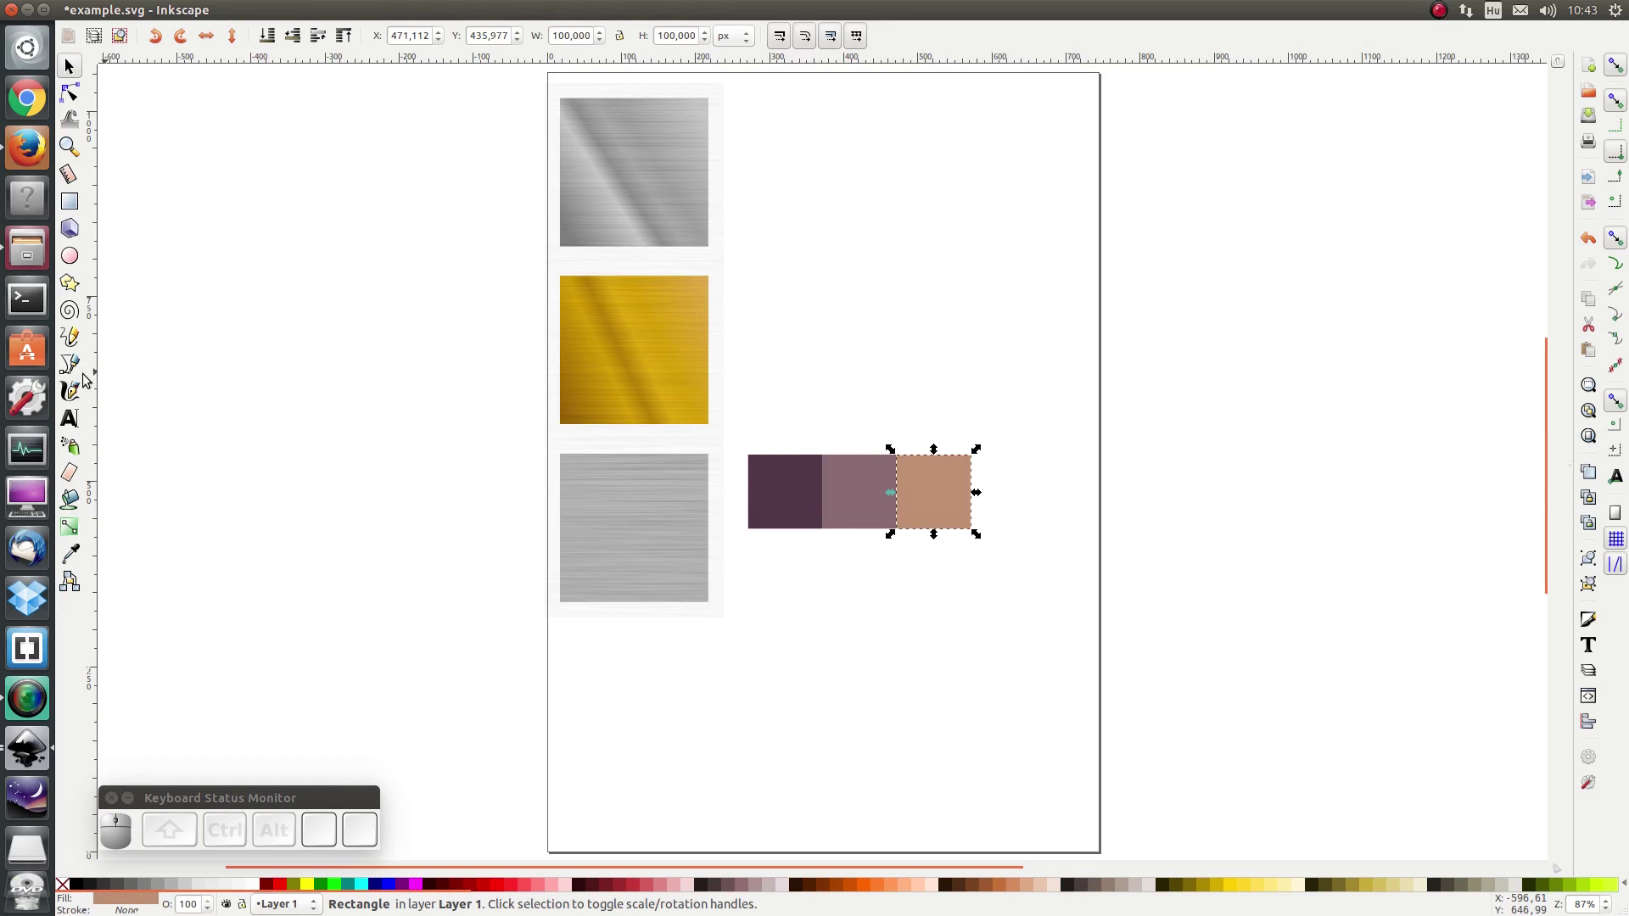
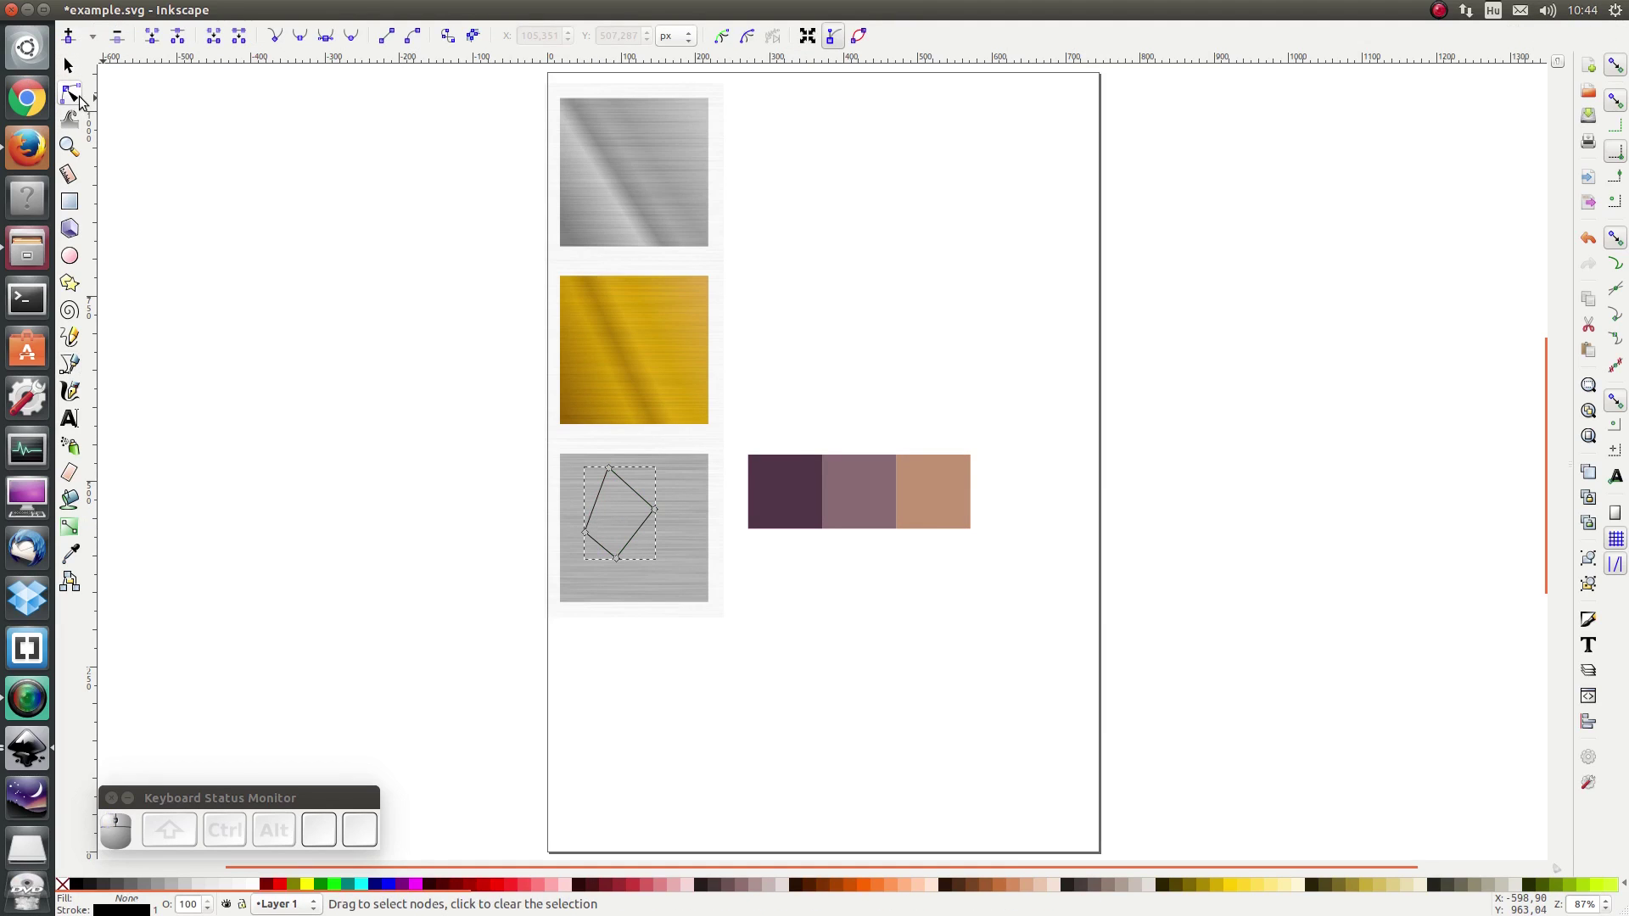
Step: Smooth the blob path's nodes and sample the dark purple swatch with the Dropper
key(ctrl+a)
click(329, 49)
click(75, 73)
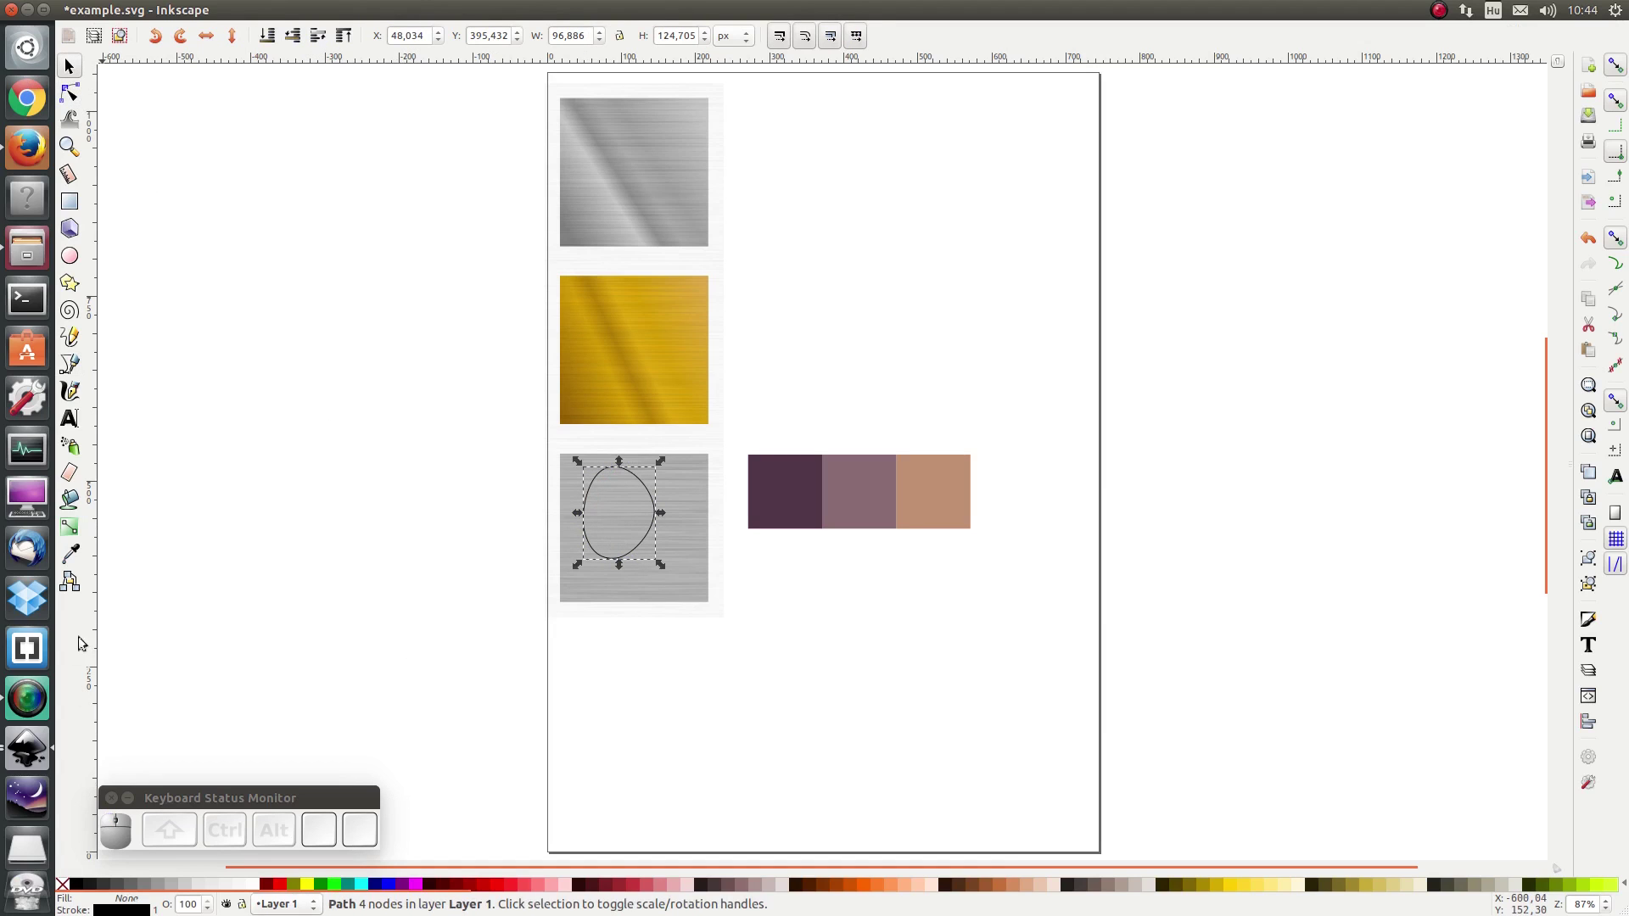
click(81, 561)
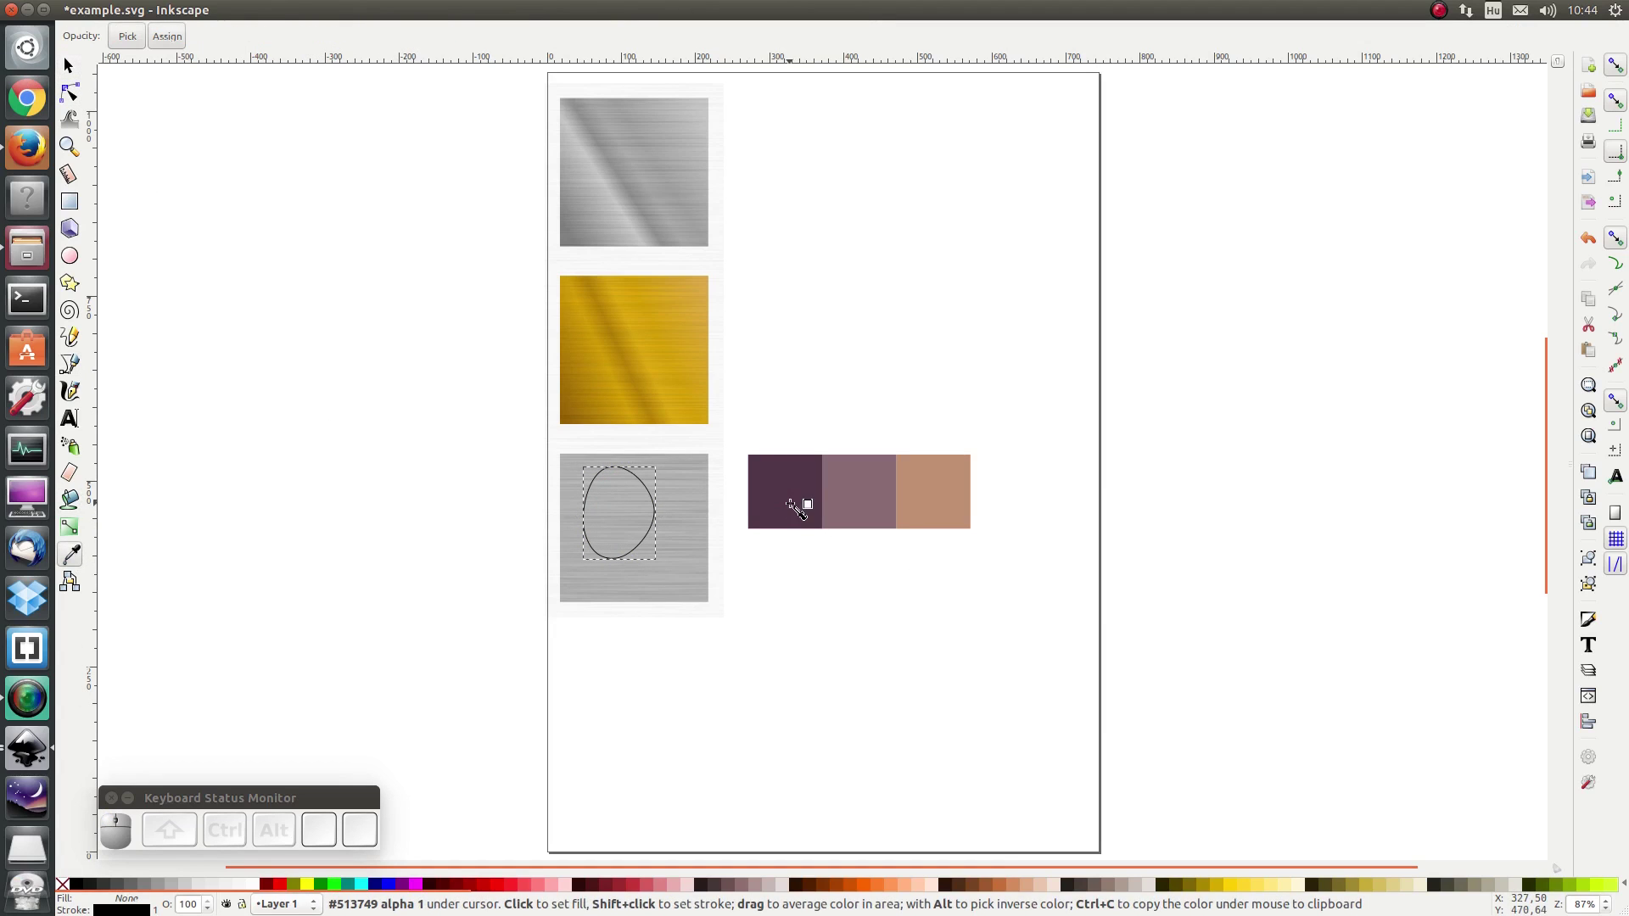
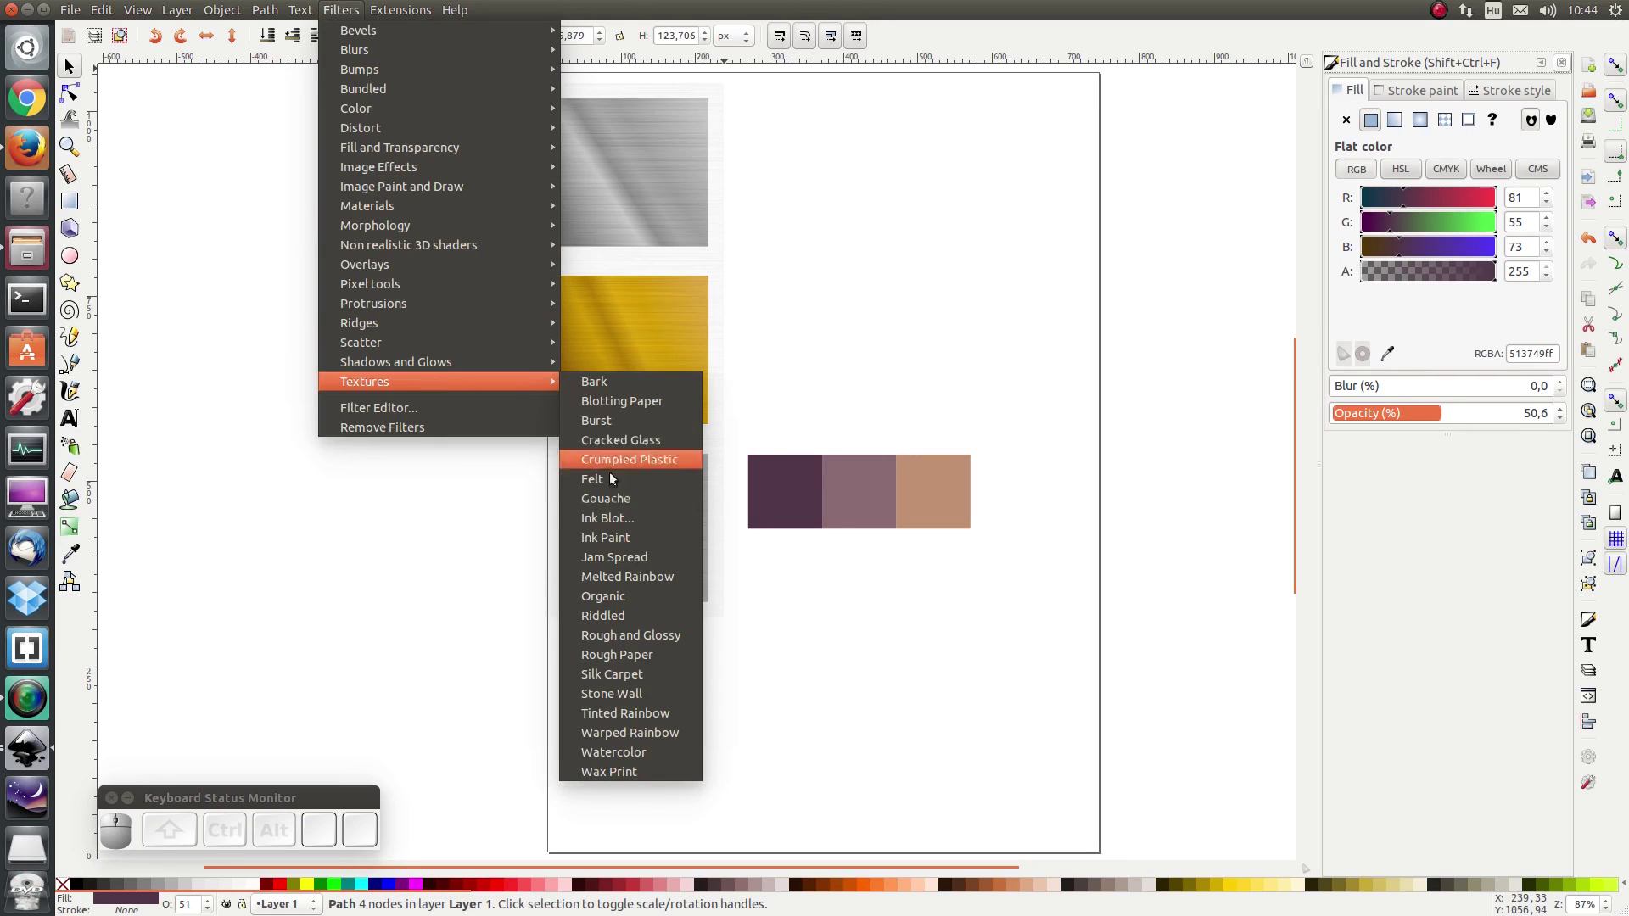
Step: Apply the Felt texture filter to the purple blob and reopen the Filters menu
click(604, 483)
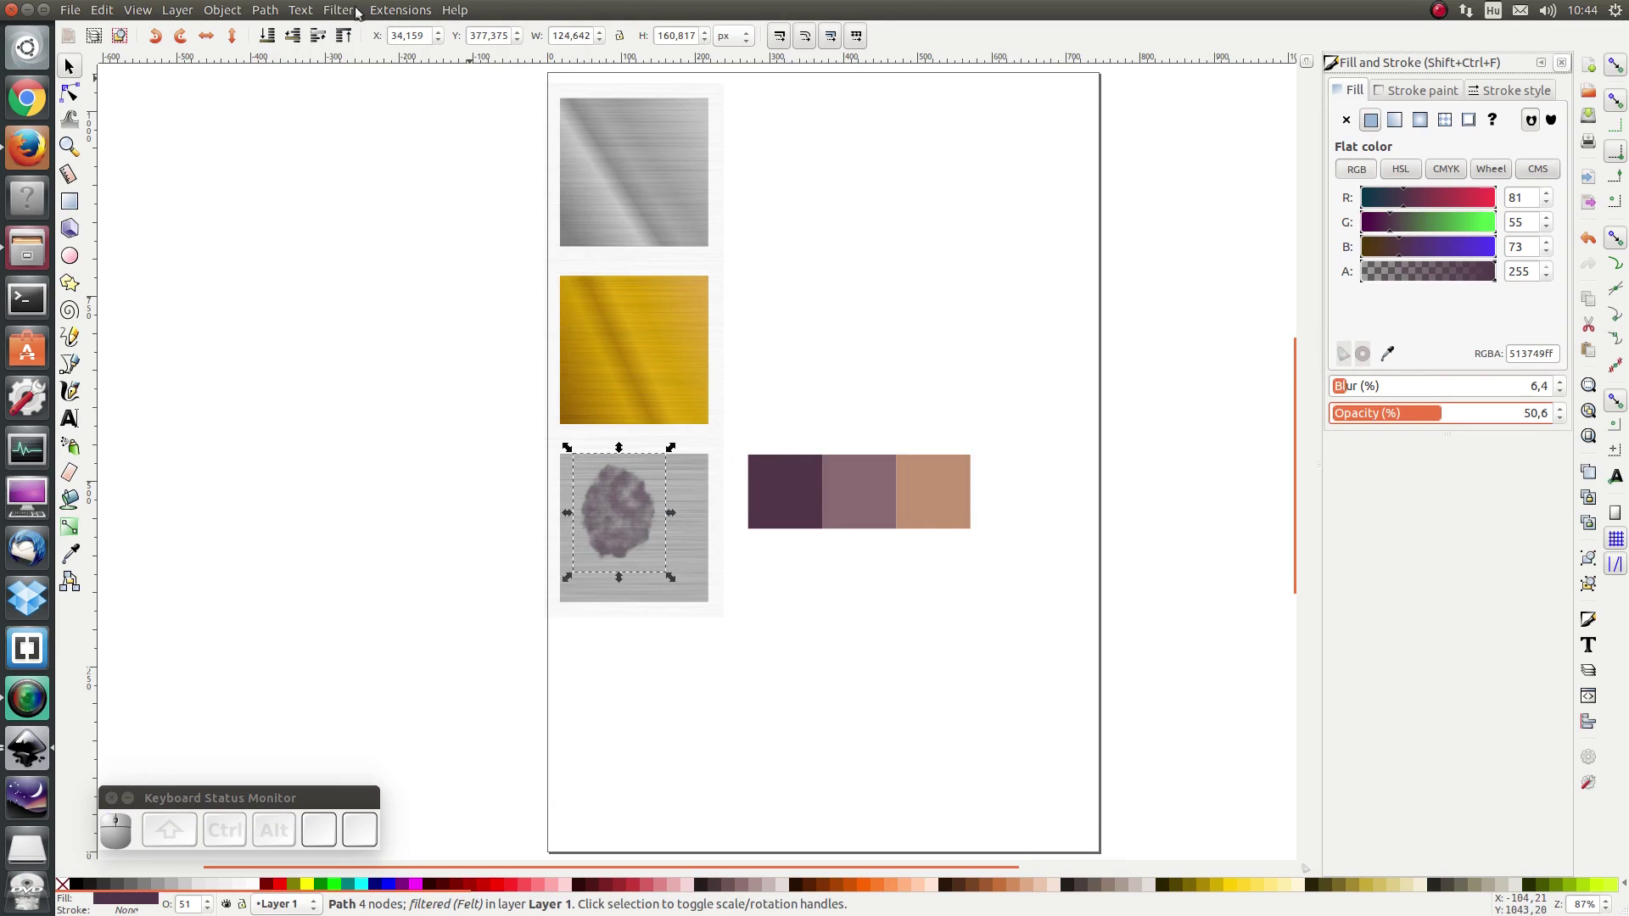
click(357, 17)
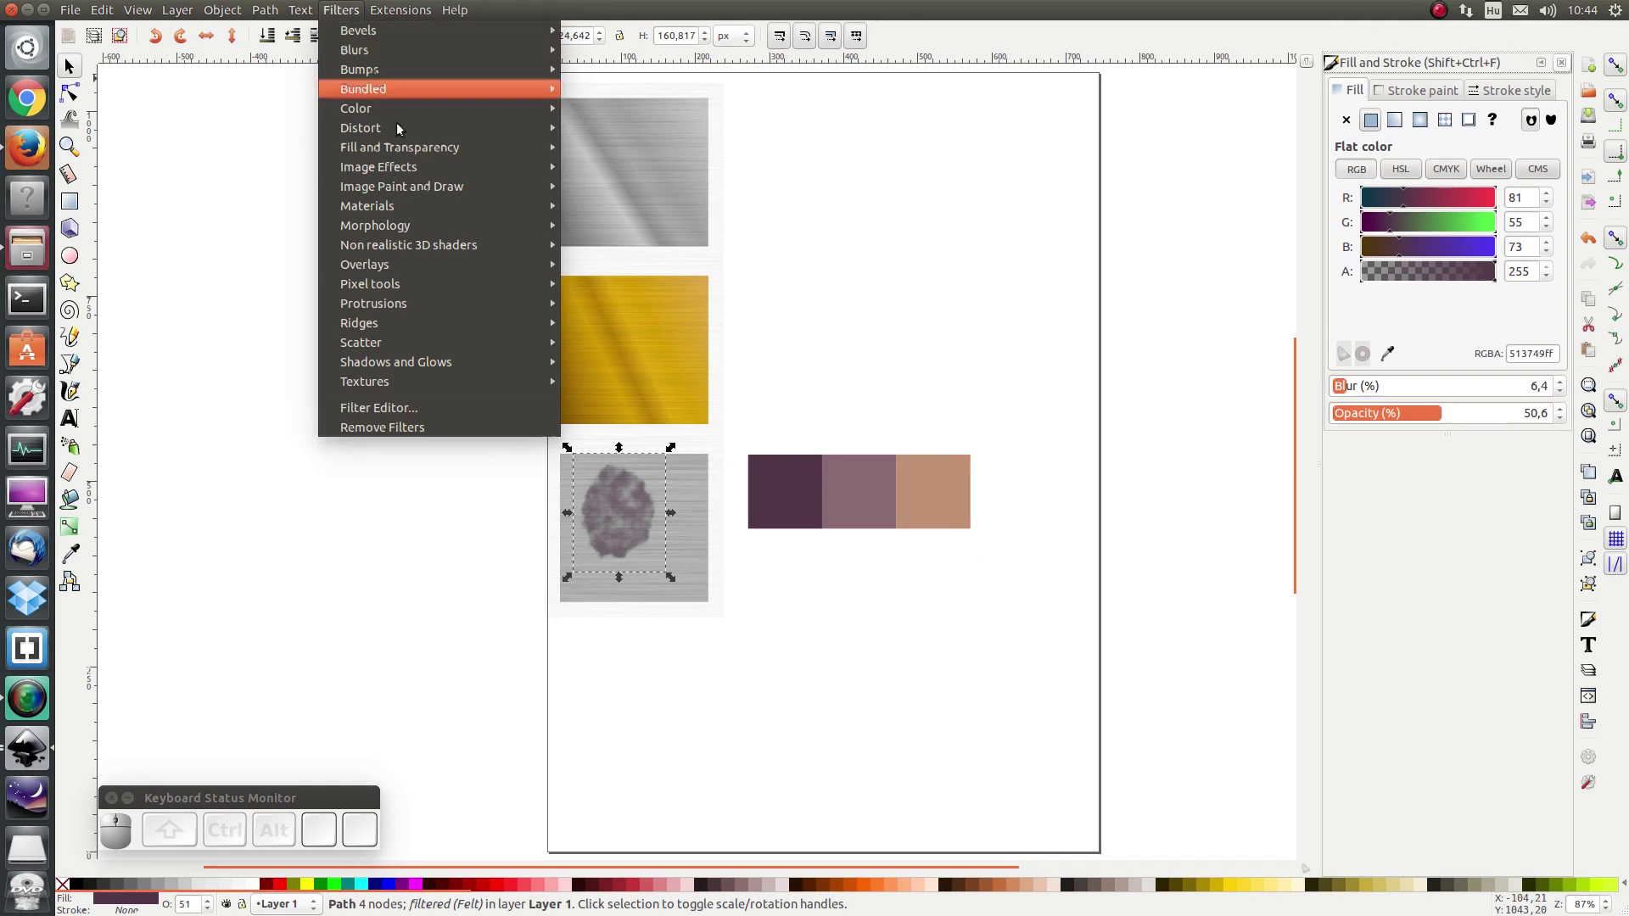
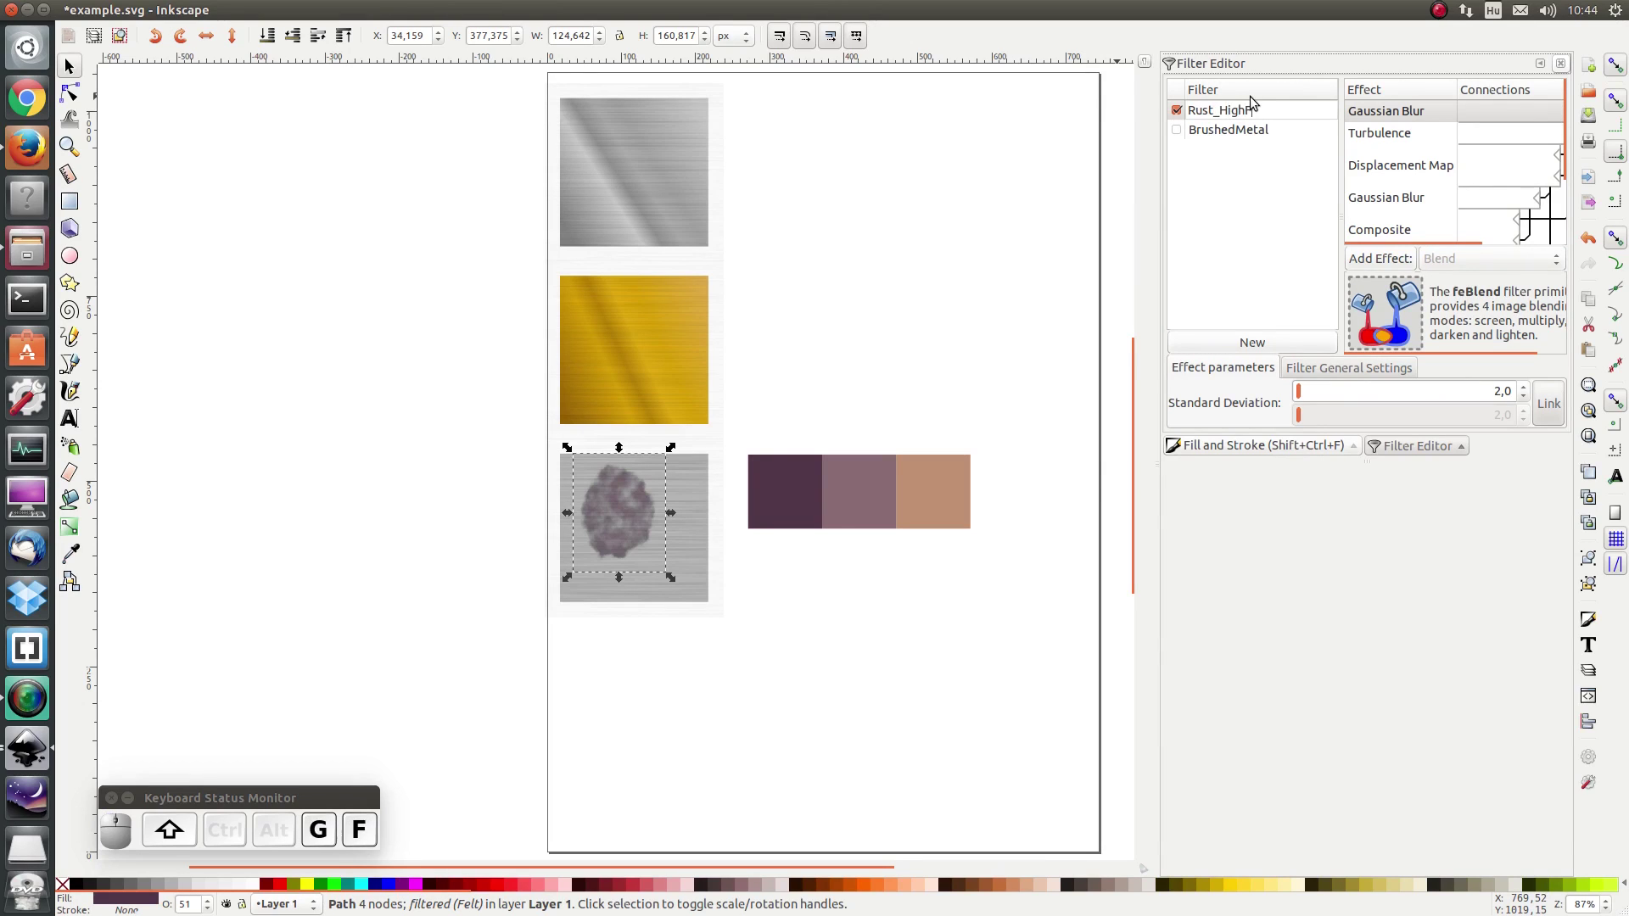
Step: Rename Felt to Rust_HighFreq and set its Turbulence base frequency to 0.195
key(Return)
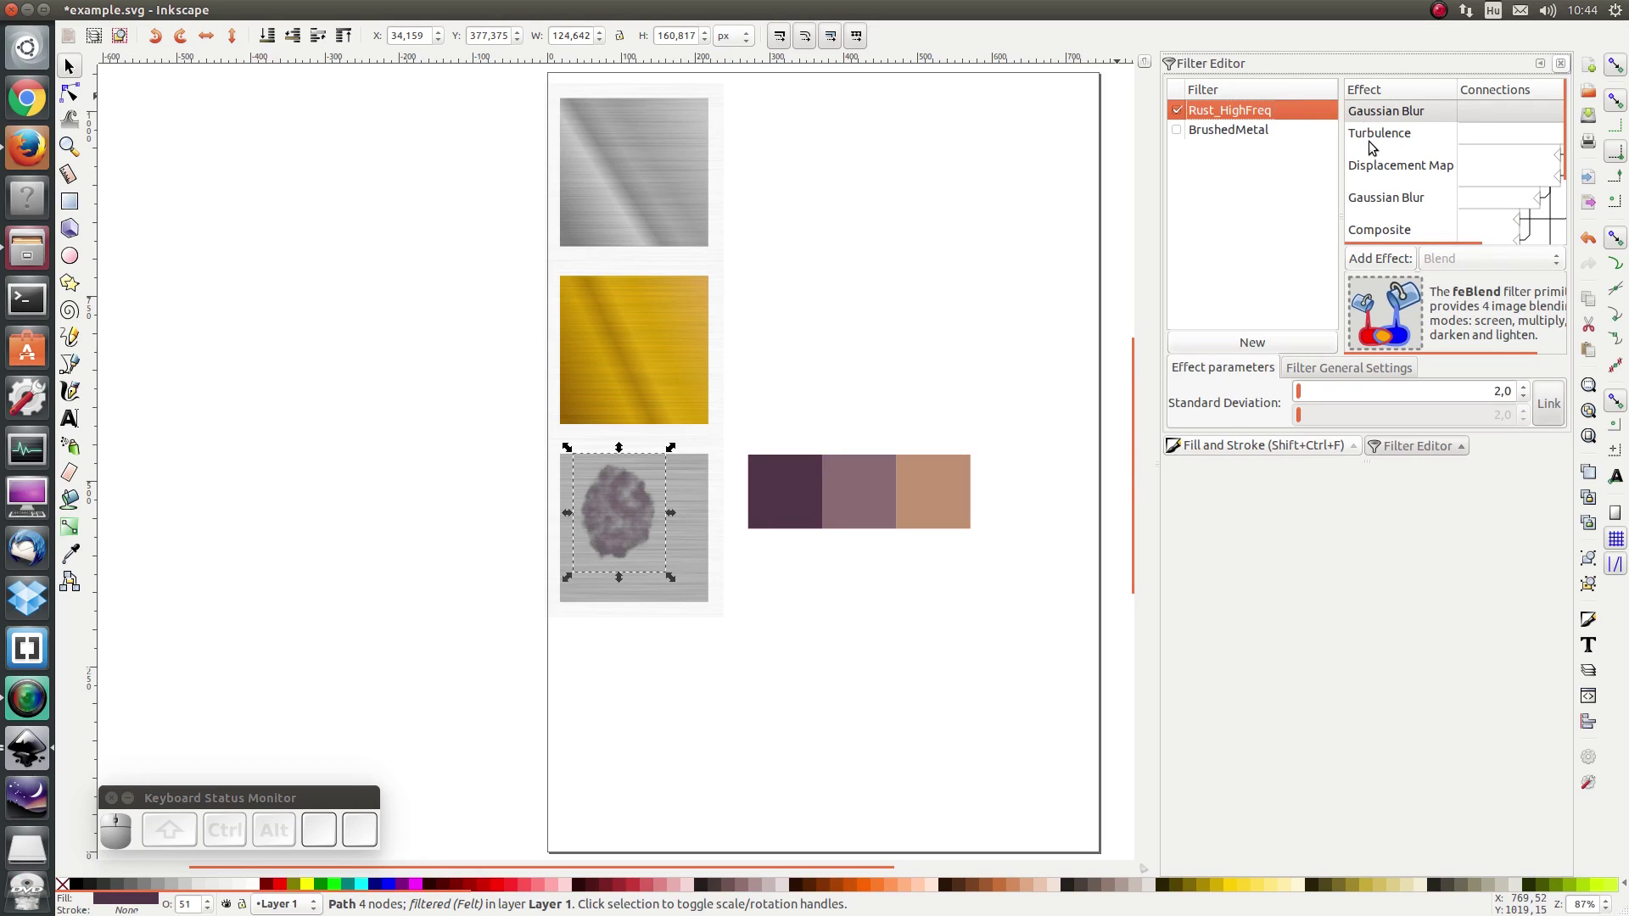
click(1385, 140)
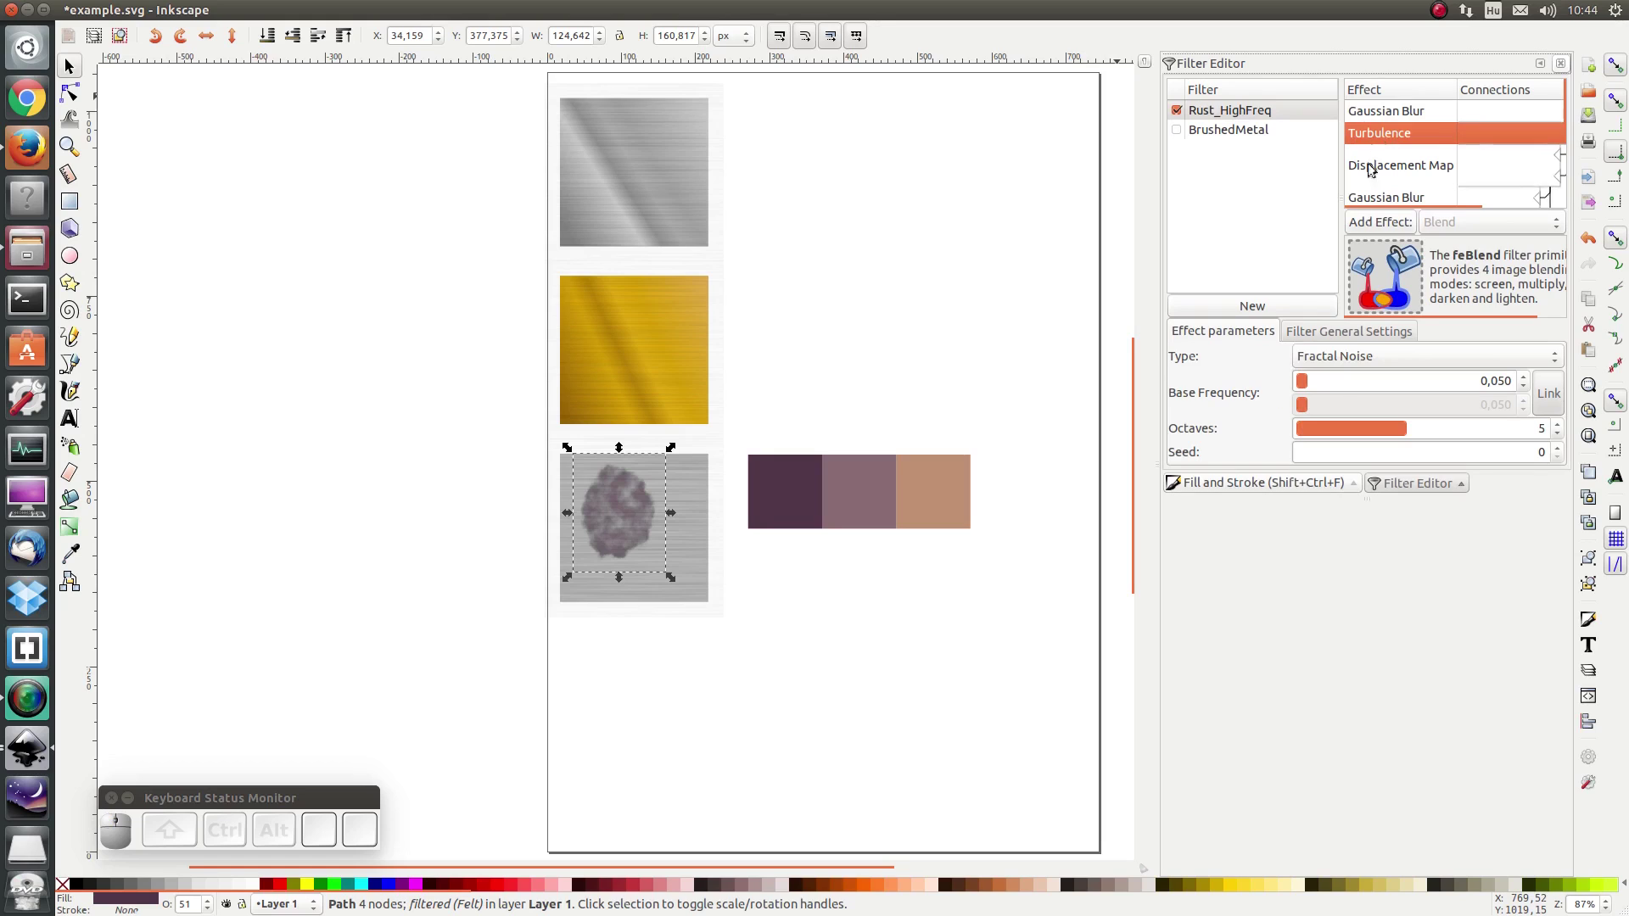
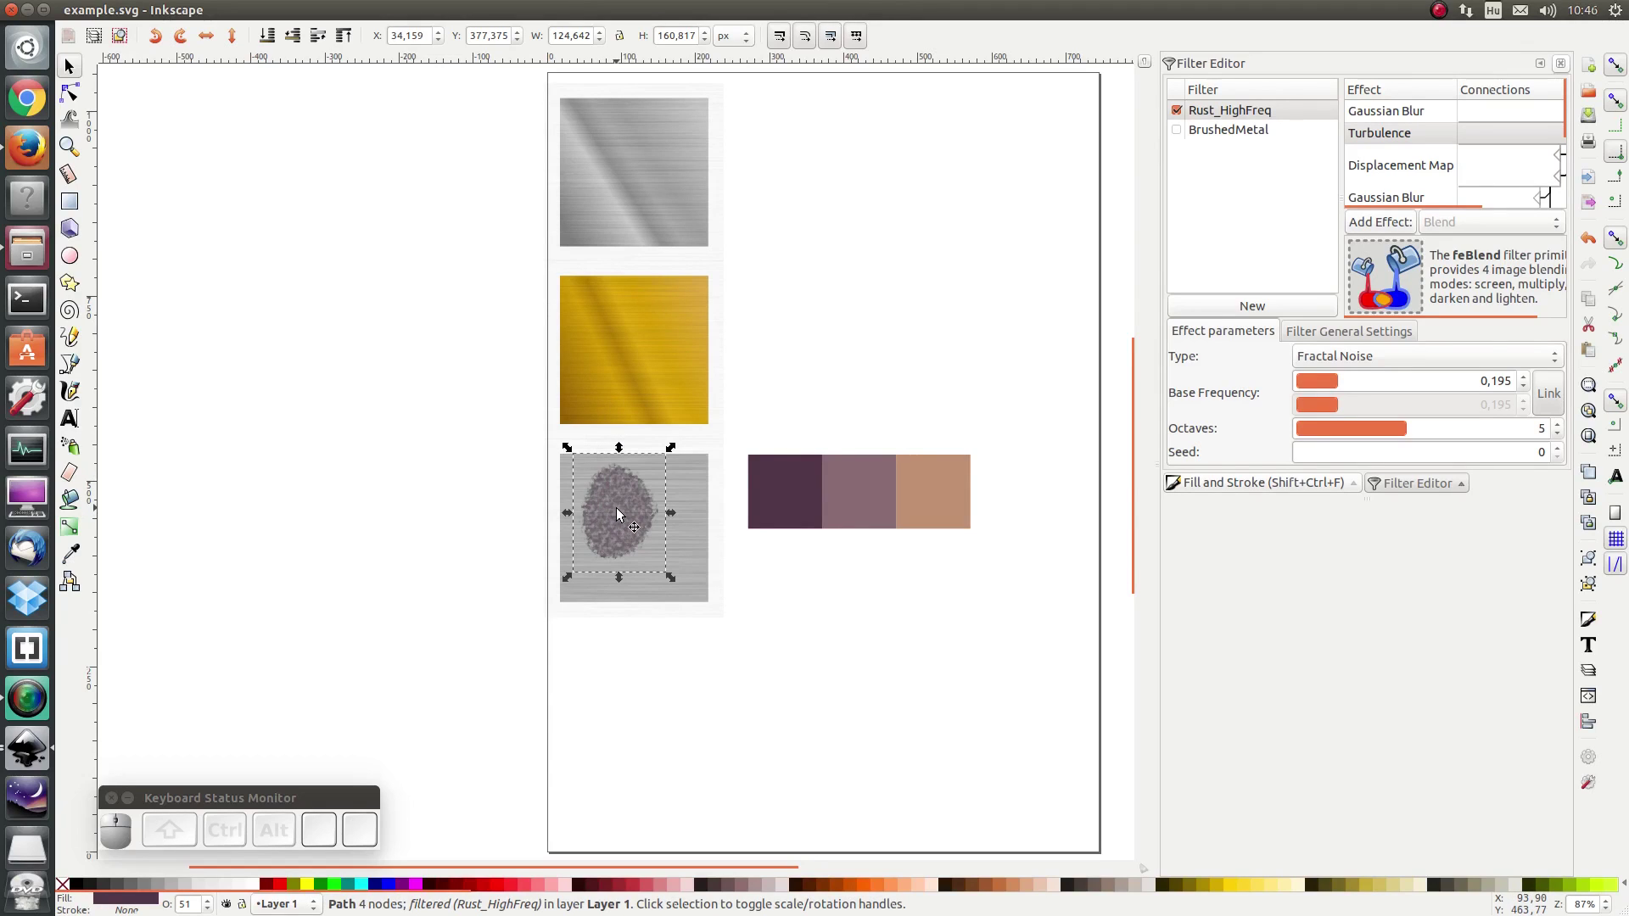
key(ctrl+d)
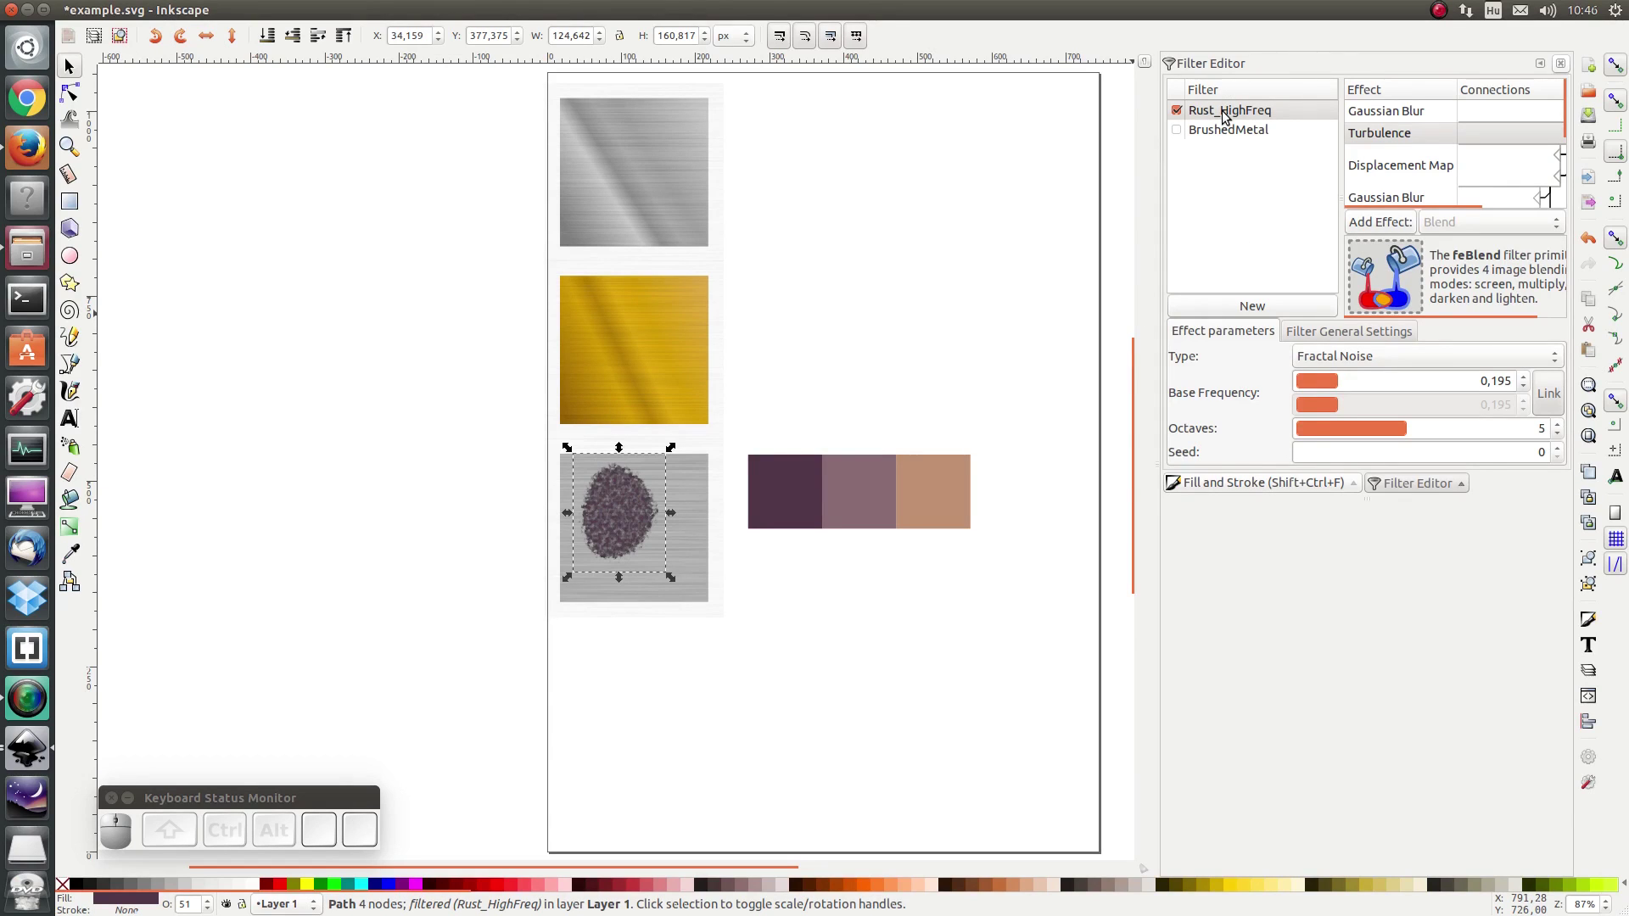
Step: Duplicate the filter as Rust_LowFreq, apply it to the blob, and set Turbulence base frequency 0.078
click(1230, 116)
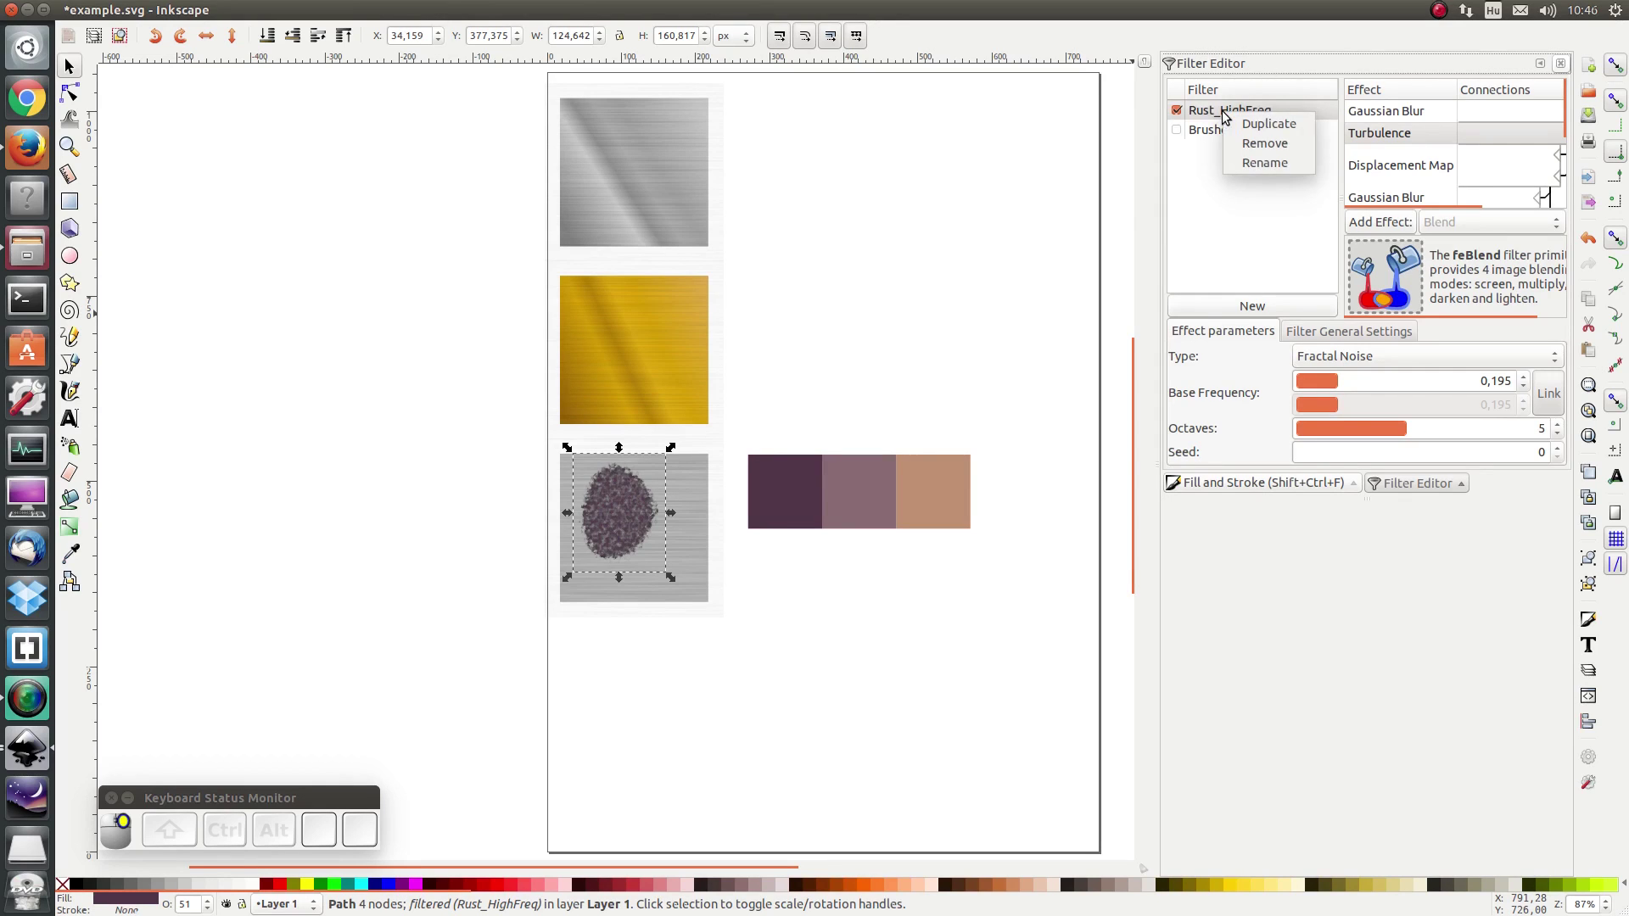
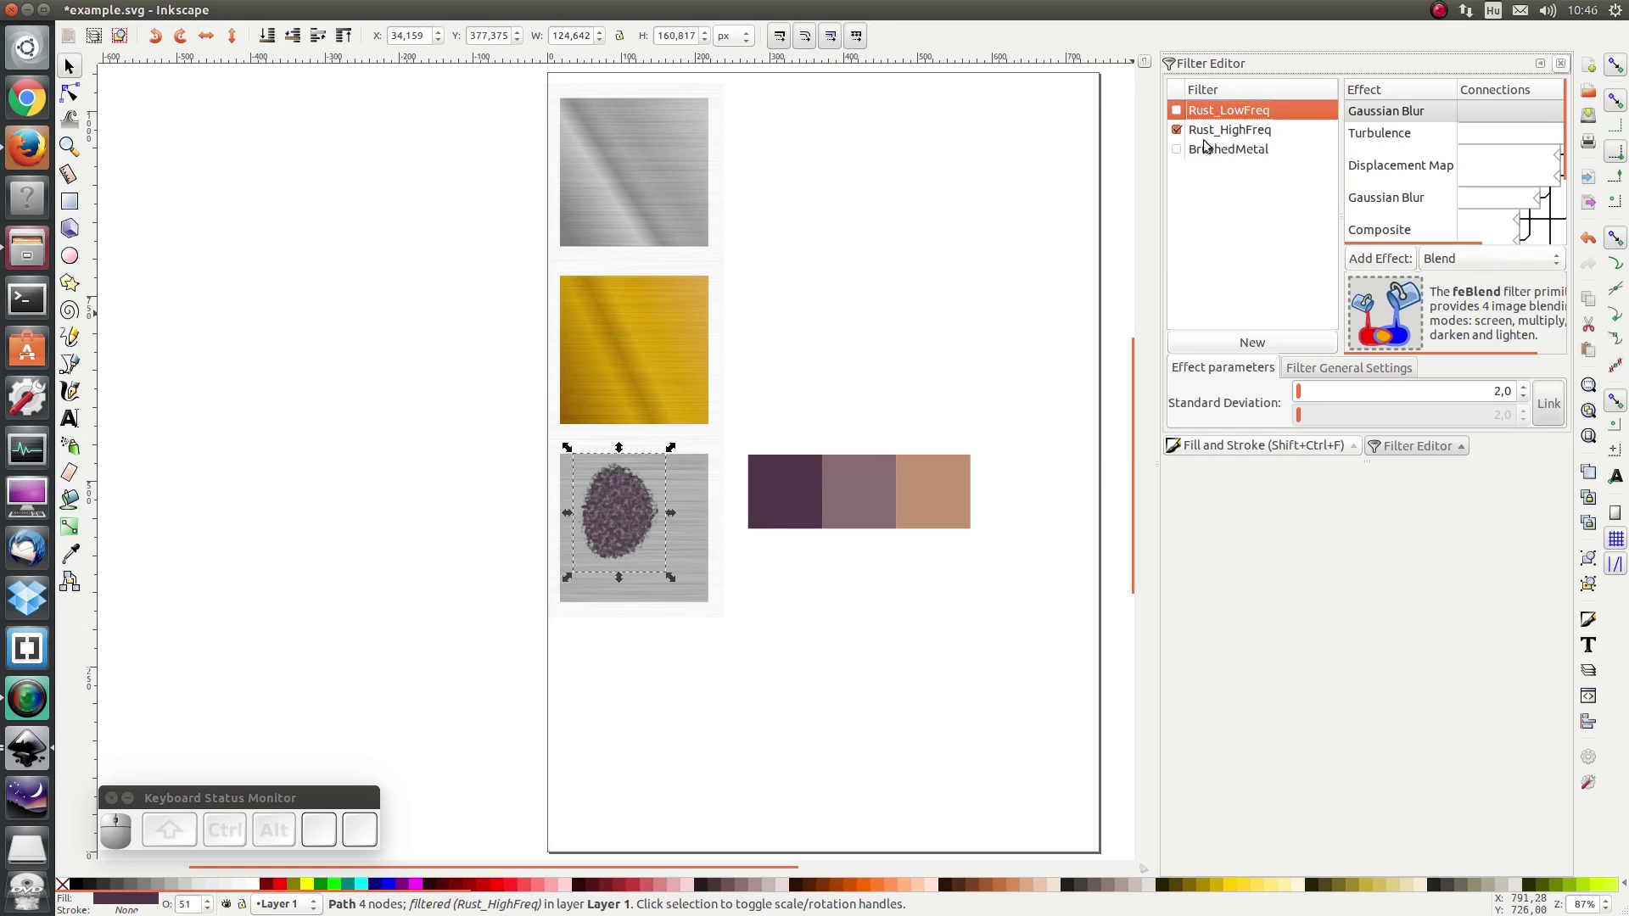
click(1189, 115)
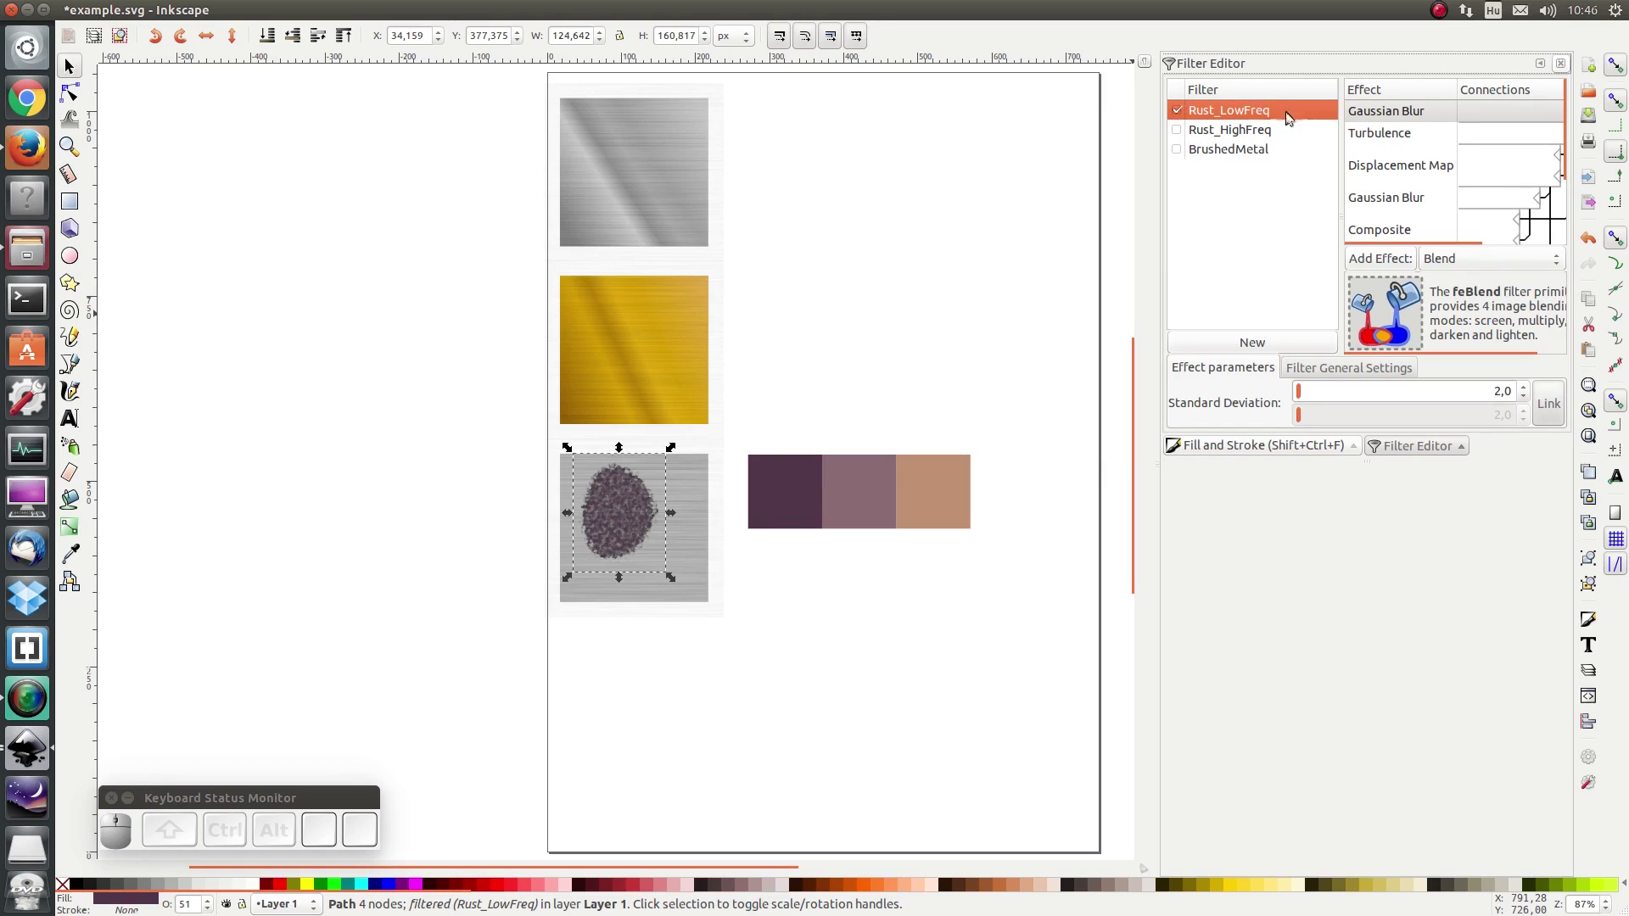
click(1382, 136)
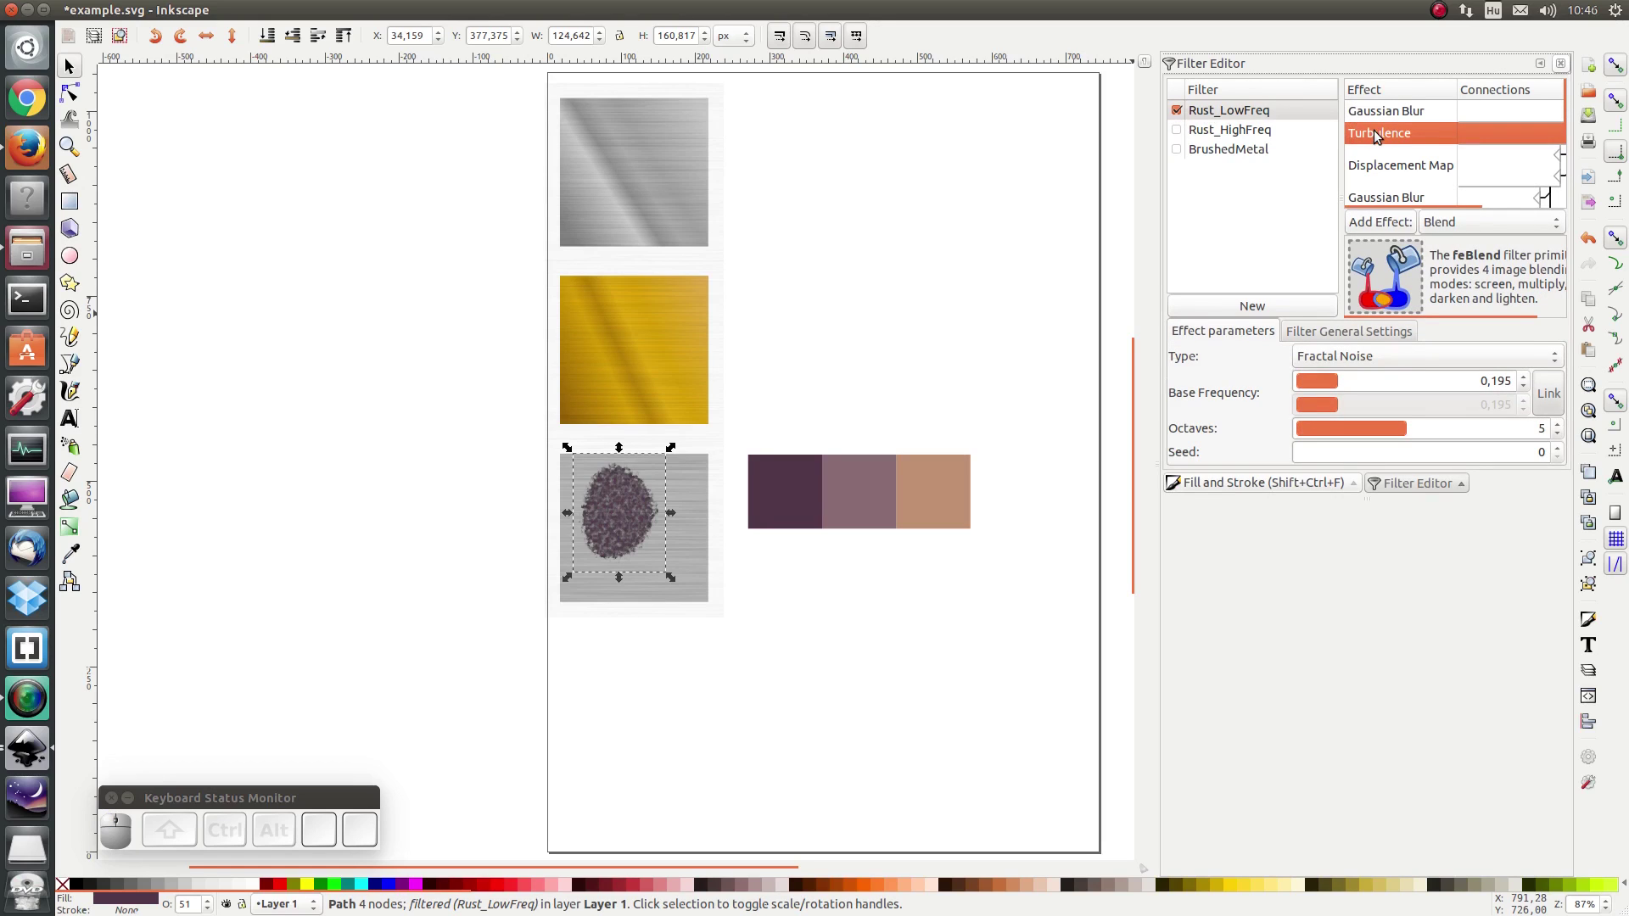
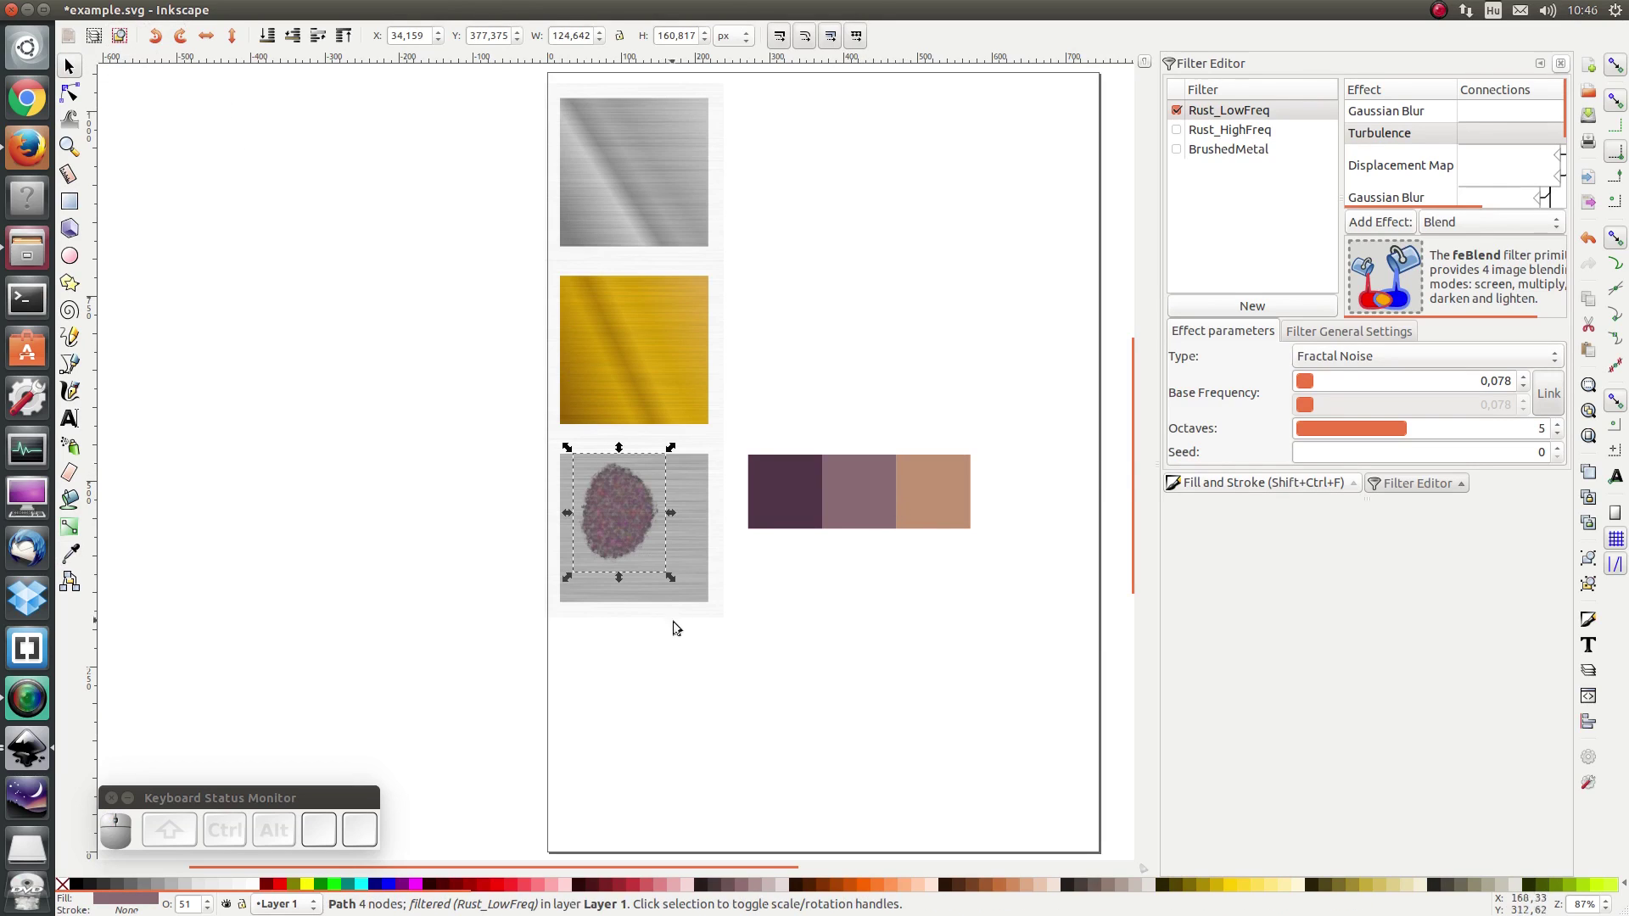
key(ctrl+d)
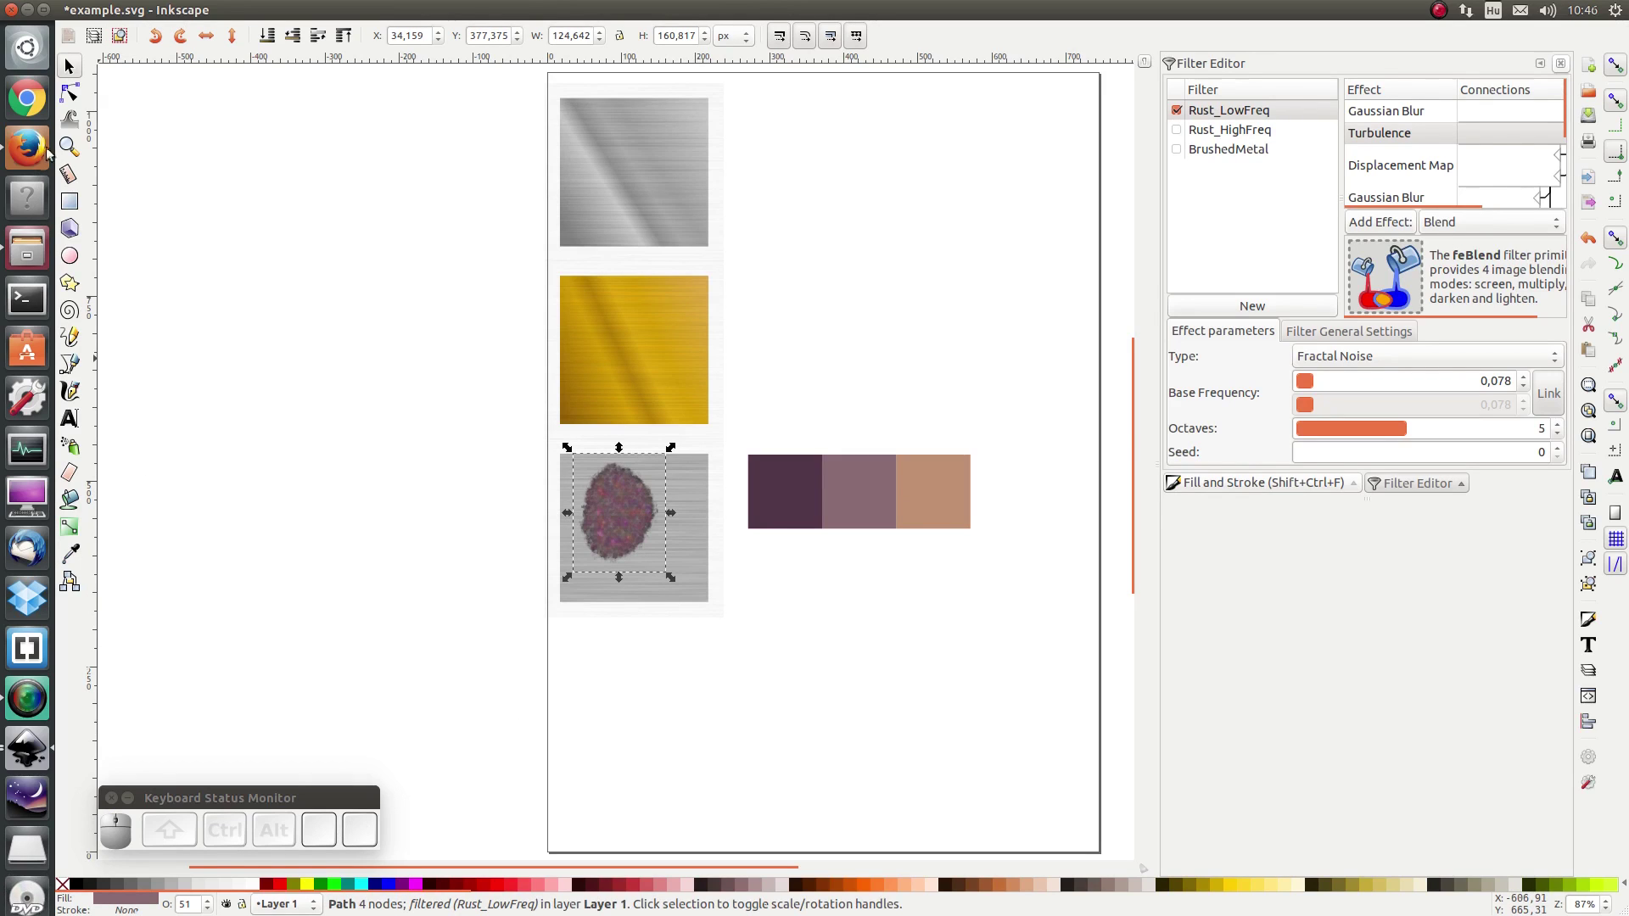
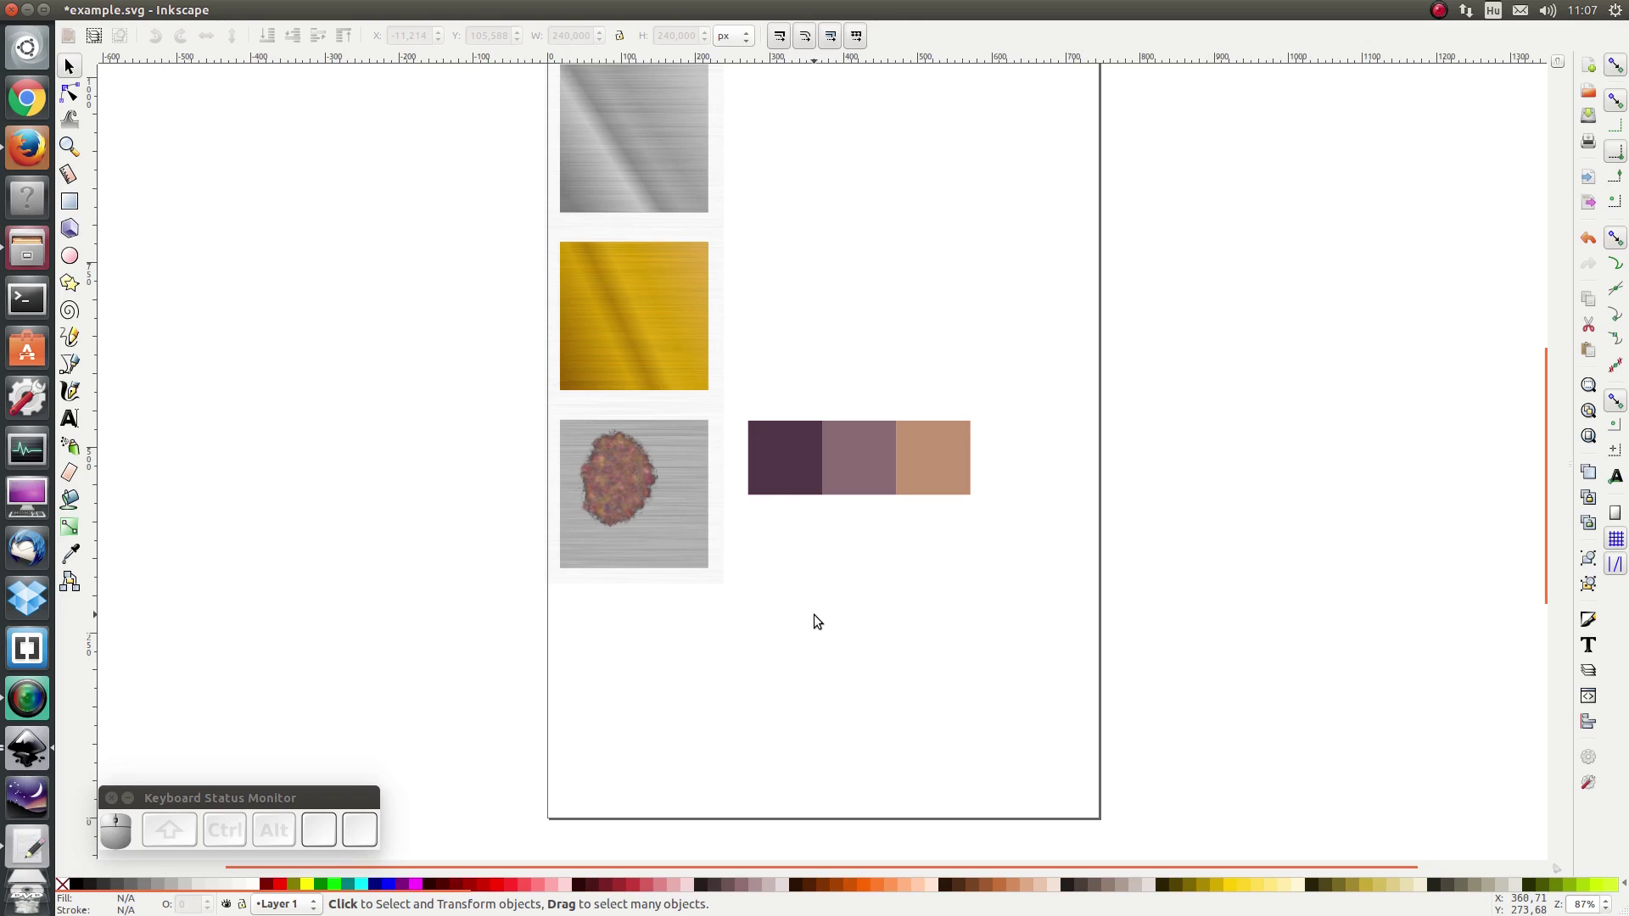
Step: Add enable-background="new" to example.svg's root svg element in gedit and save
key(ctrl+r)
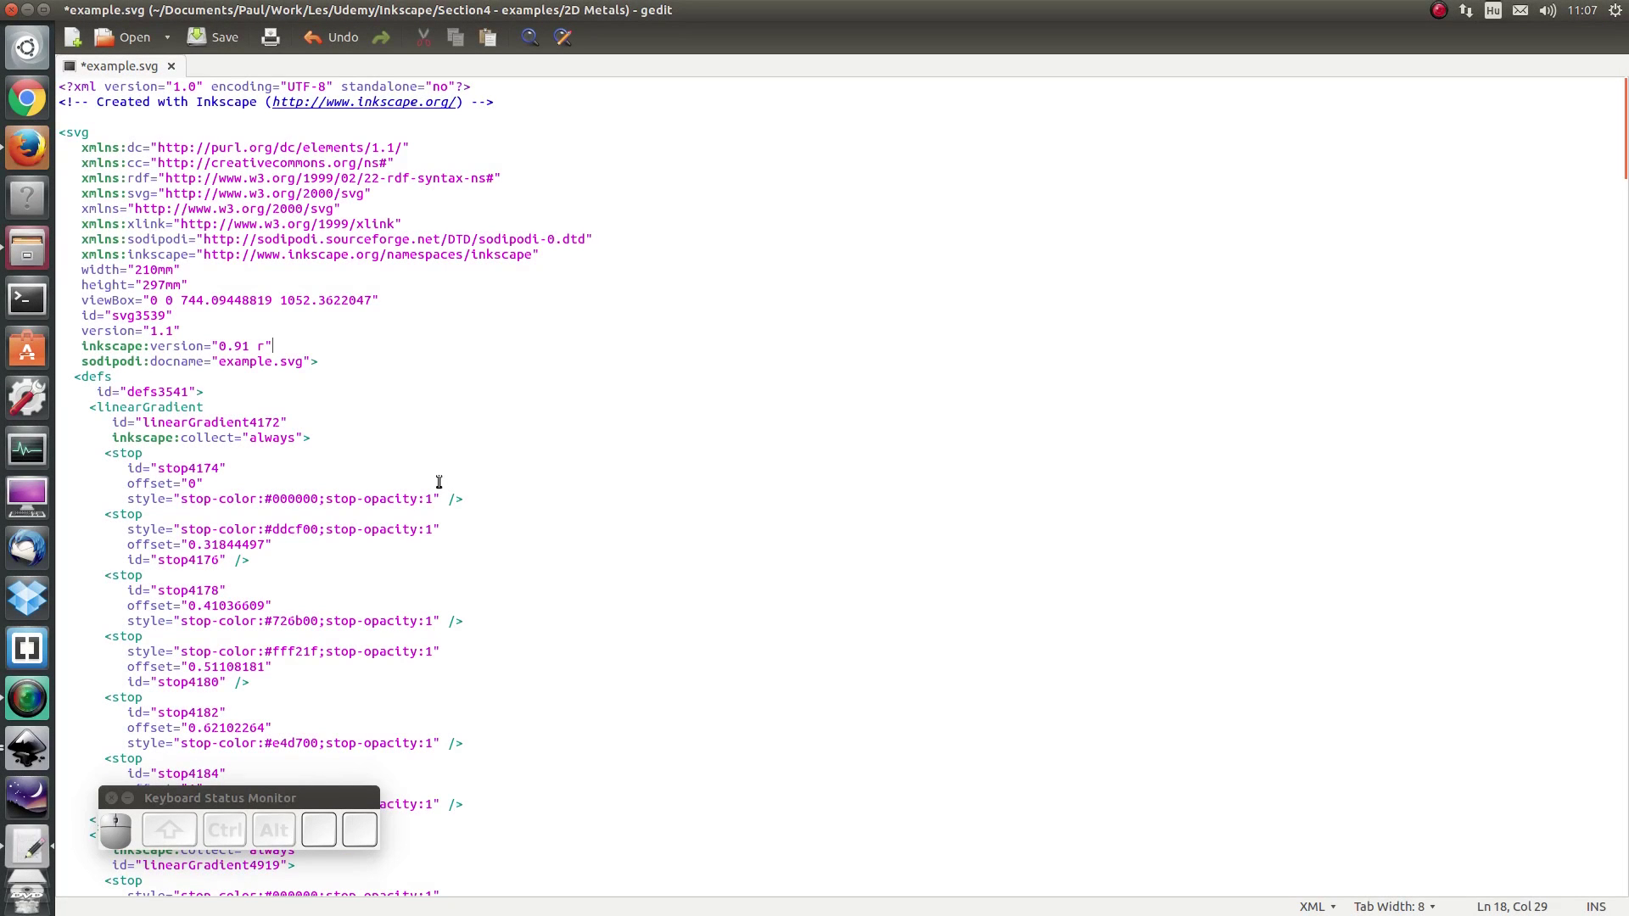
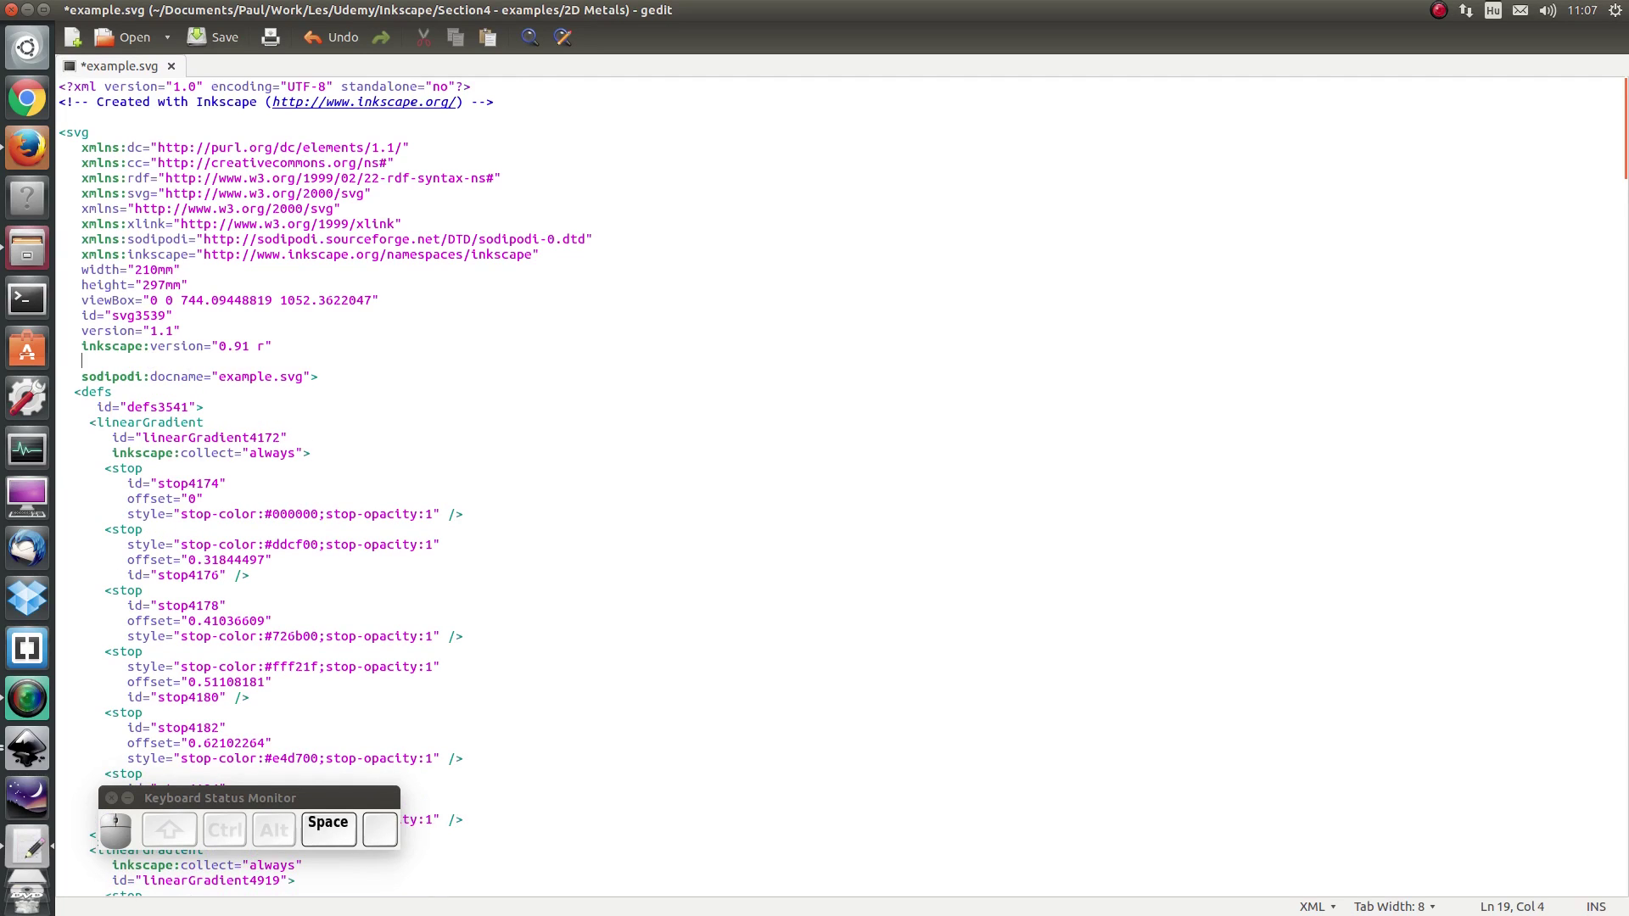
key(-)
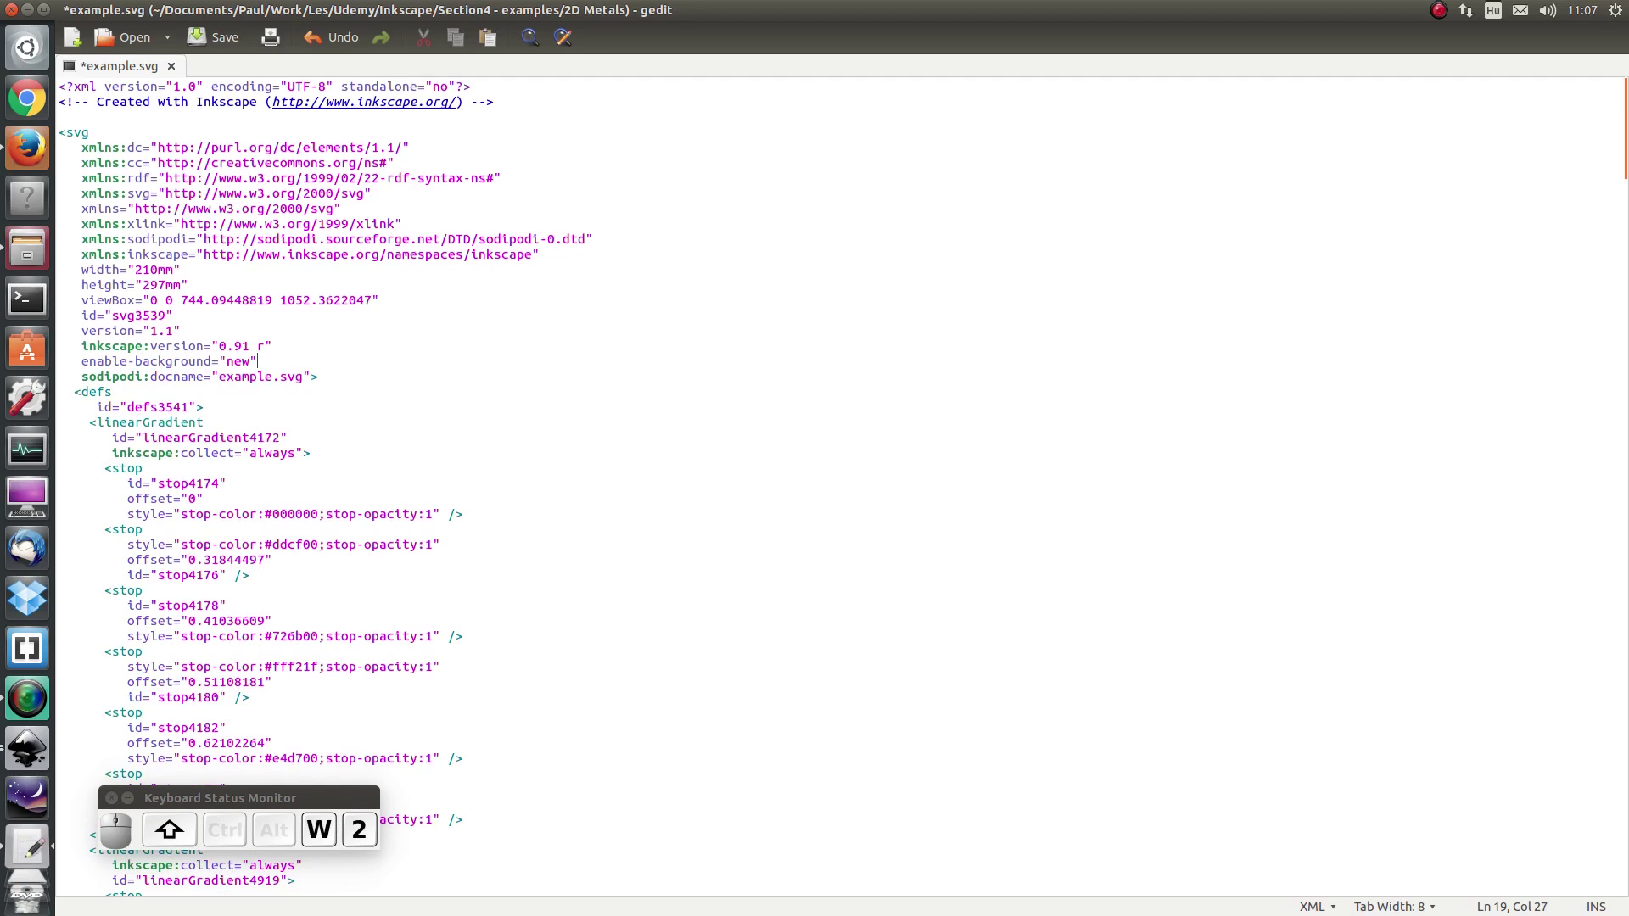
key(ctrl+s)
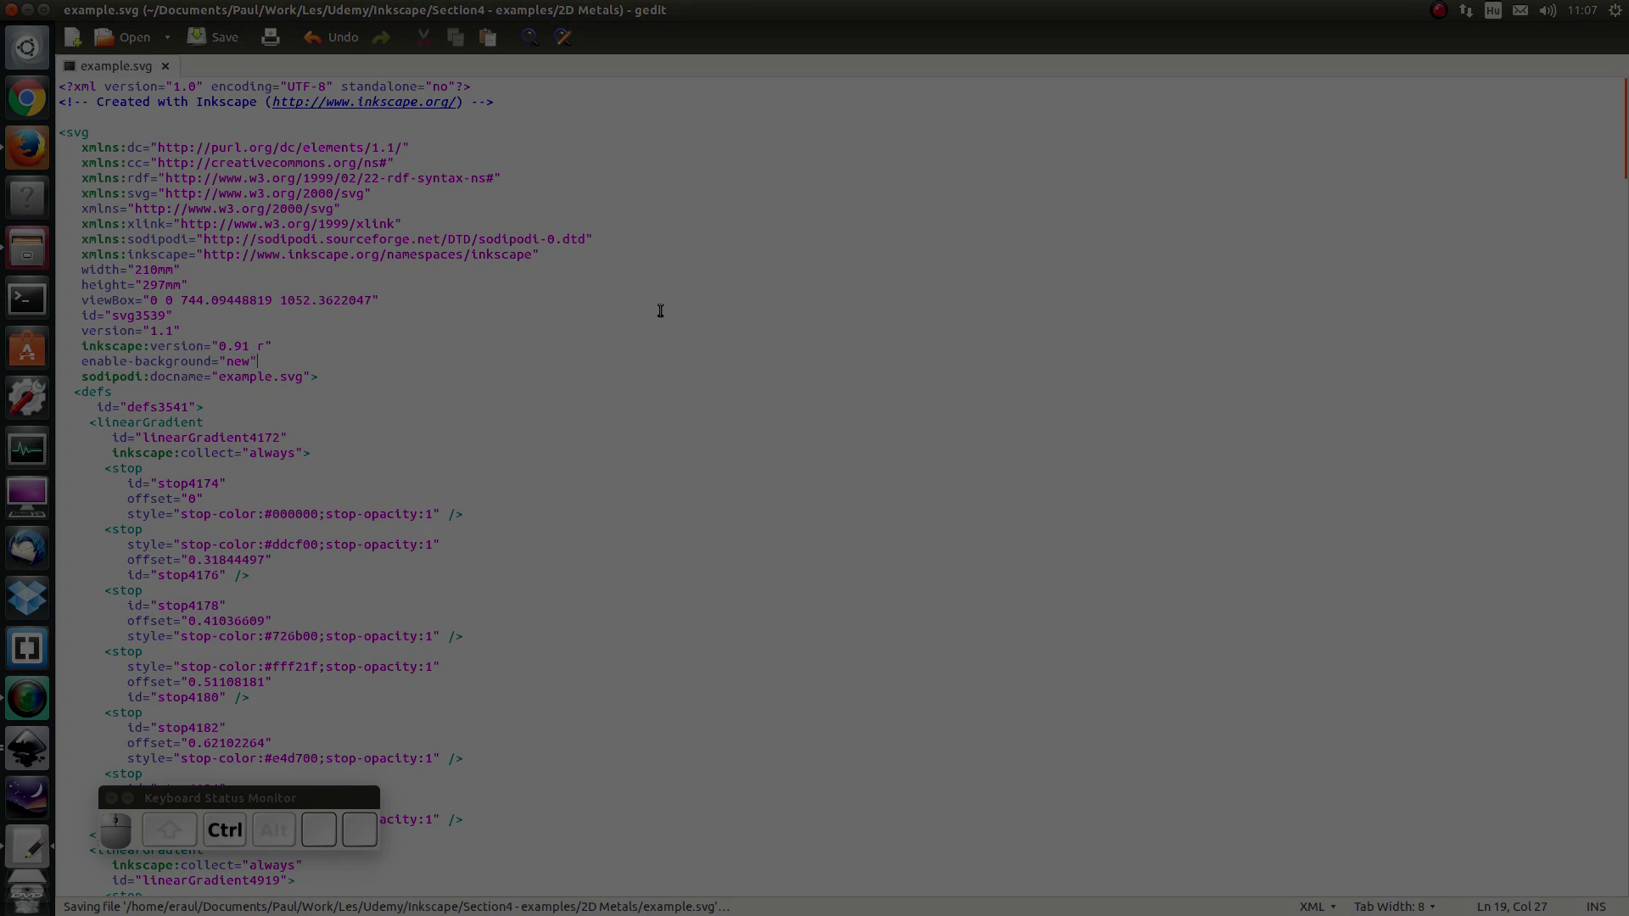
Step: Back in Inkscape, duplicate the grey brushed tile below the rust tile
key(ctrl+r)
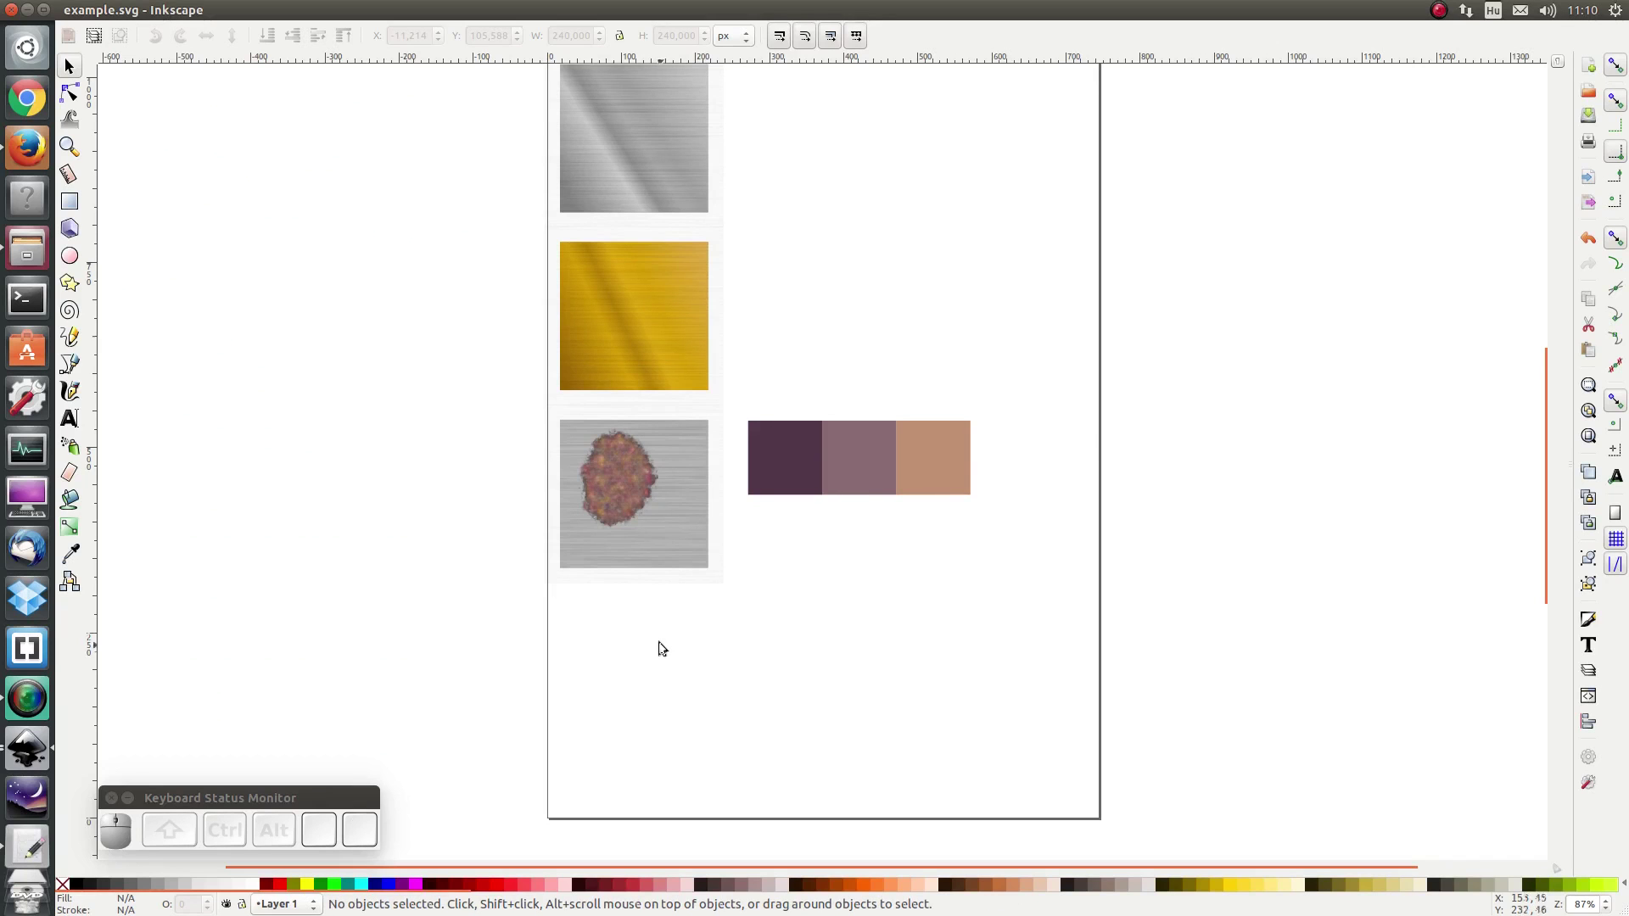
click(676, 544)
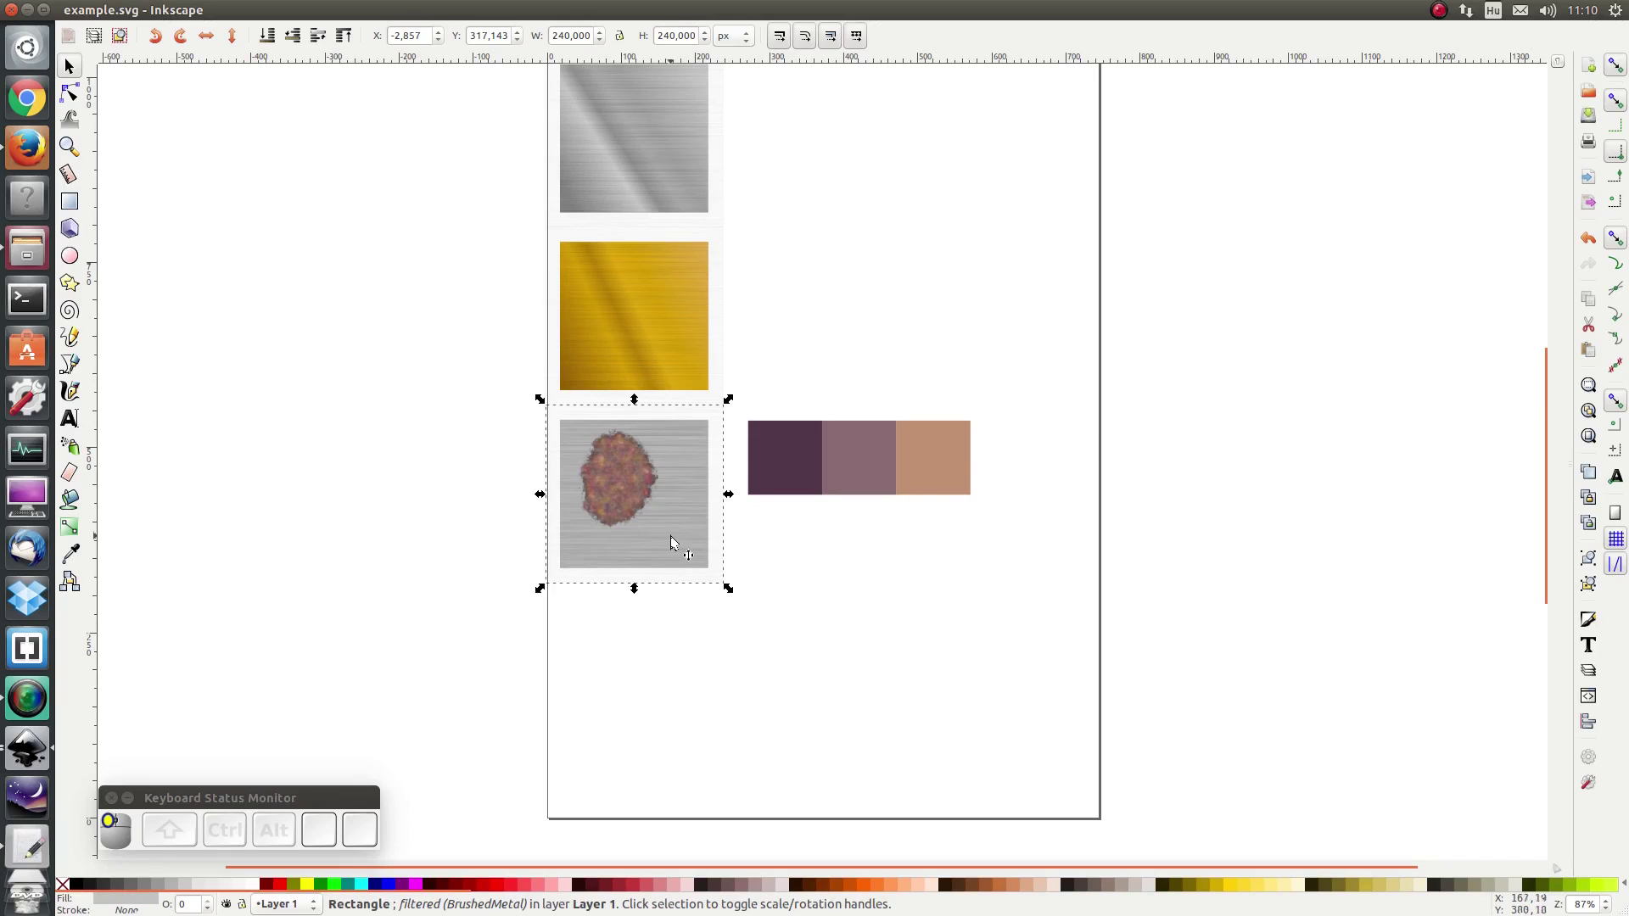
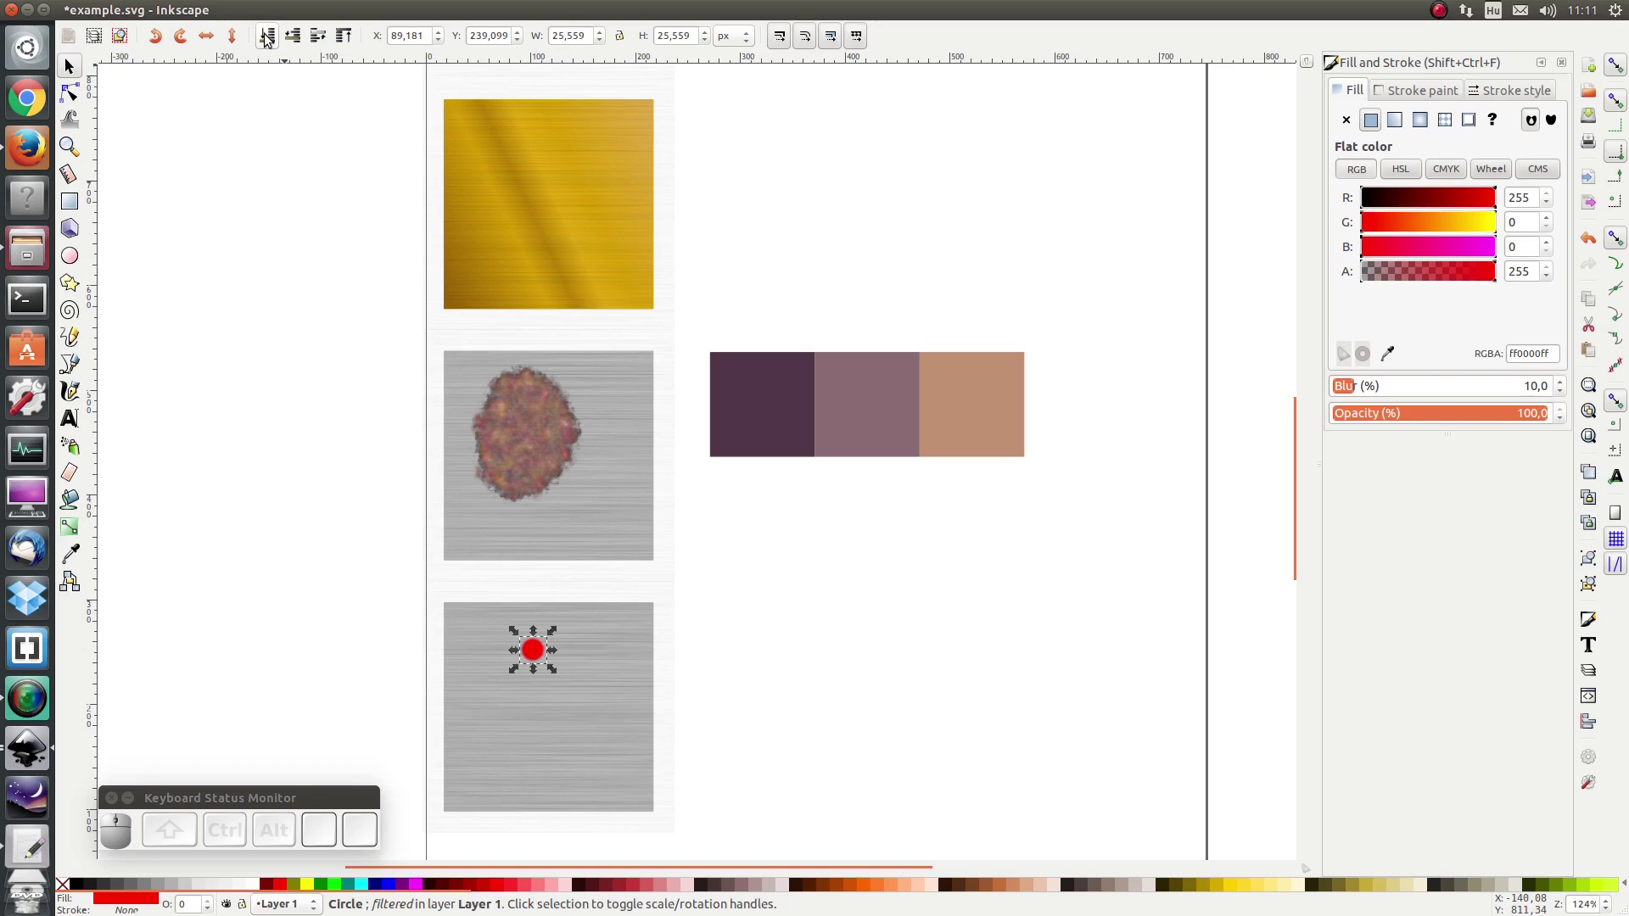
click(273, 39)
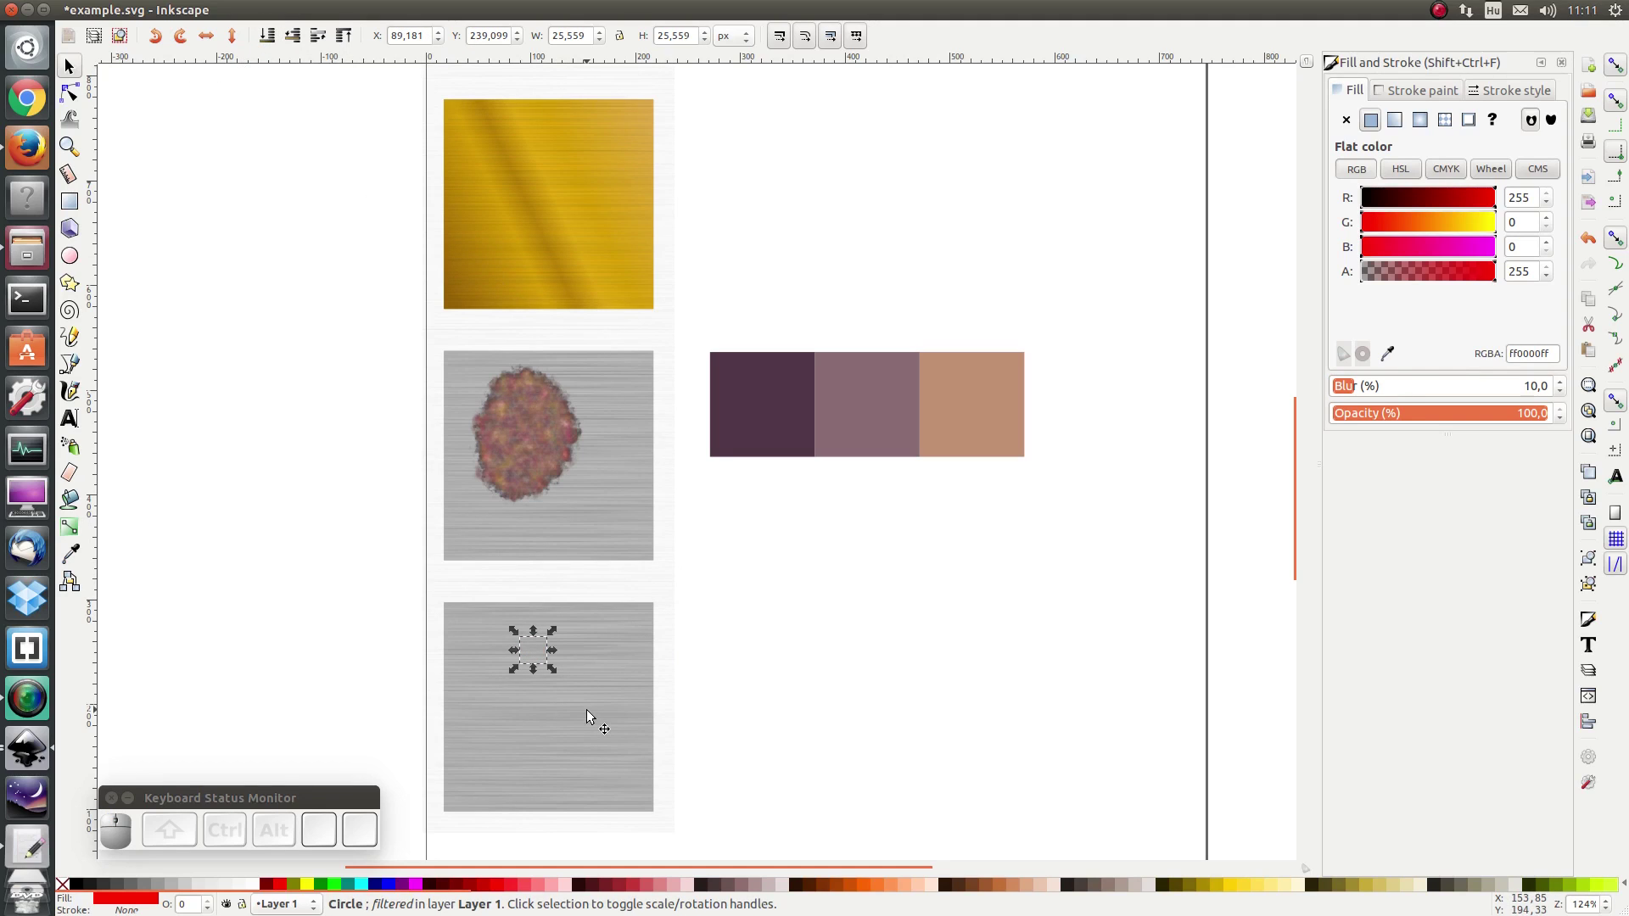
Step: Select the new tile's brushed background and inspect its BrushedMetal filter's Turbulence effect
click(593, 718)
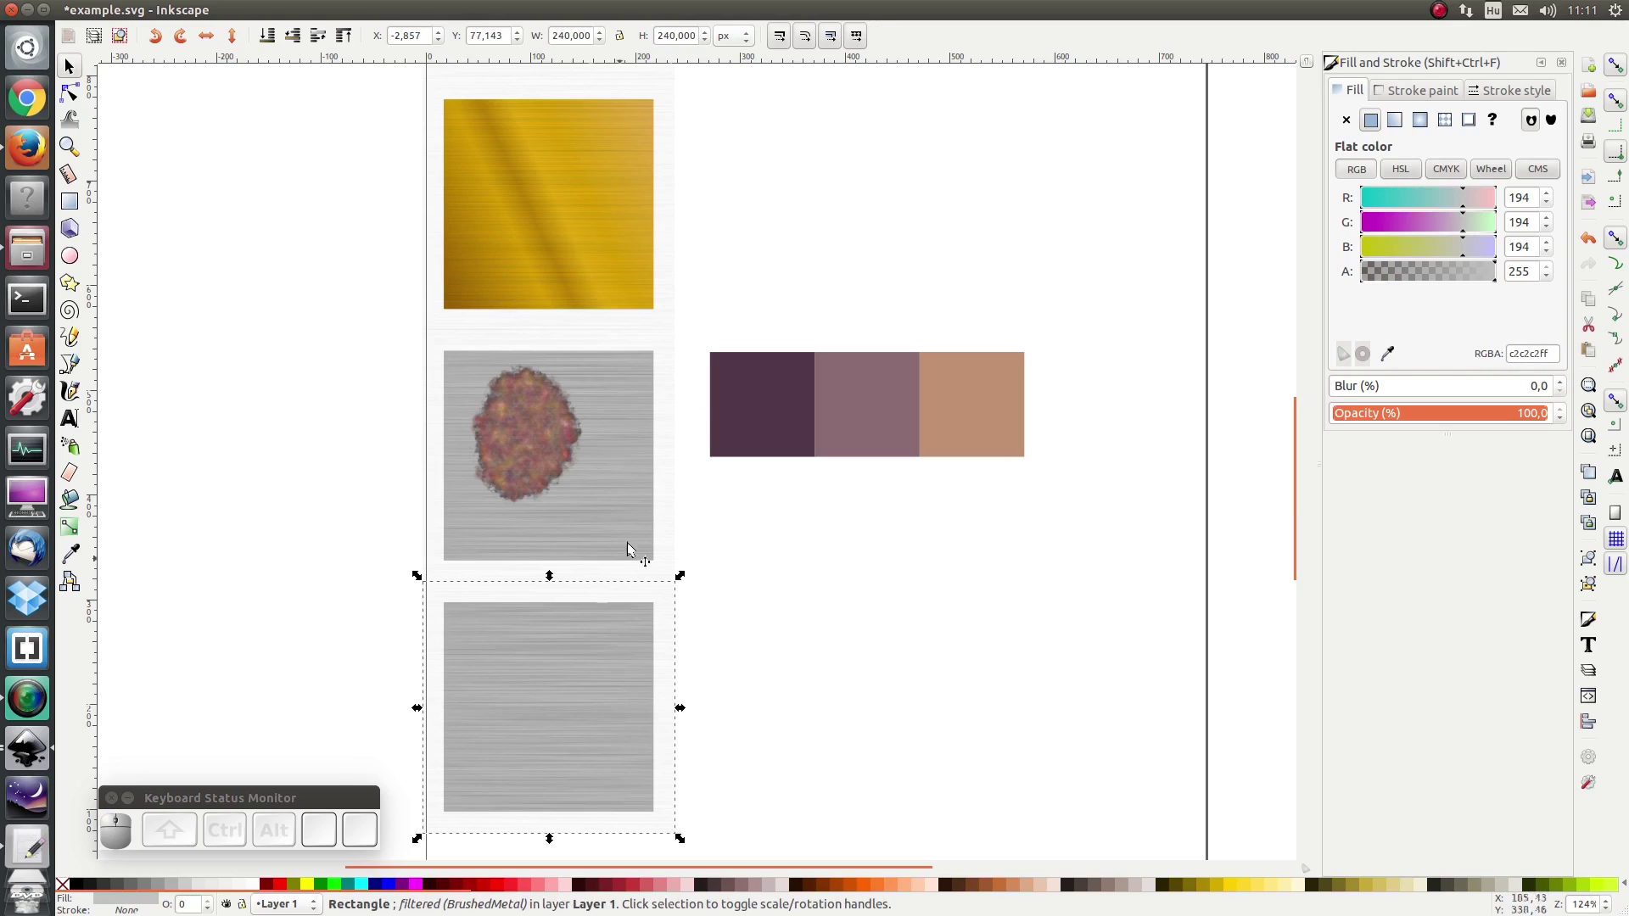
click(343, 15)
click(425, 419)
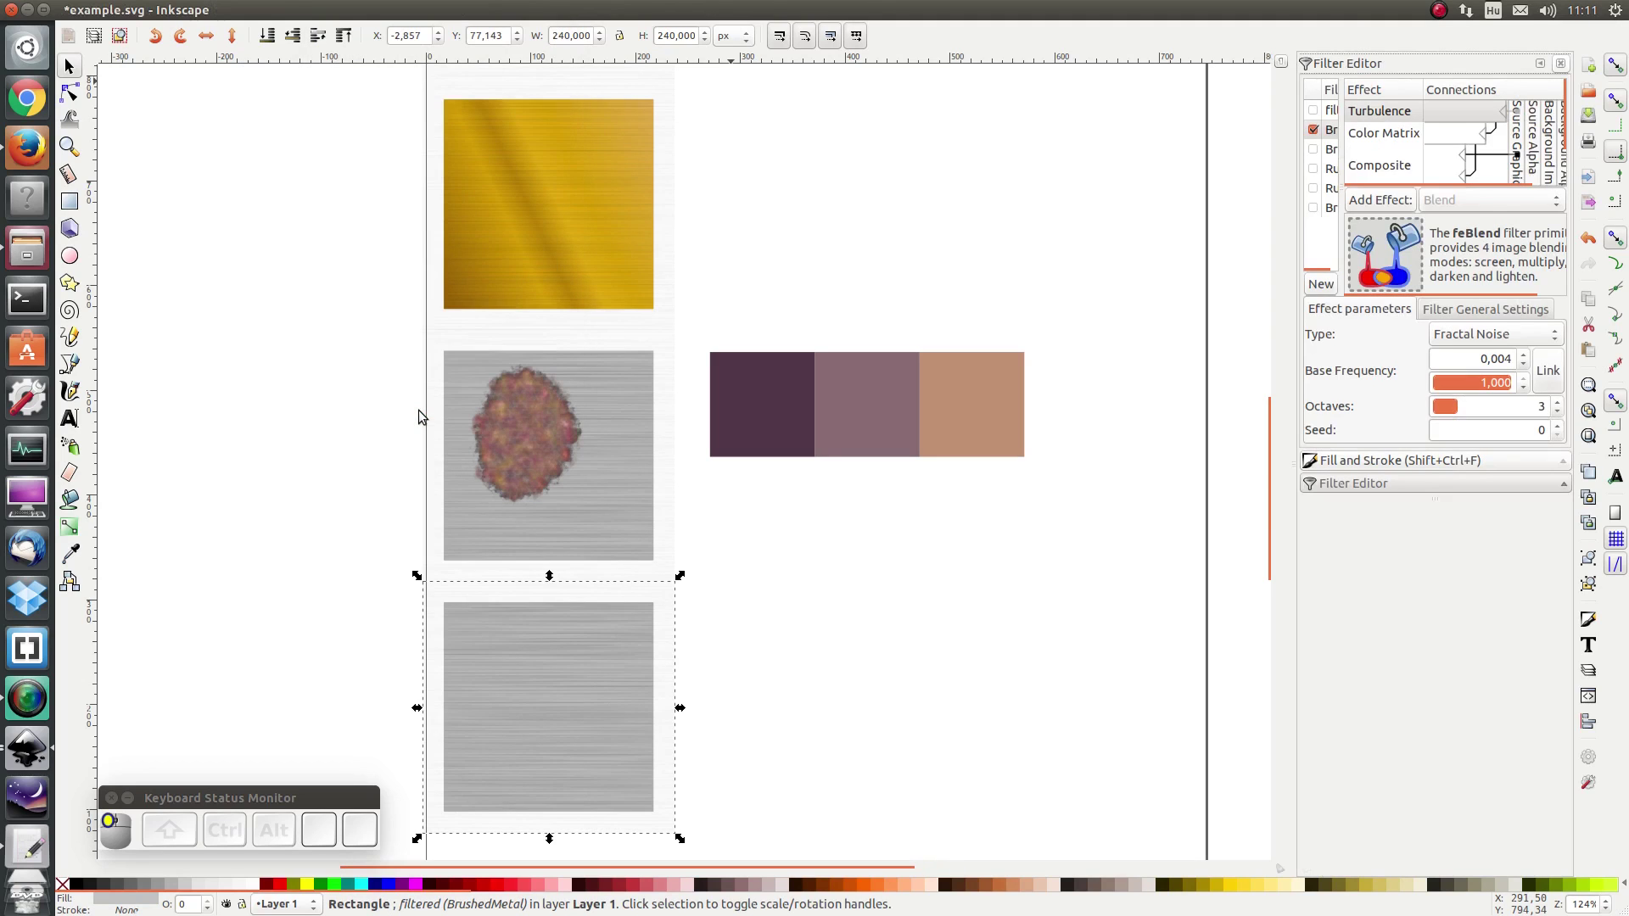
Step: Rename the duplicated tile filter to BrushedMetal_wProtrusions
scroll(down, 3)
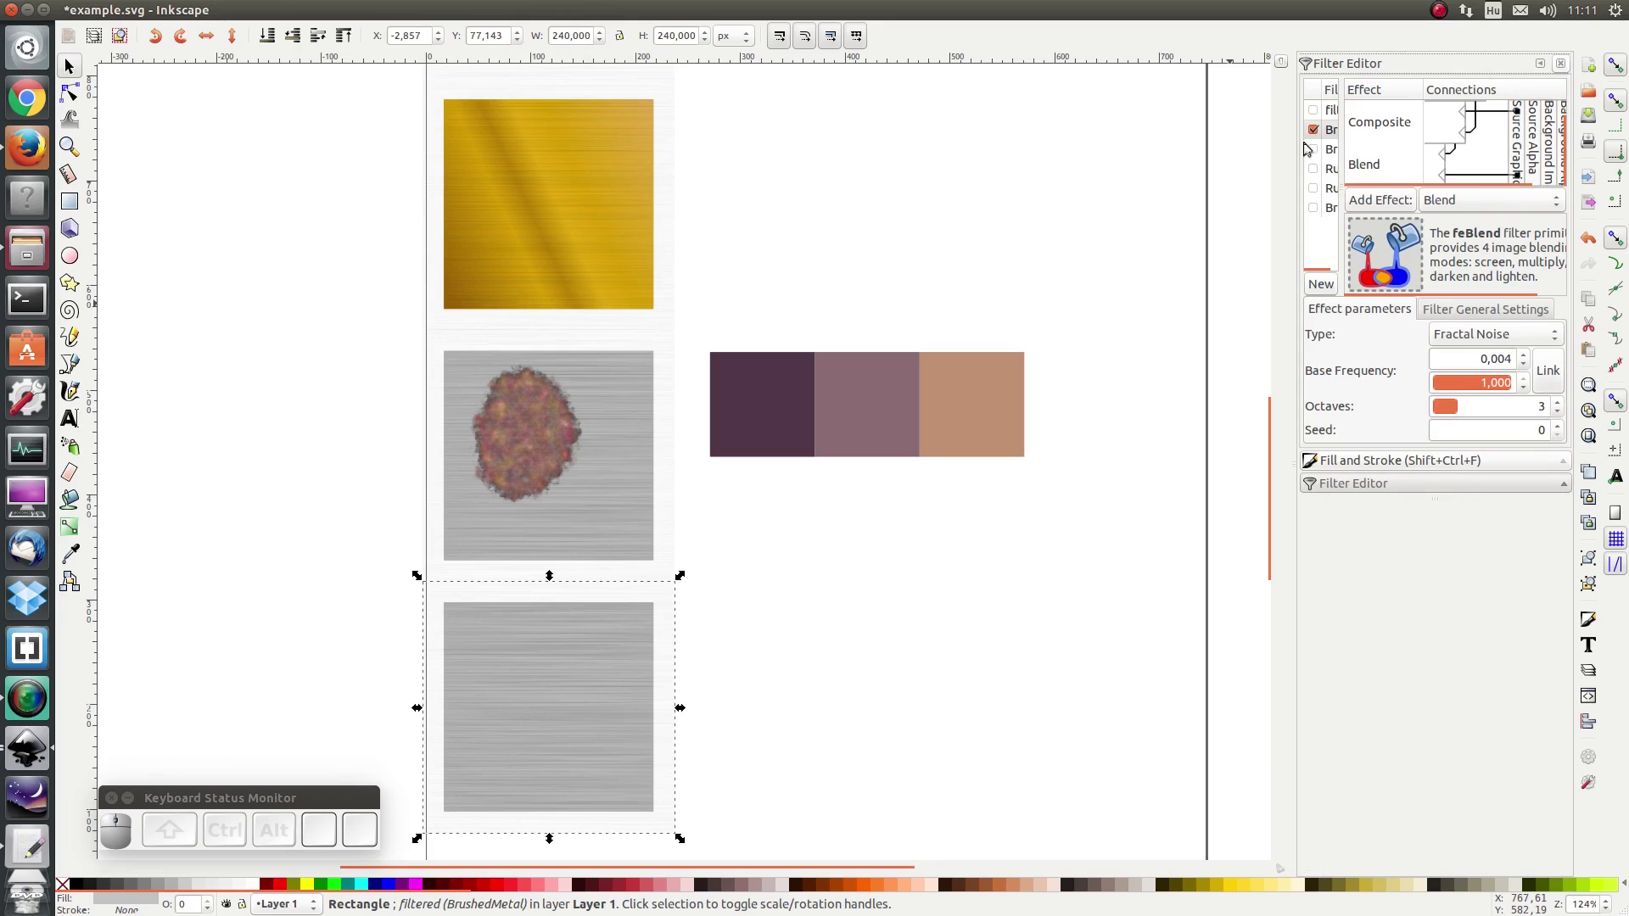
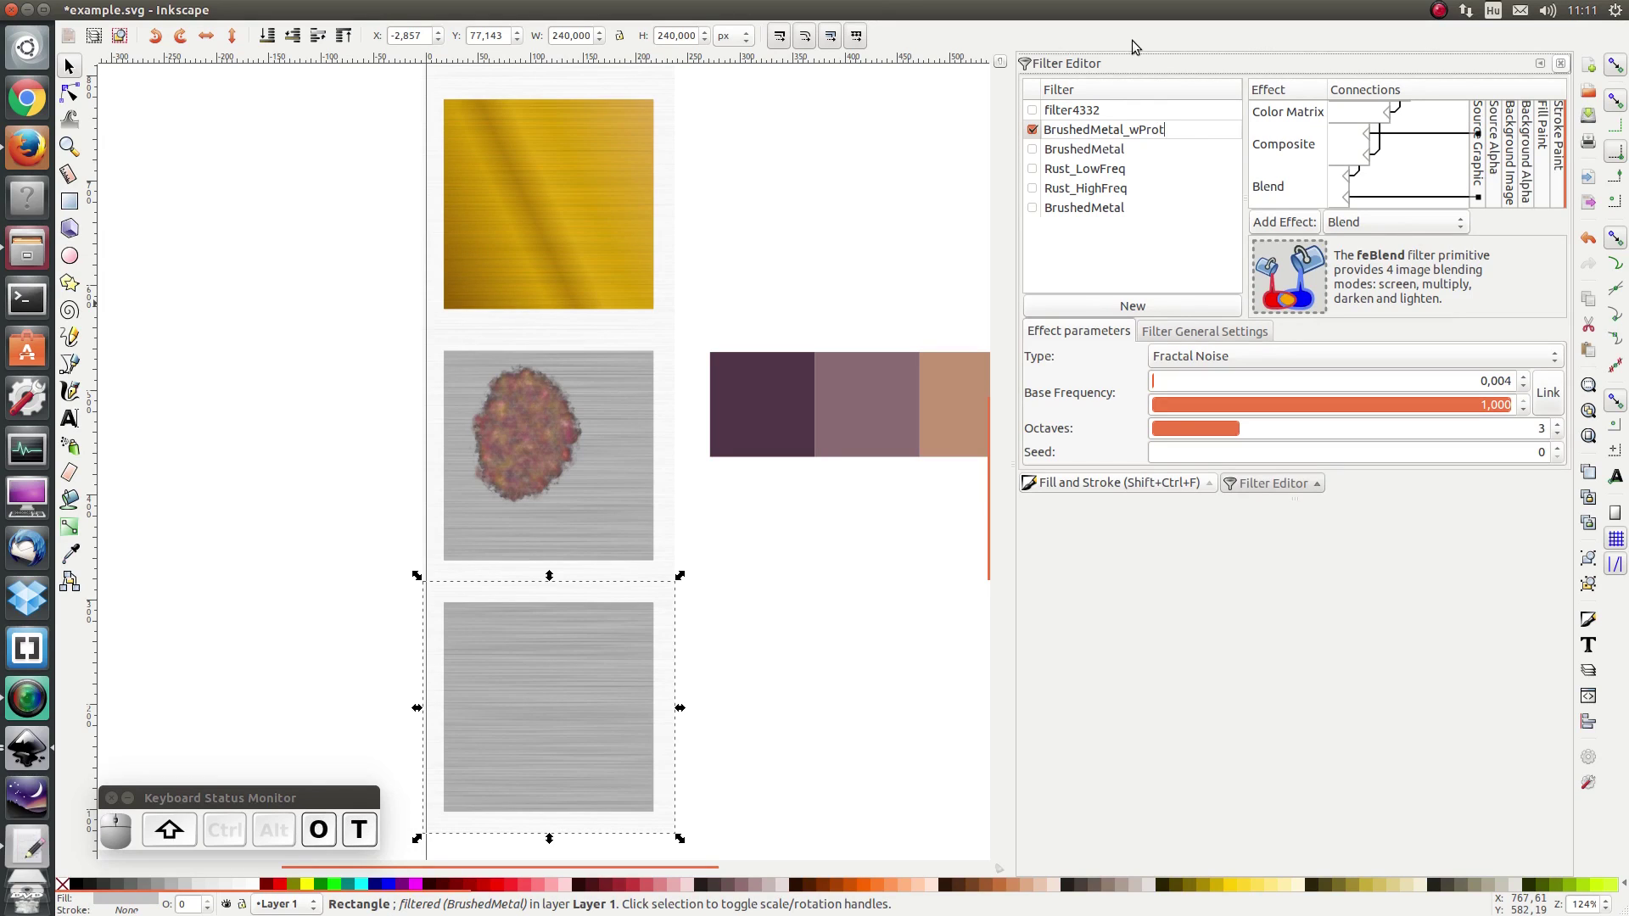
key(space)
key(BackSpace)
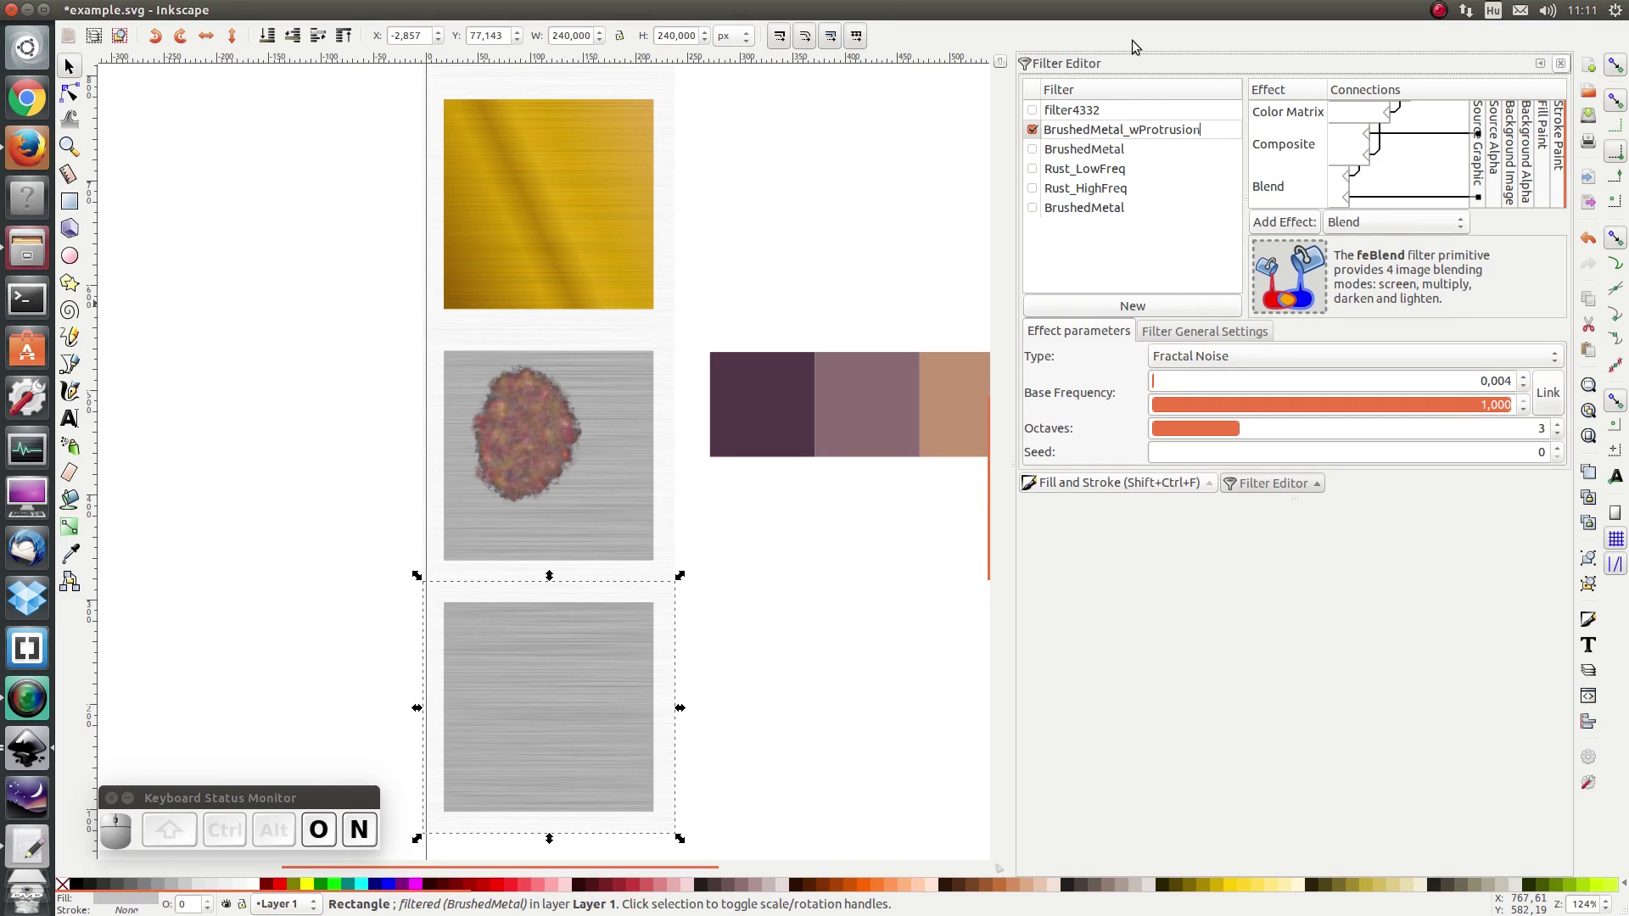
key(s)
key(Return)
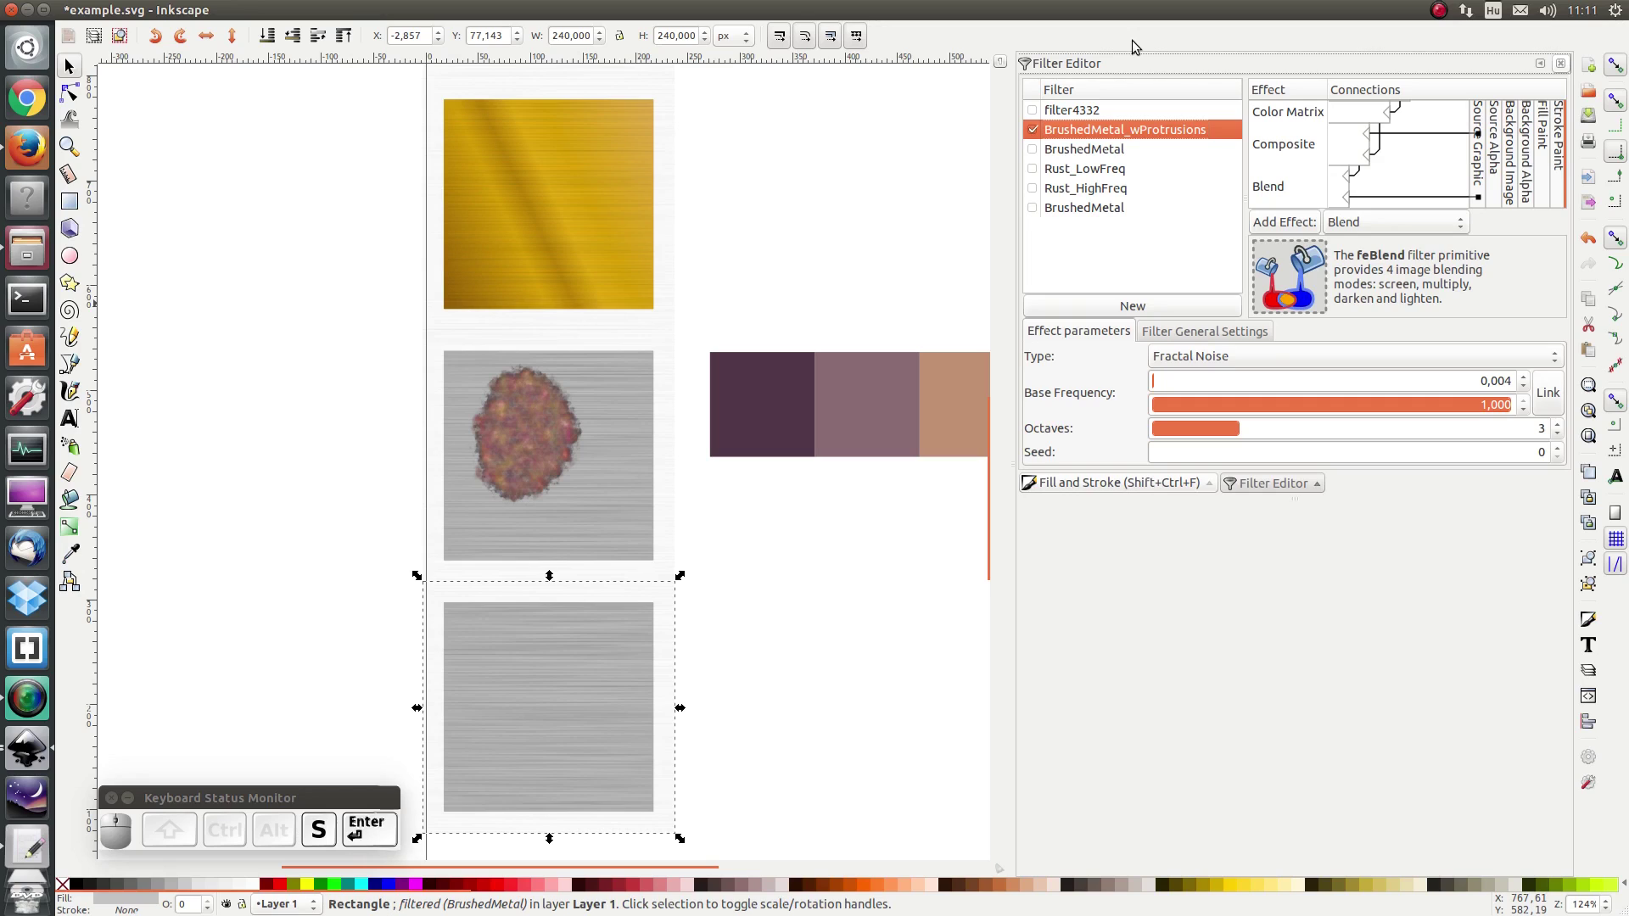
Step: Add a Diffuse Lighting primitive with a Distant Light source and connect its input
drag(1368, 235, 1314, 231)
click(1308, 227)
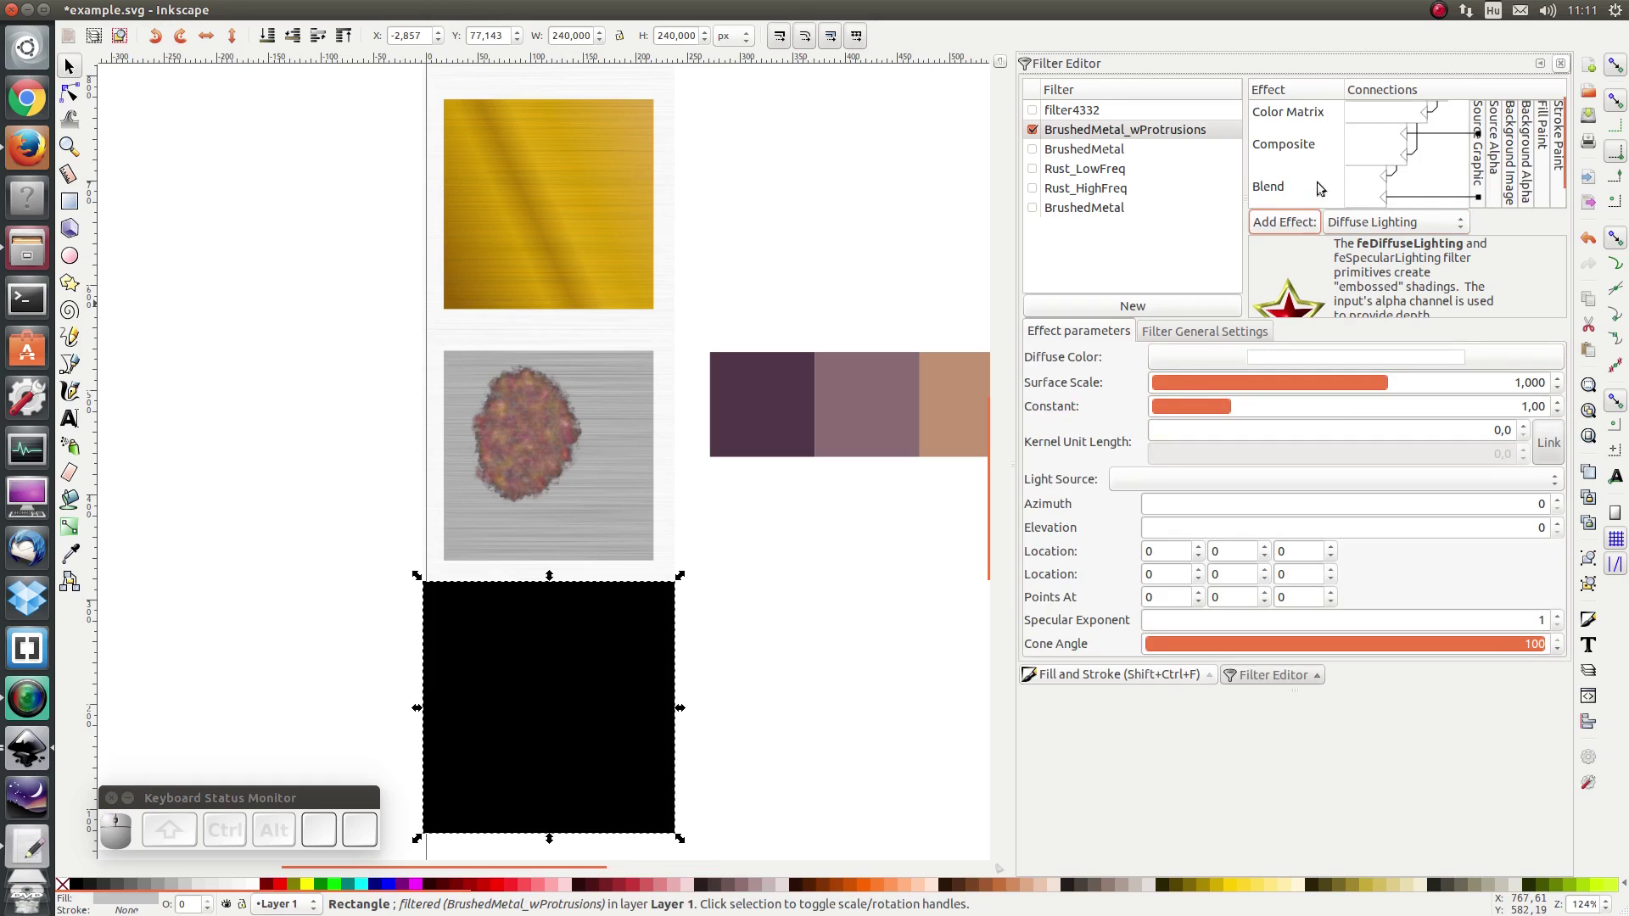
scroll(down, 3)
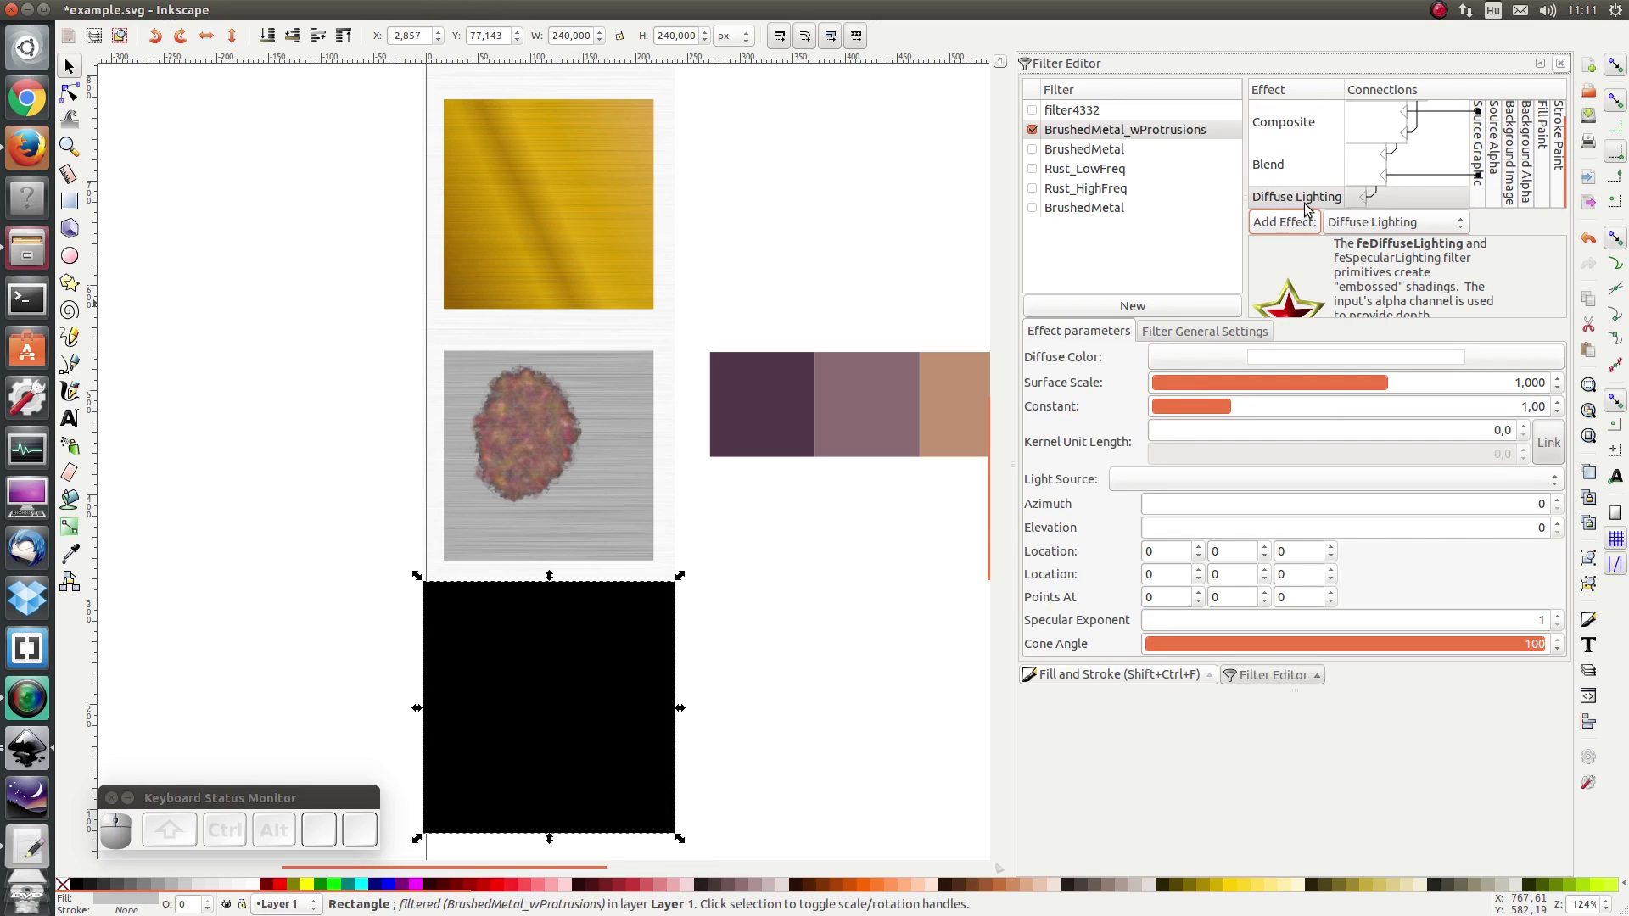
click(1183, 480)
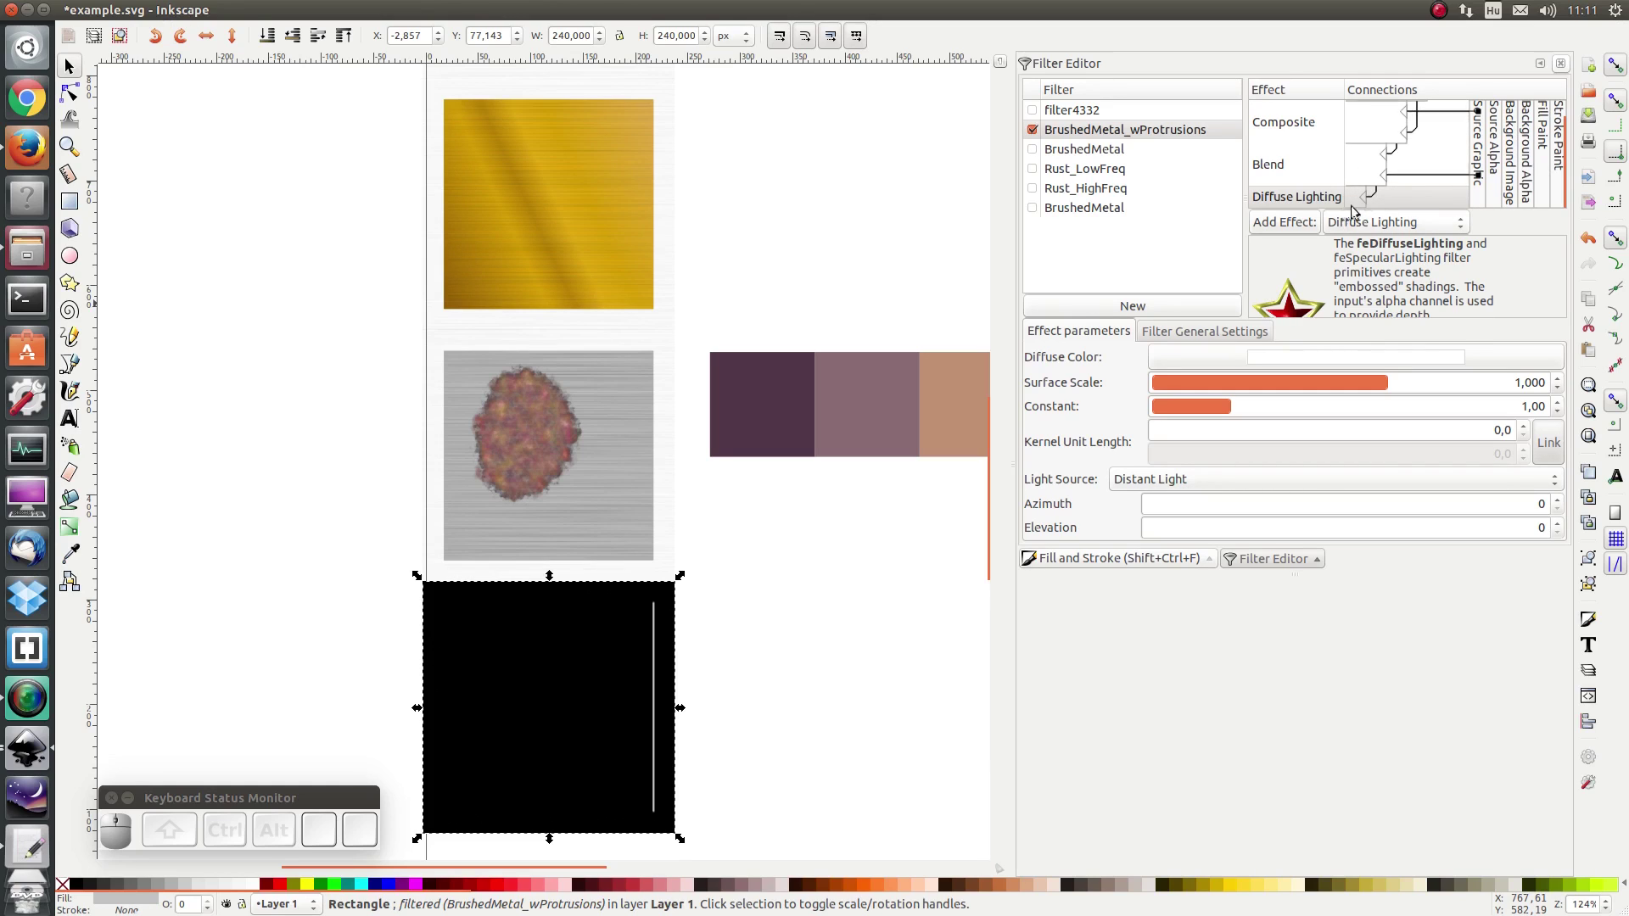
drag(1374, 201, 1460, 191)
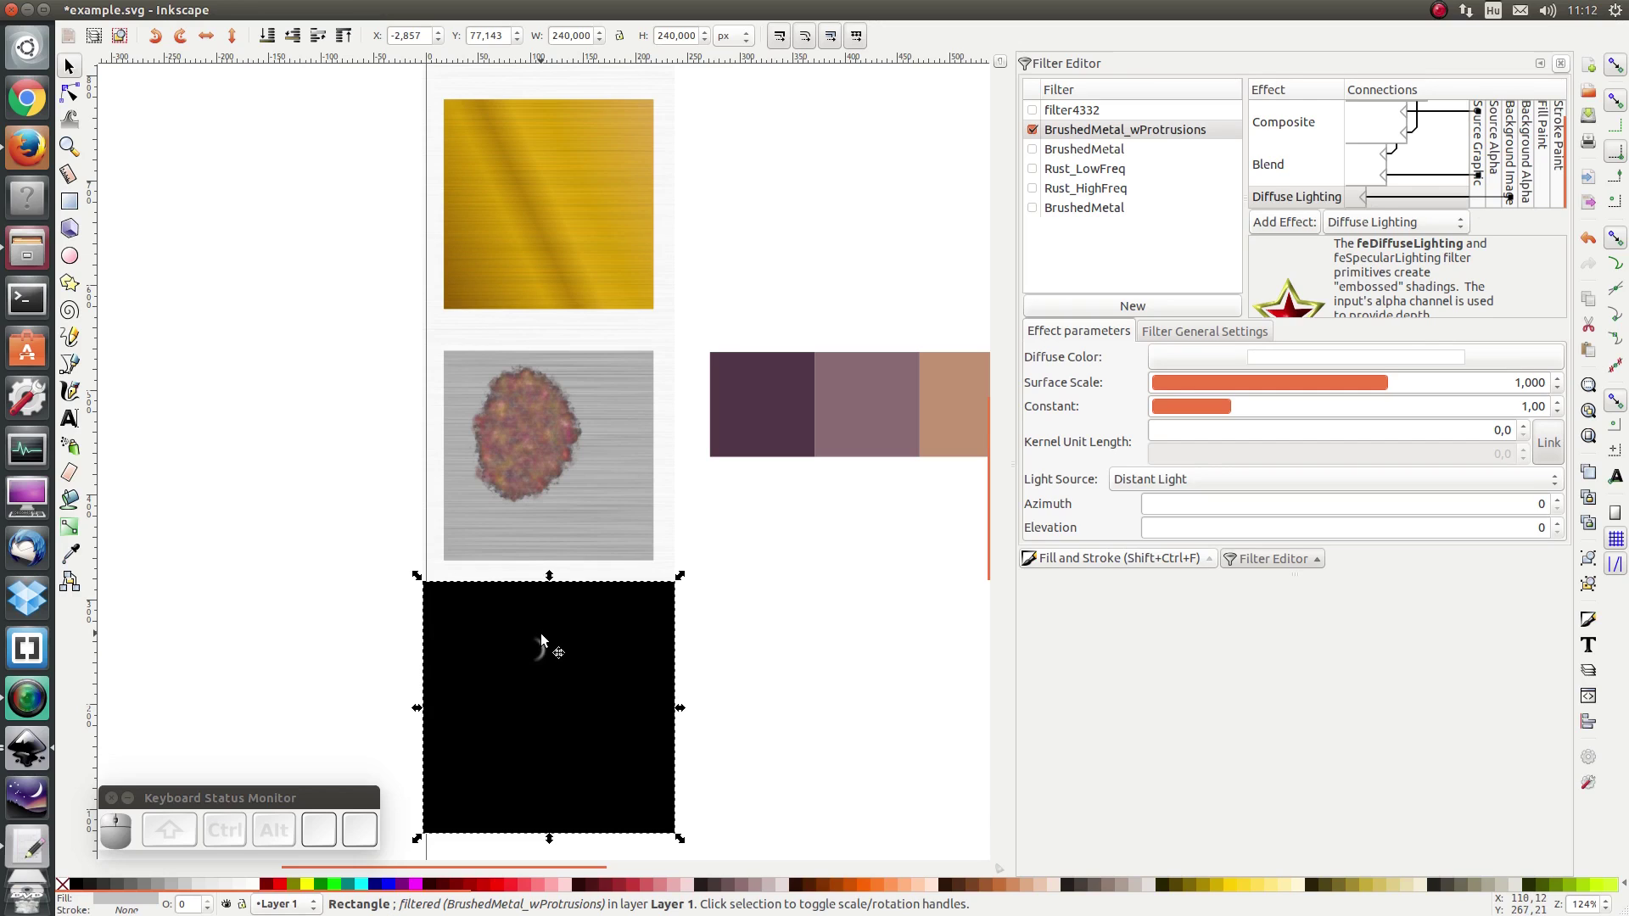
Step: Set the distant light to azimuth 213 and elevation 20, embossing a round bump
scroll(up, 3)
scroll(up, 3)
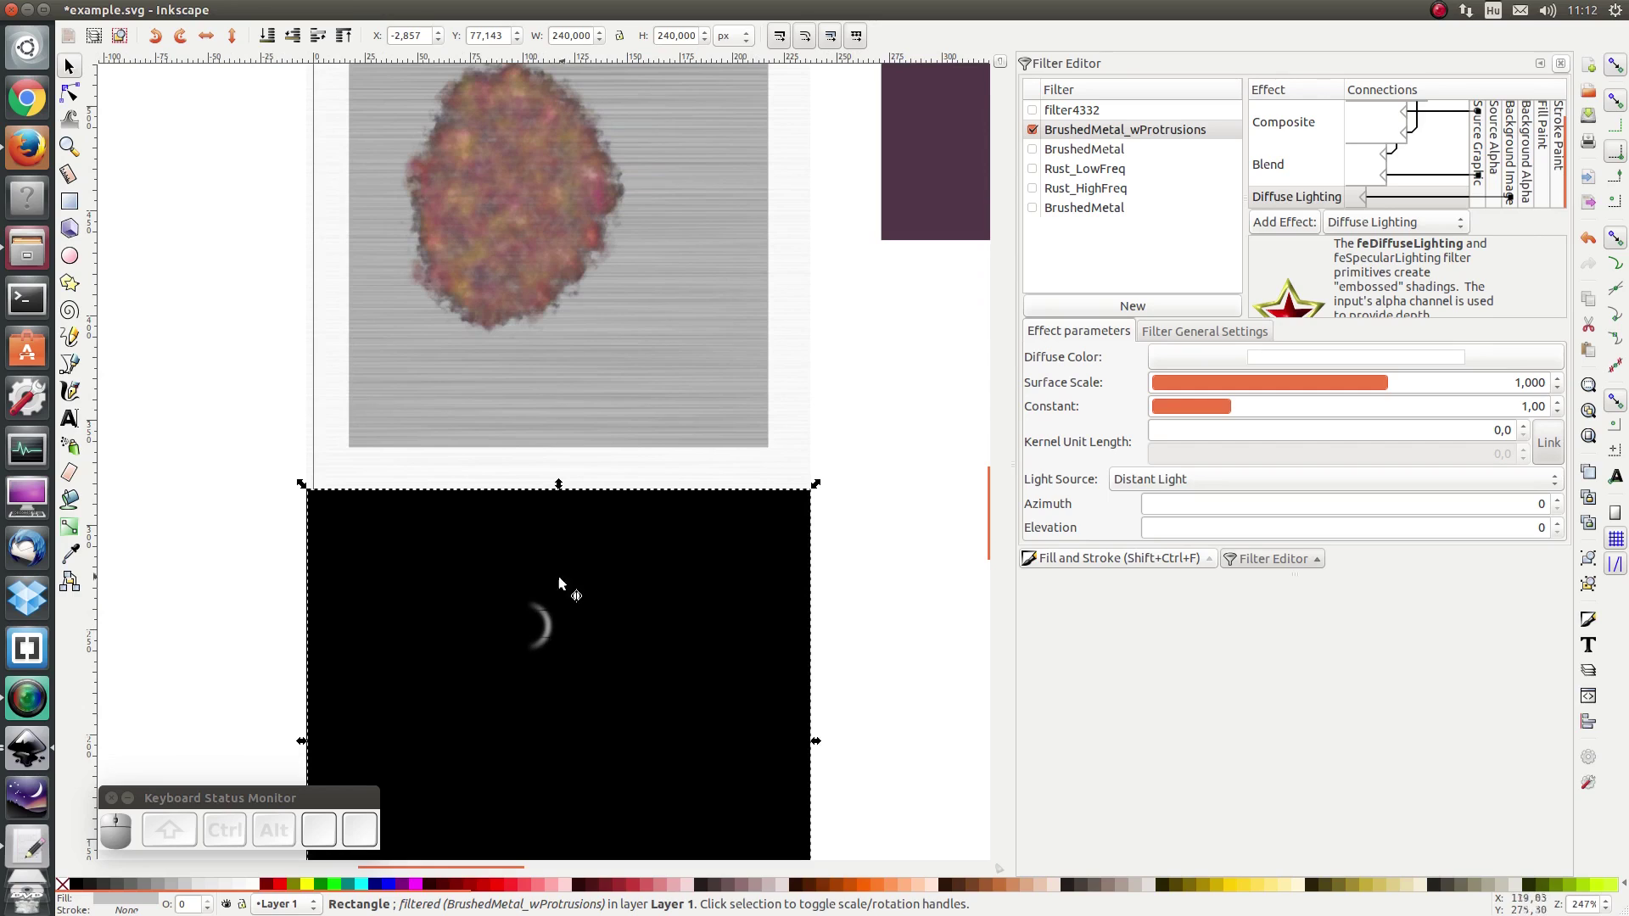
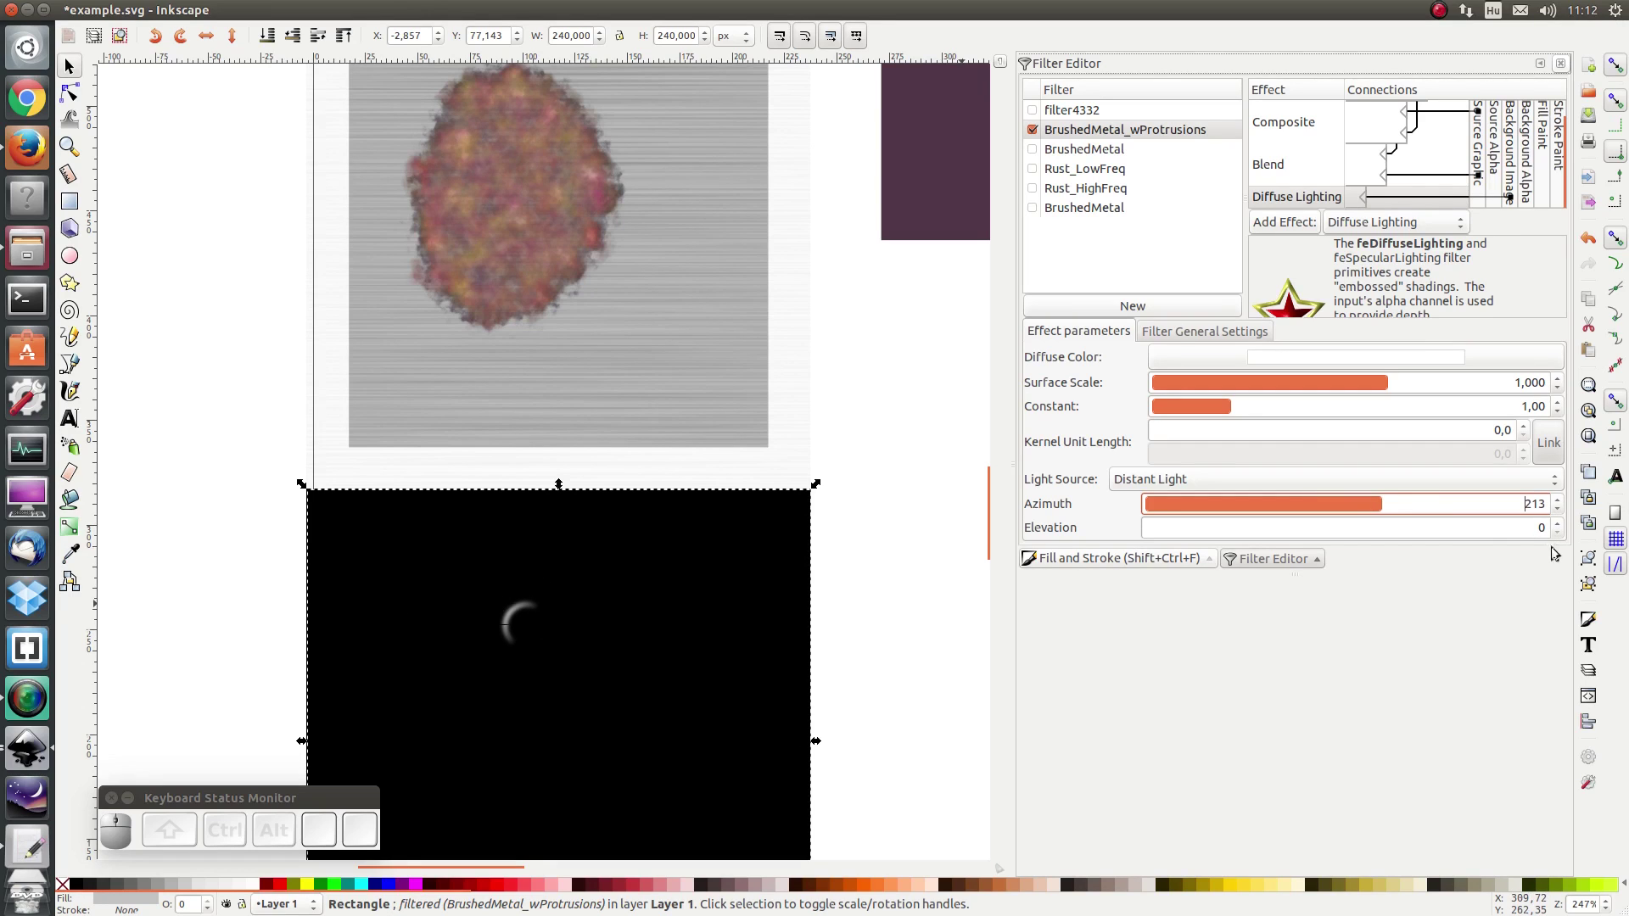
click(1567, 526)
click(1558, 531)
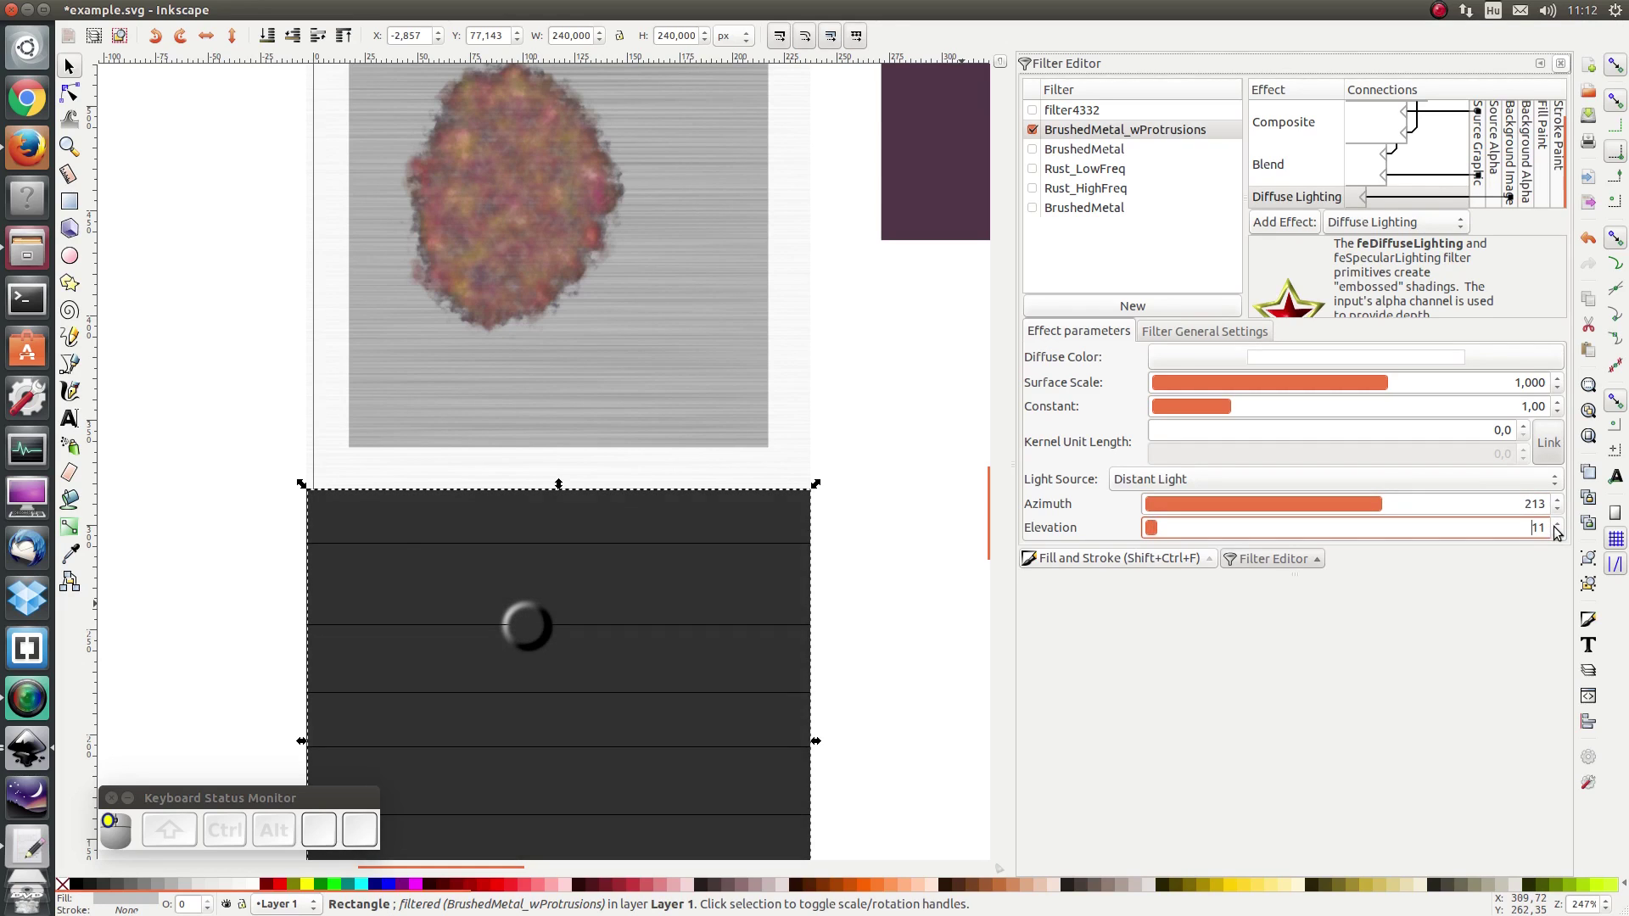
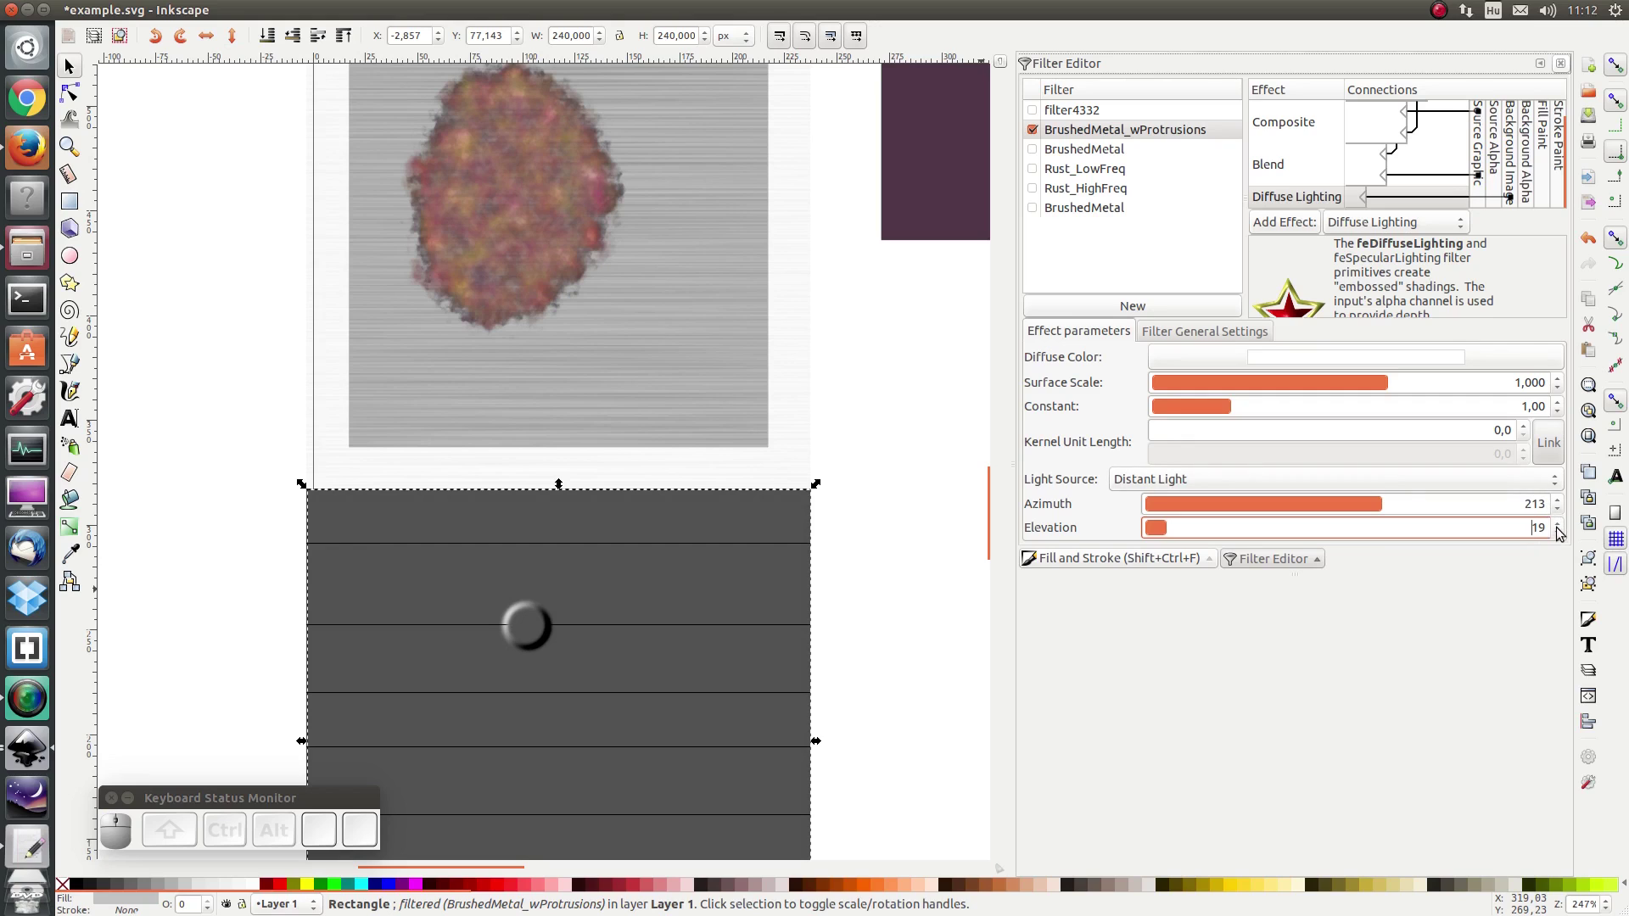
click(1562, 536)
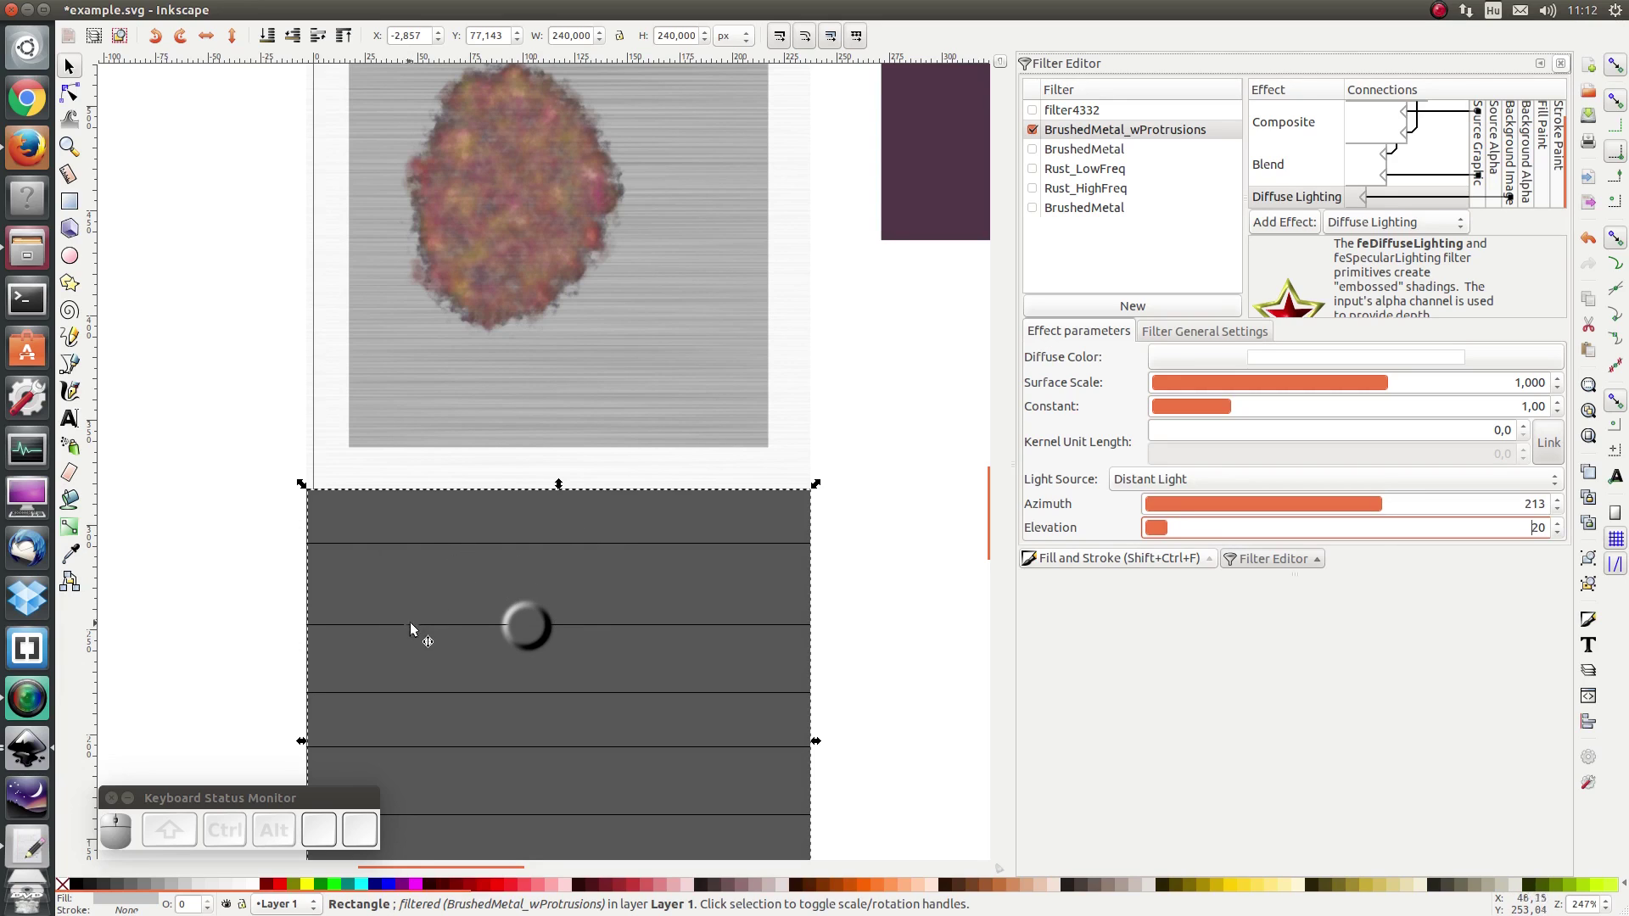
scroll(down, 3)
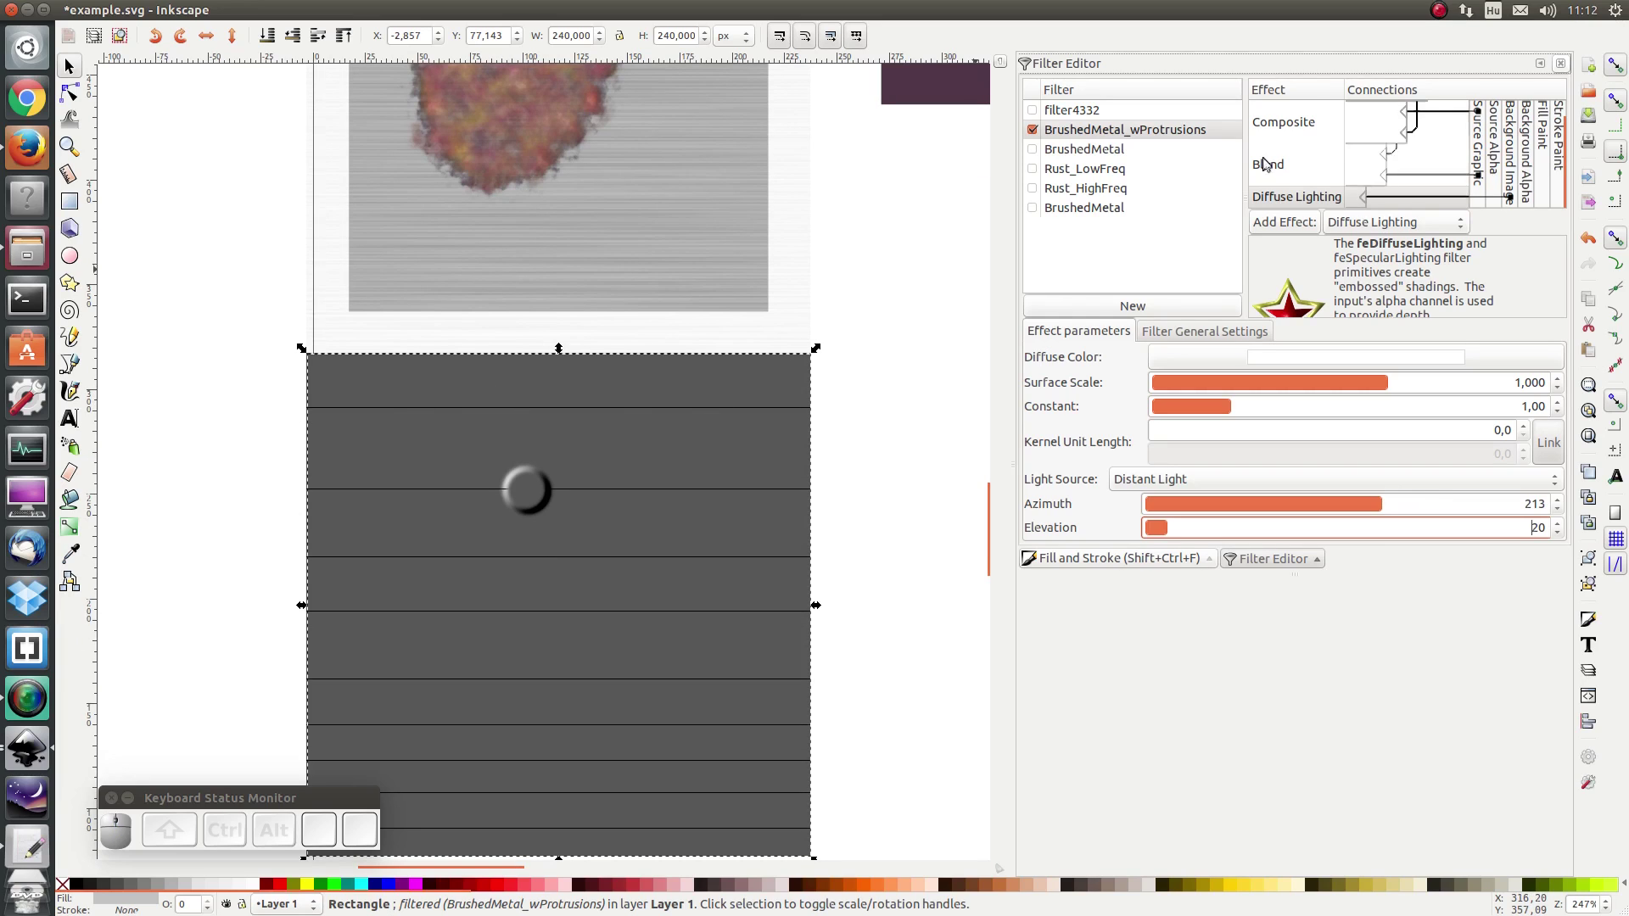
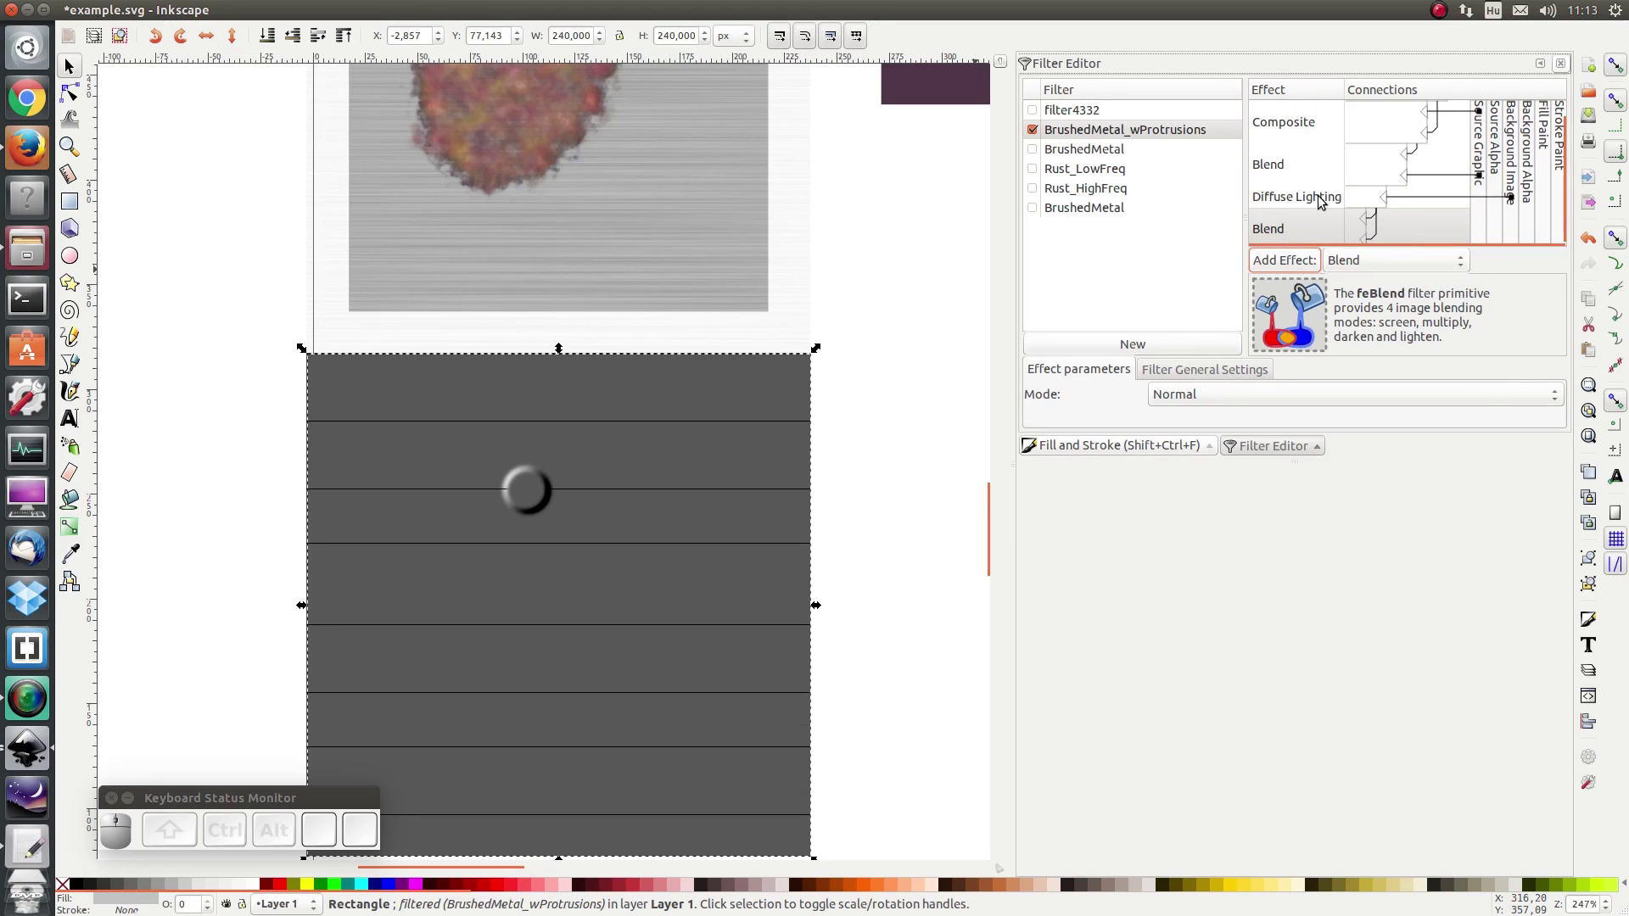
Step: Connect the new Blend, set its mode to Multiply over the brushed metal, and save
drag(1375, 242, 1408, 184)
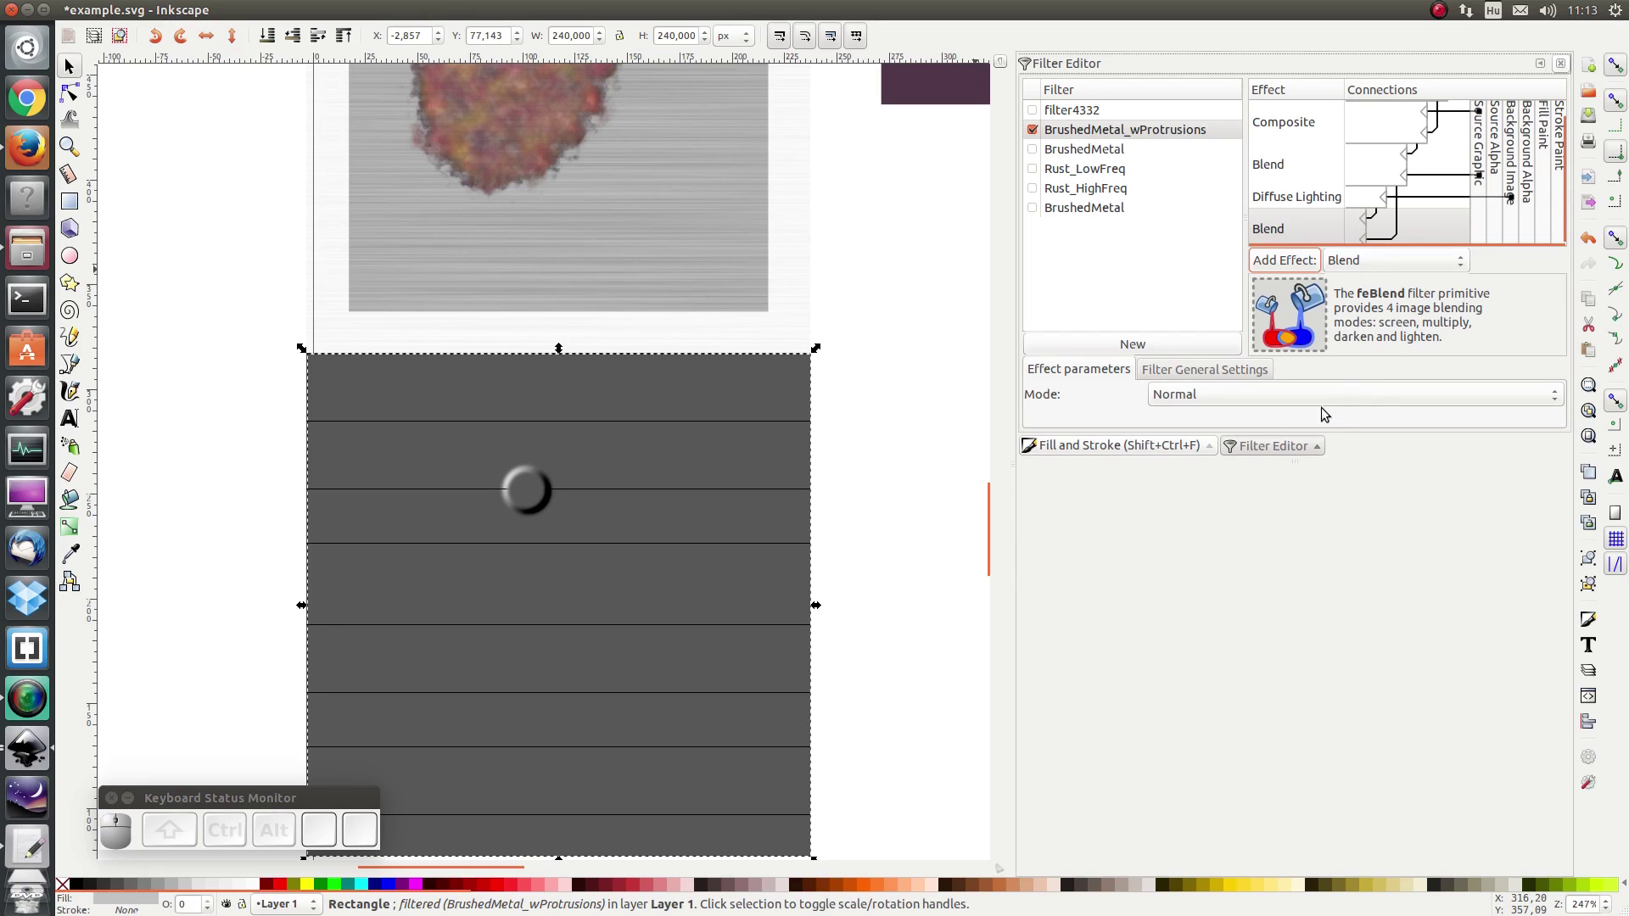
click(1322, 401)
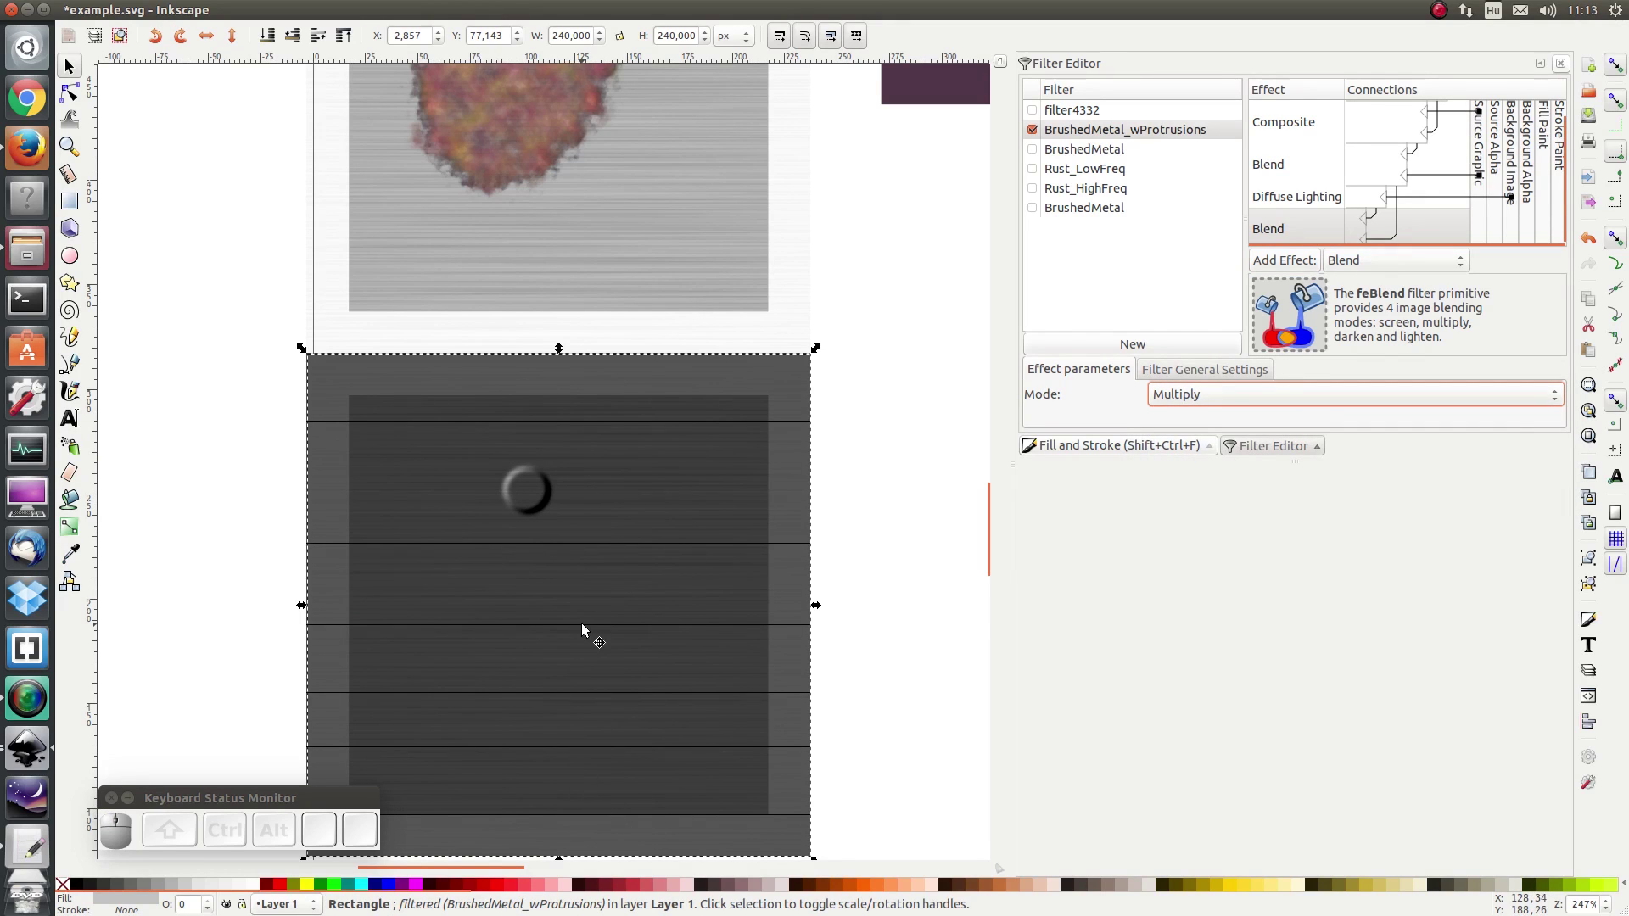
key(ctrl+r)
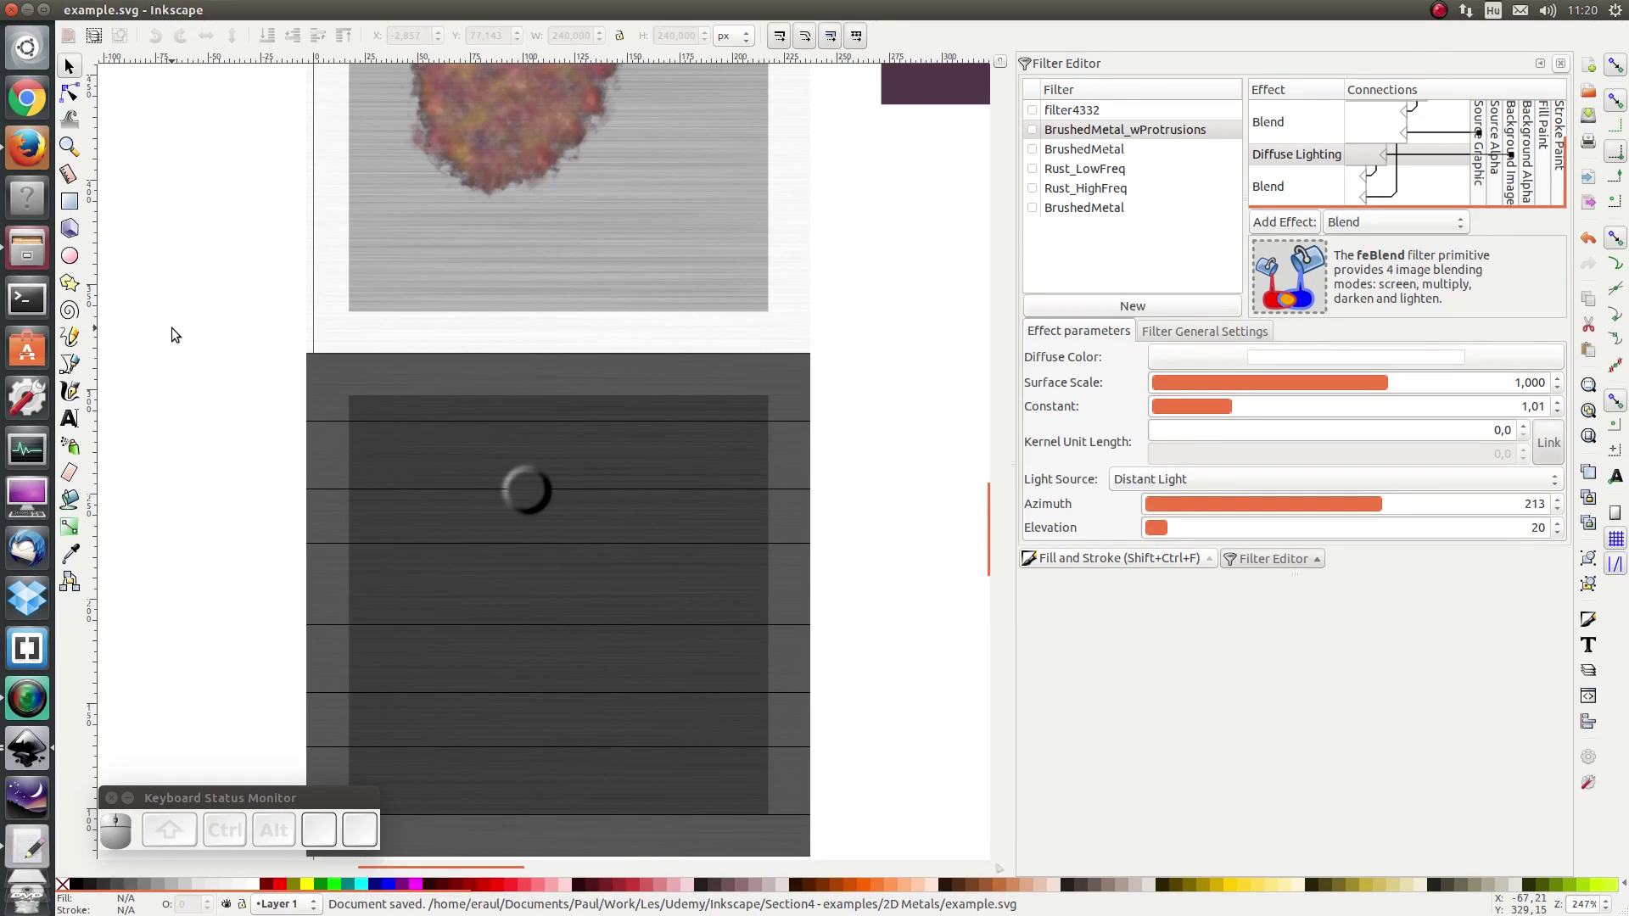
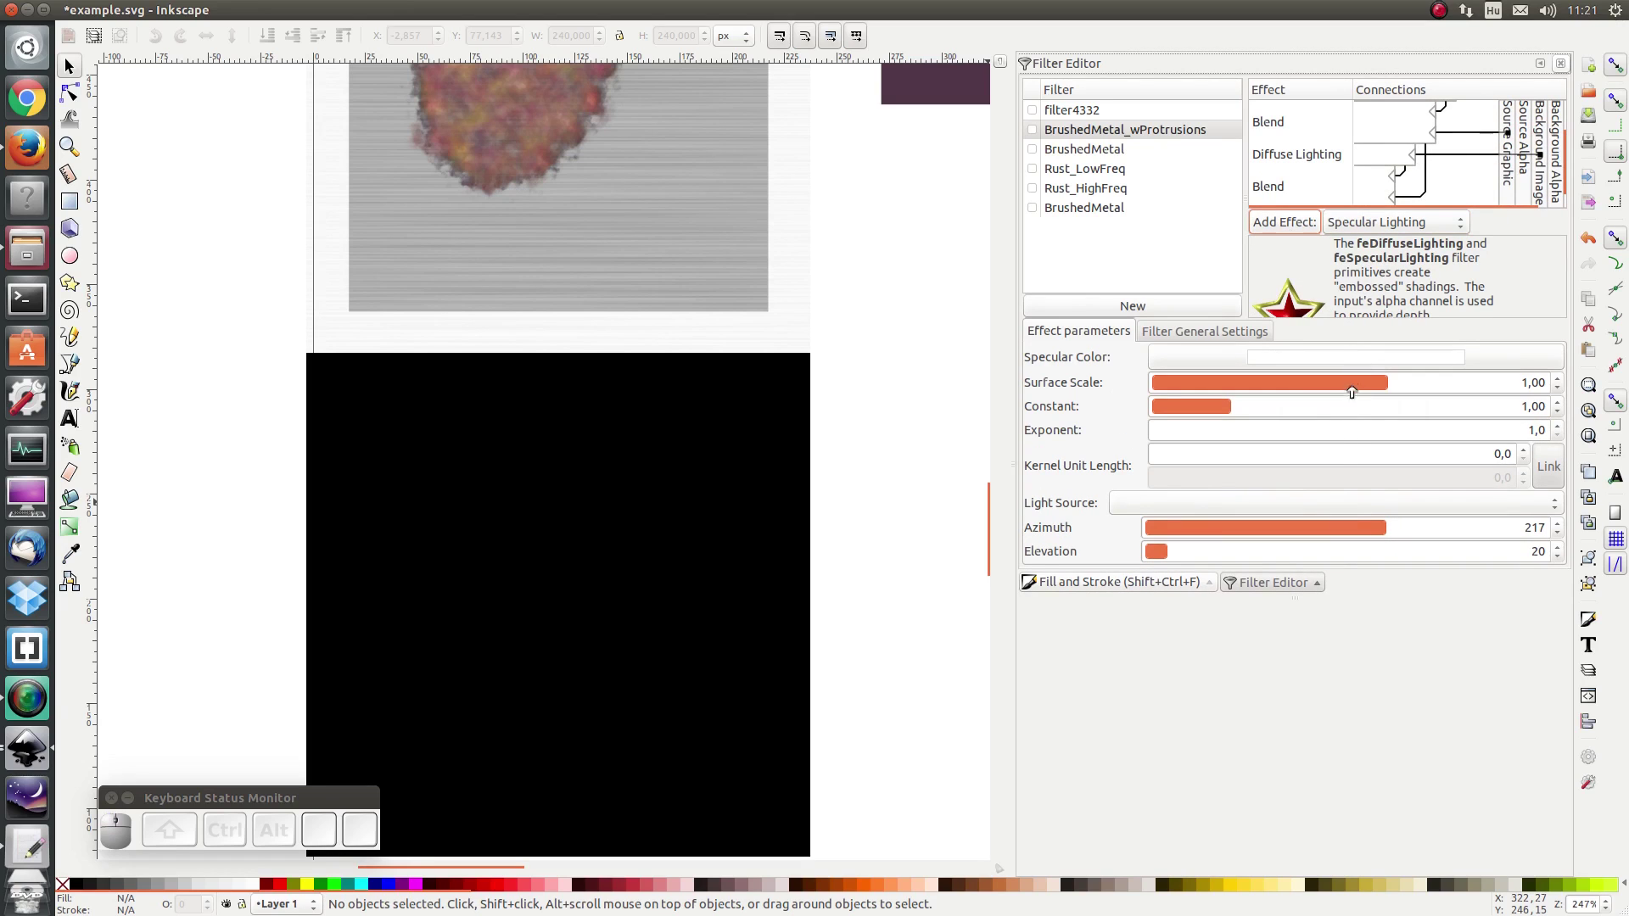
Step: Set the specular light to Distant Light with azimuth 213 and elevation 20
click(1261, 507)
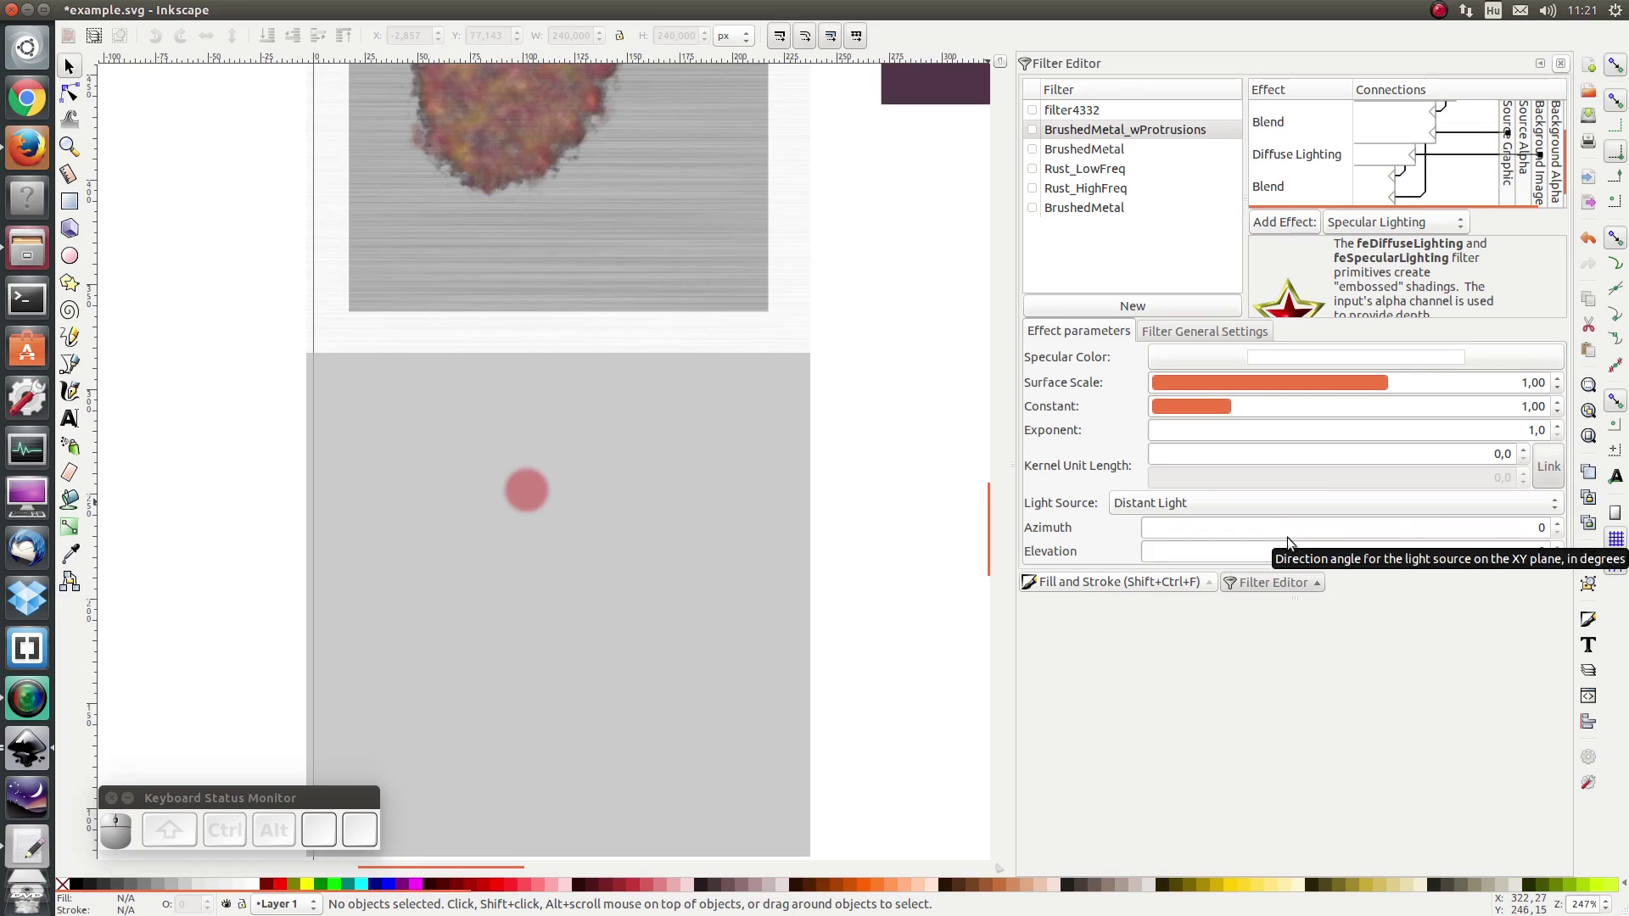
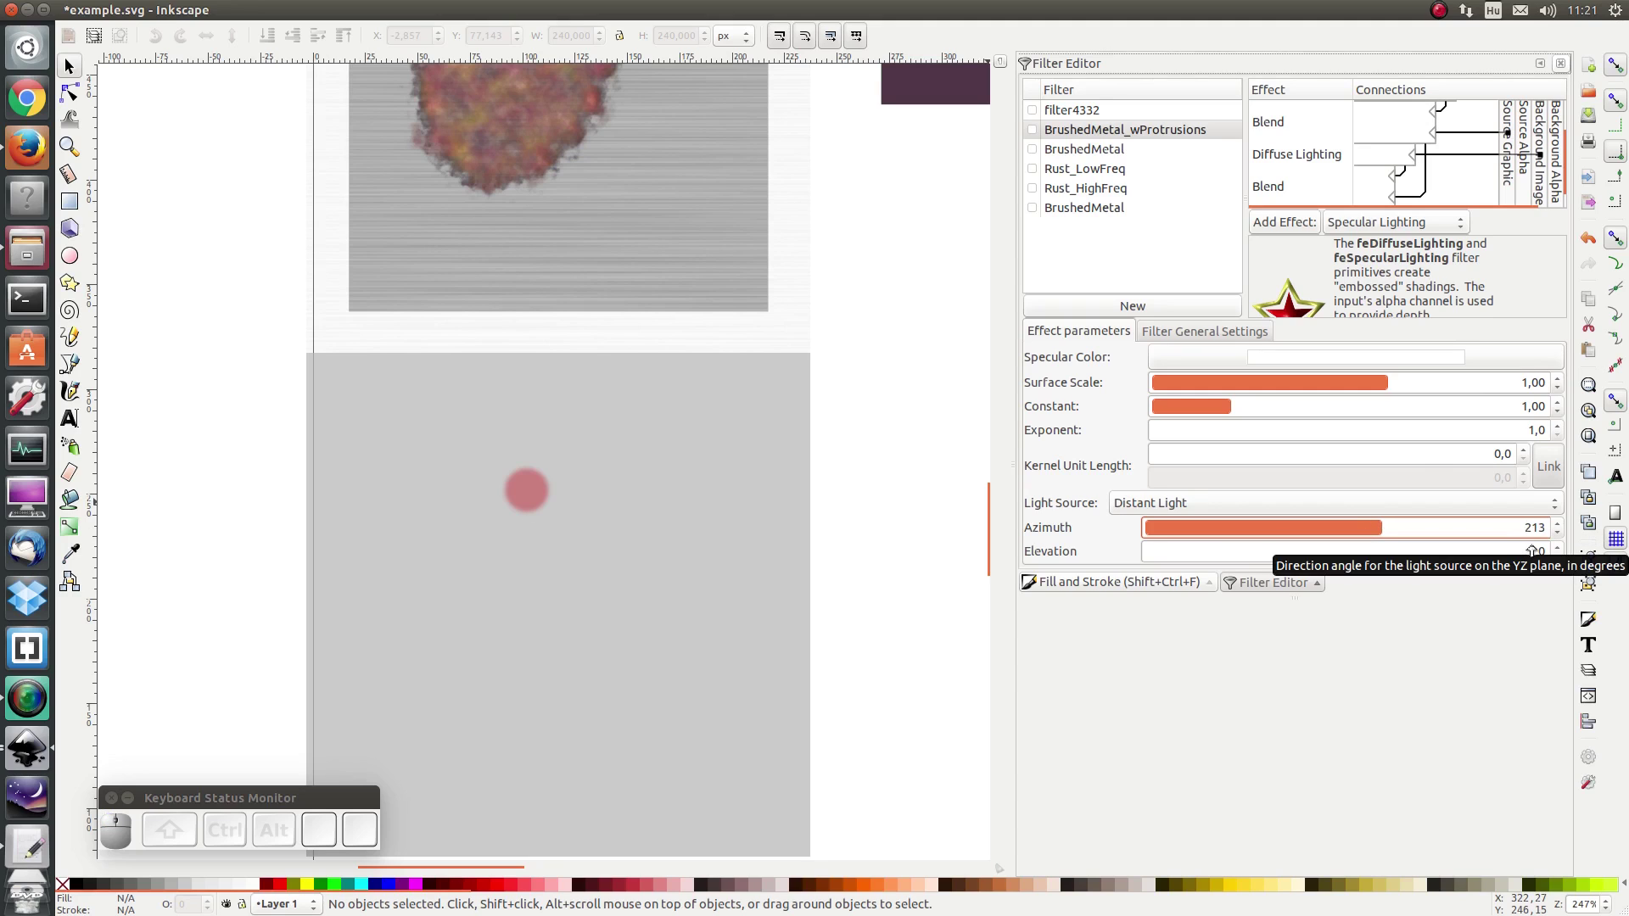
click(1563, 551)
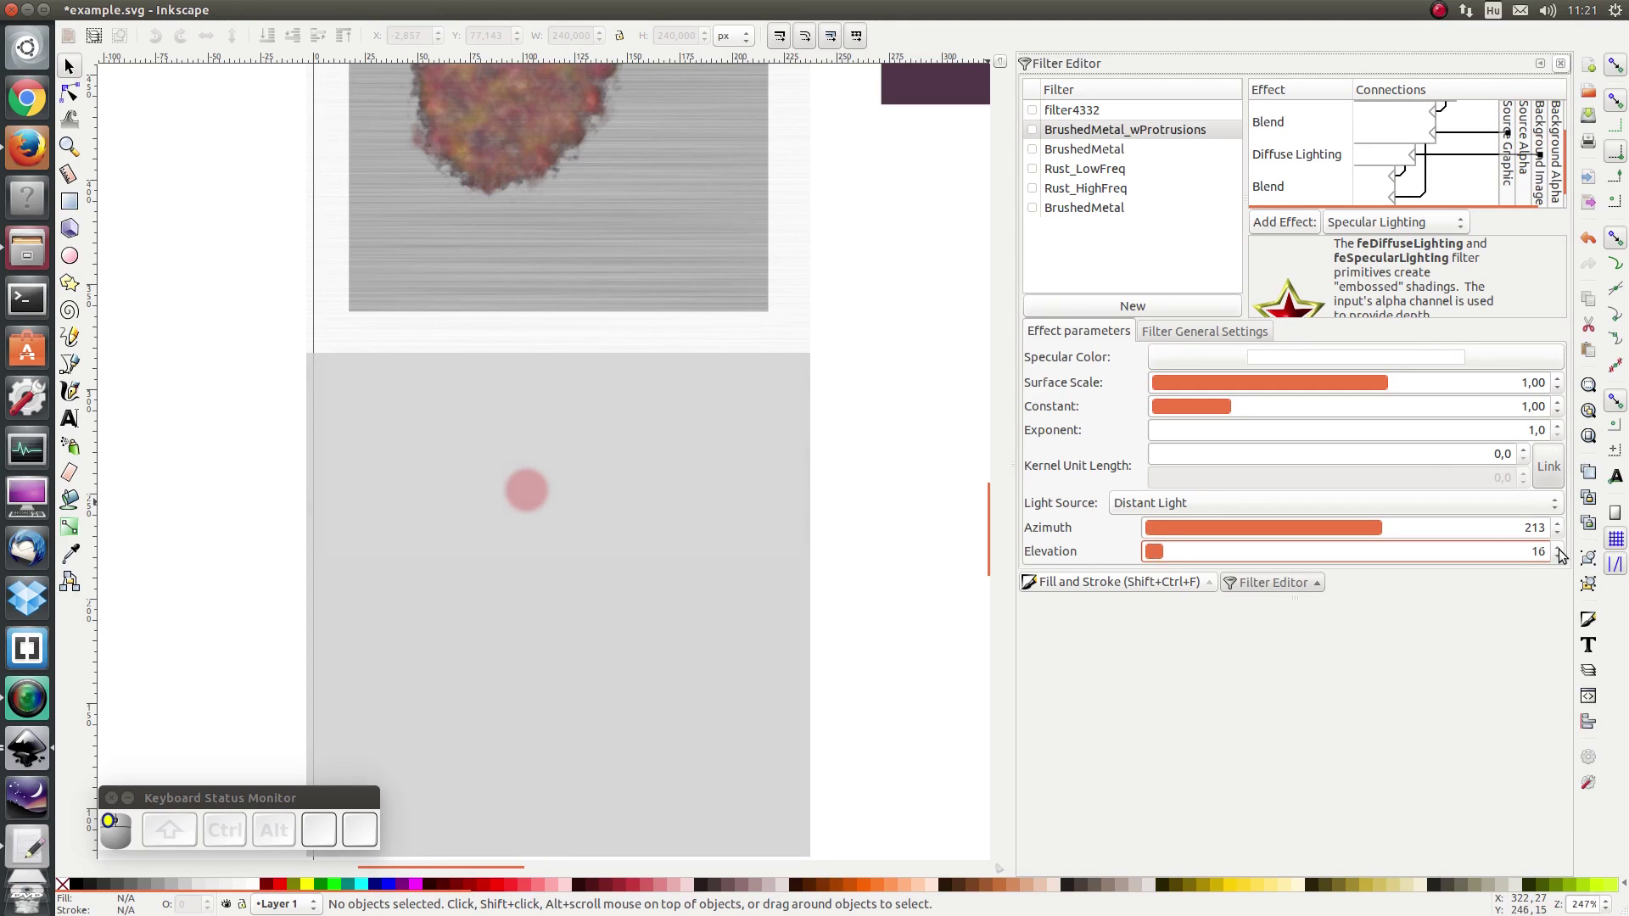
scroll(up, 3)
scroll(down, 3)
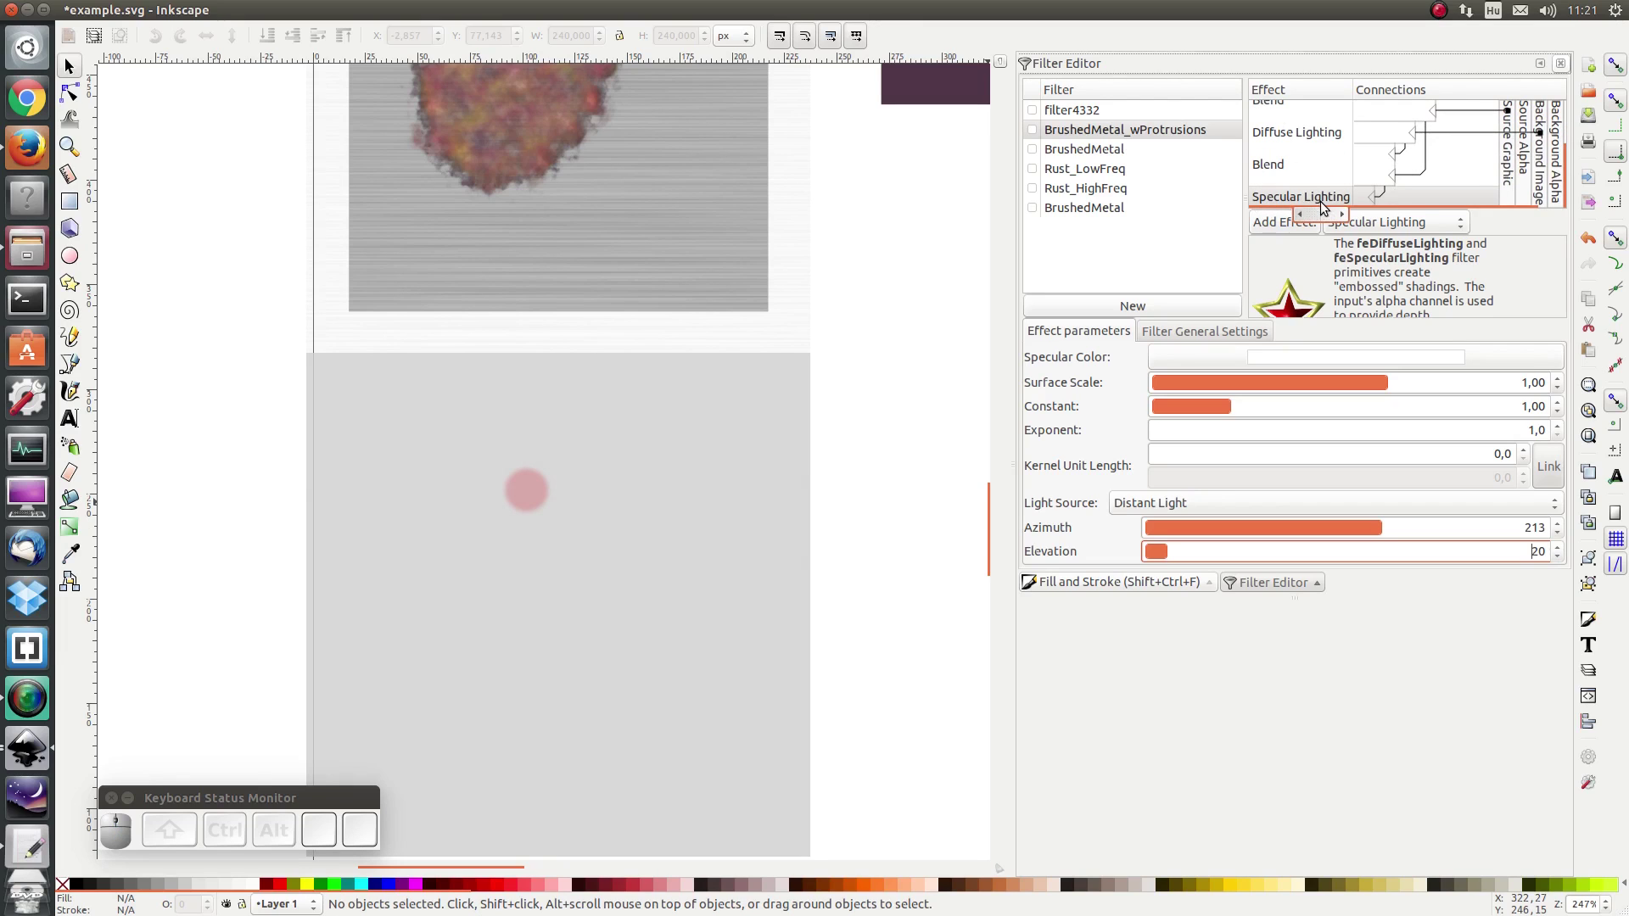
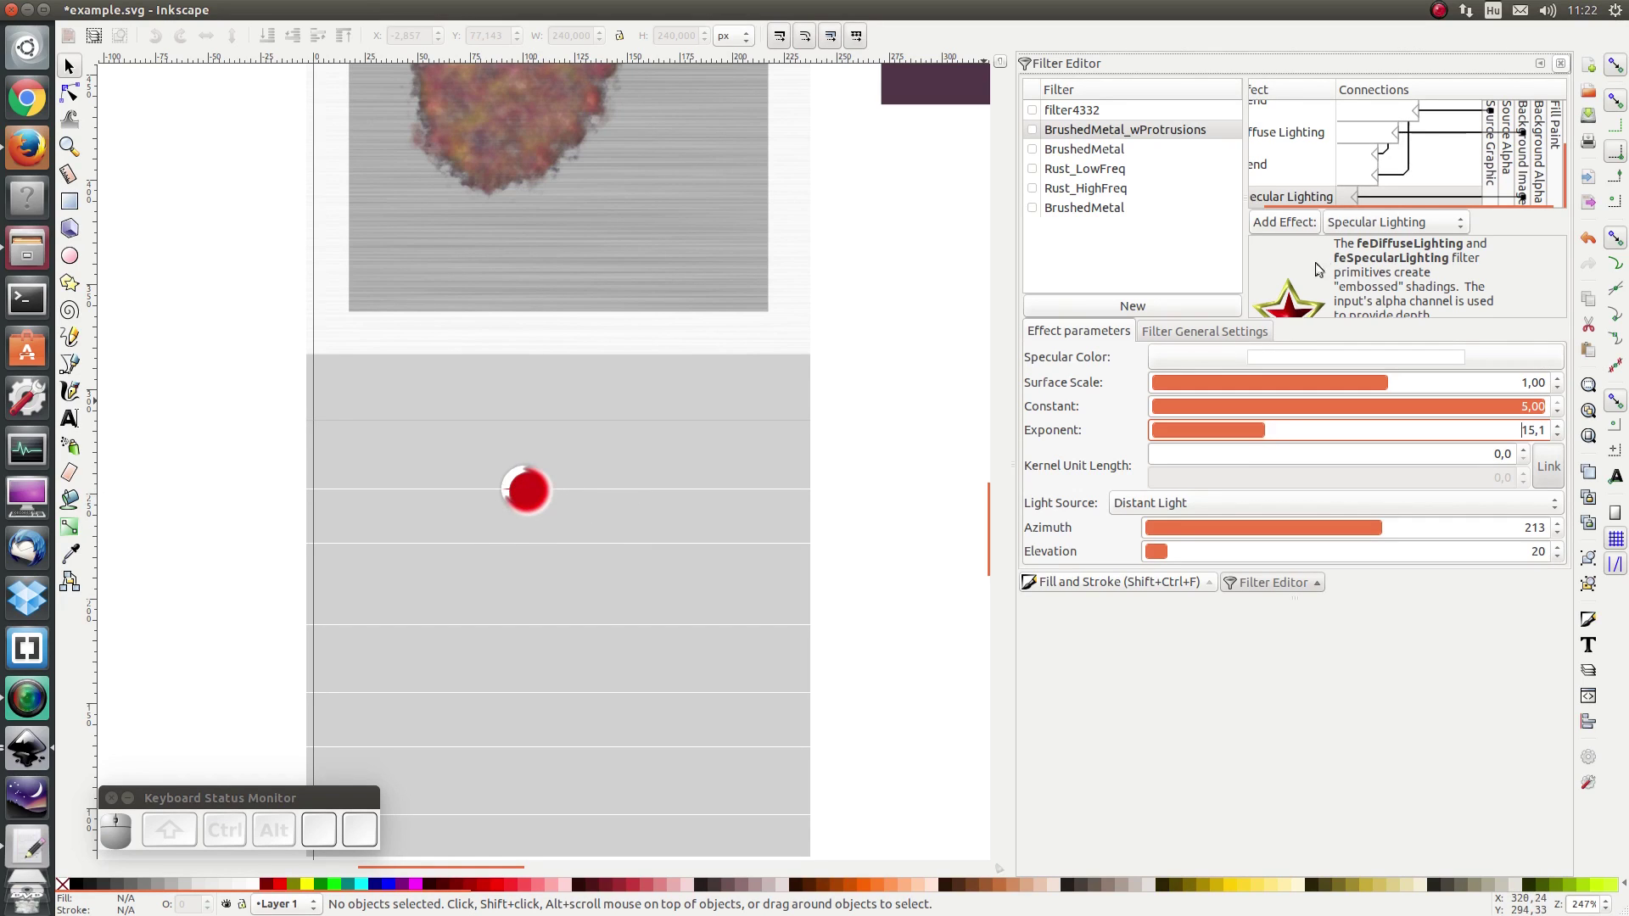
Step: Add a Normal-mode Blend effect after the specular lighting and wire its input to the earlier result
scroll(down, 3)
drag(1402, 233, 1291, 219)
click(1286, 232)
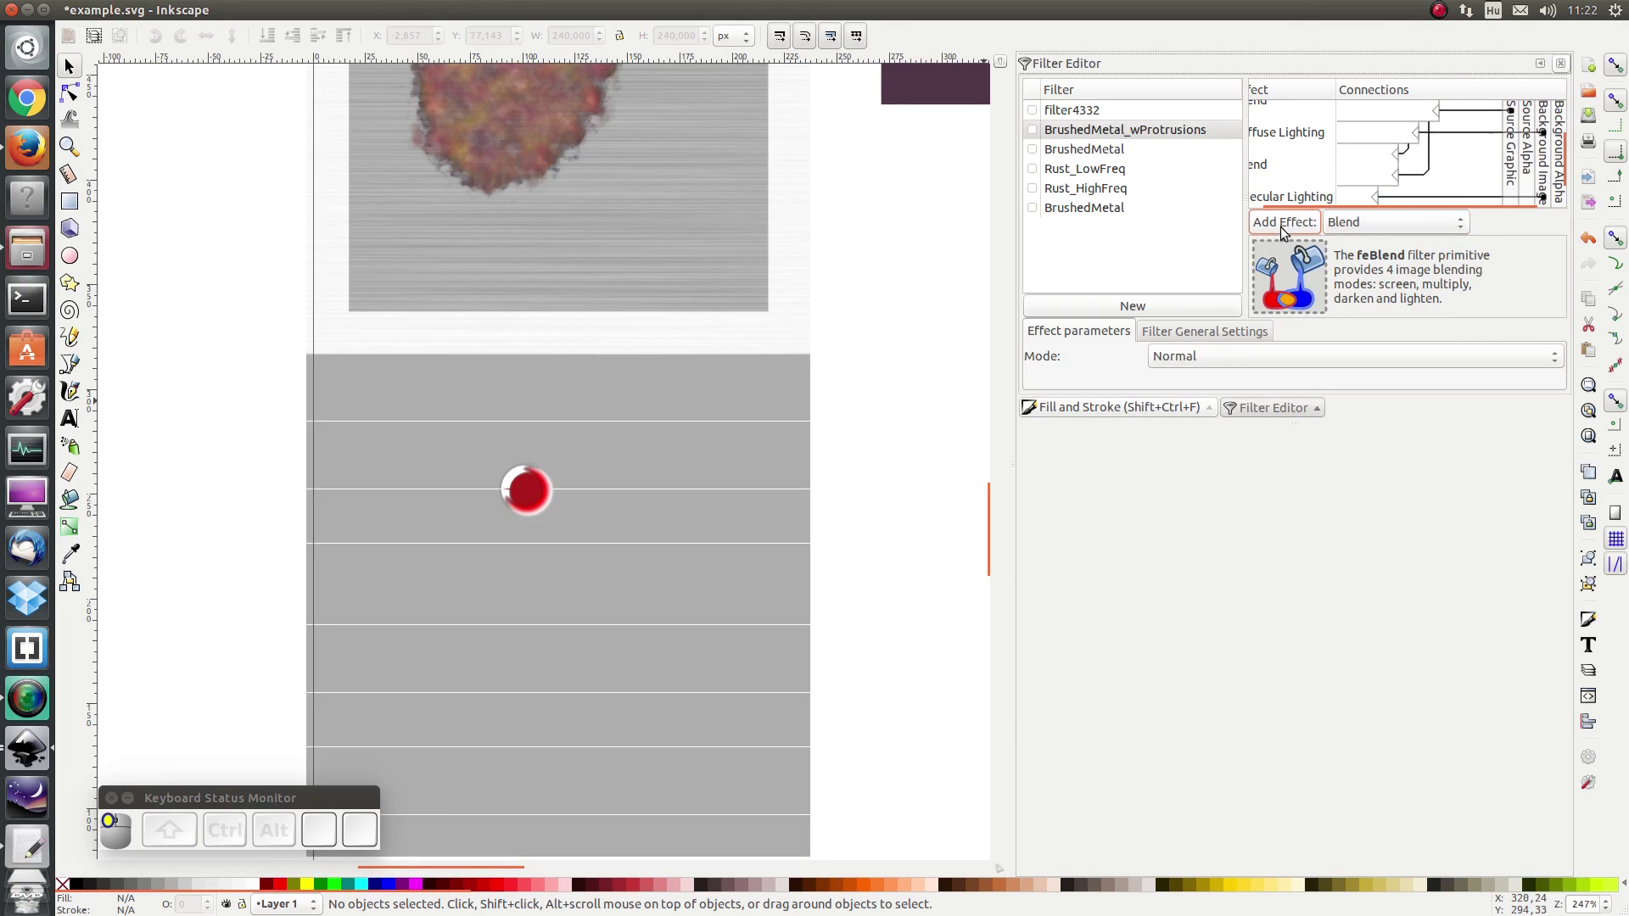
scroll(down, 3)
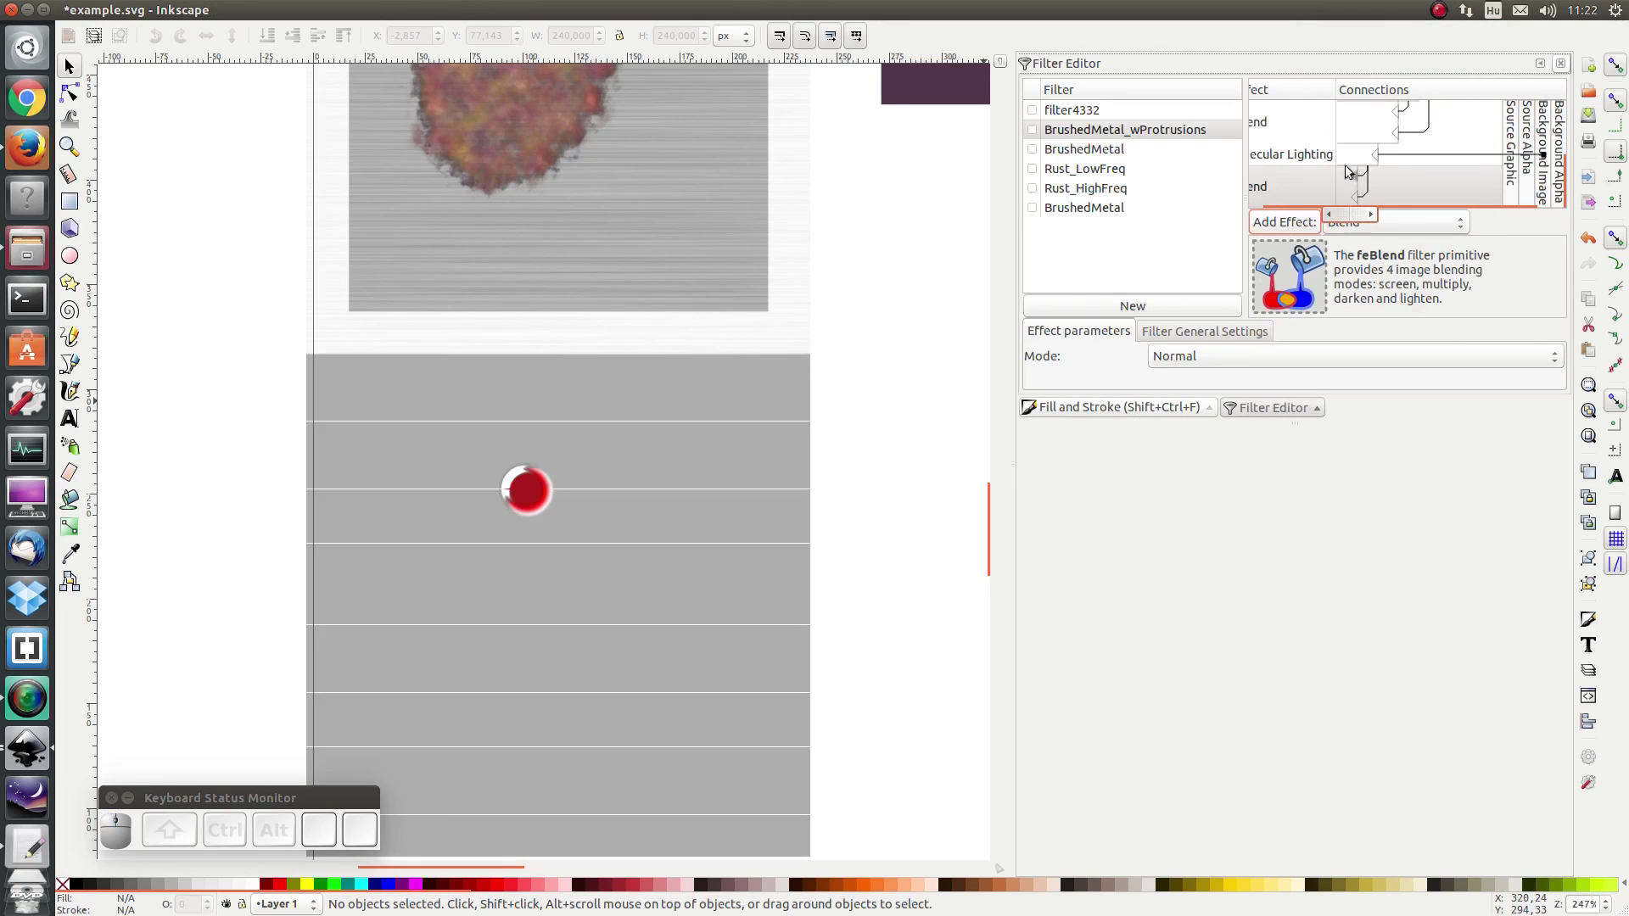
drag(1360, 198, 1360, 159)
scroll(down, 3)
click(1311, 202)
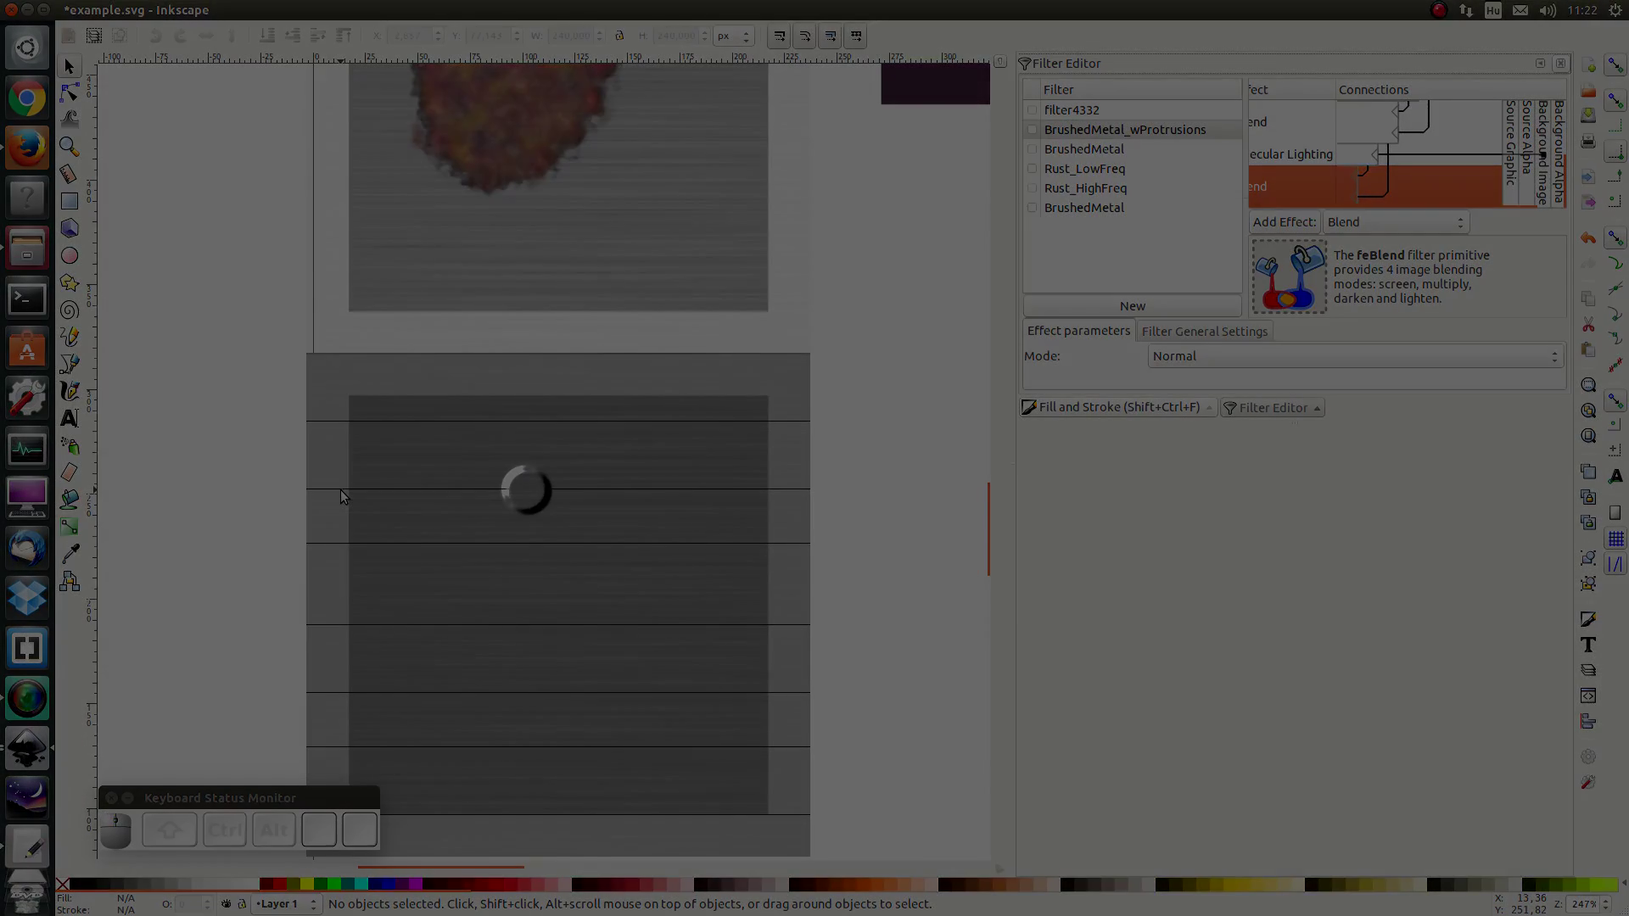
Step: Group the four black ovals and soften them with Blur 5 in Fill and Stroke
key(ctrl+r)
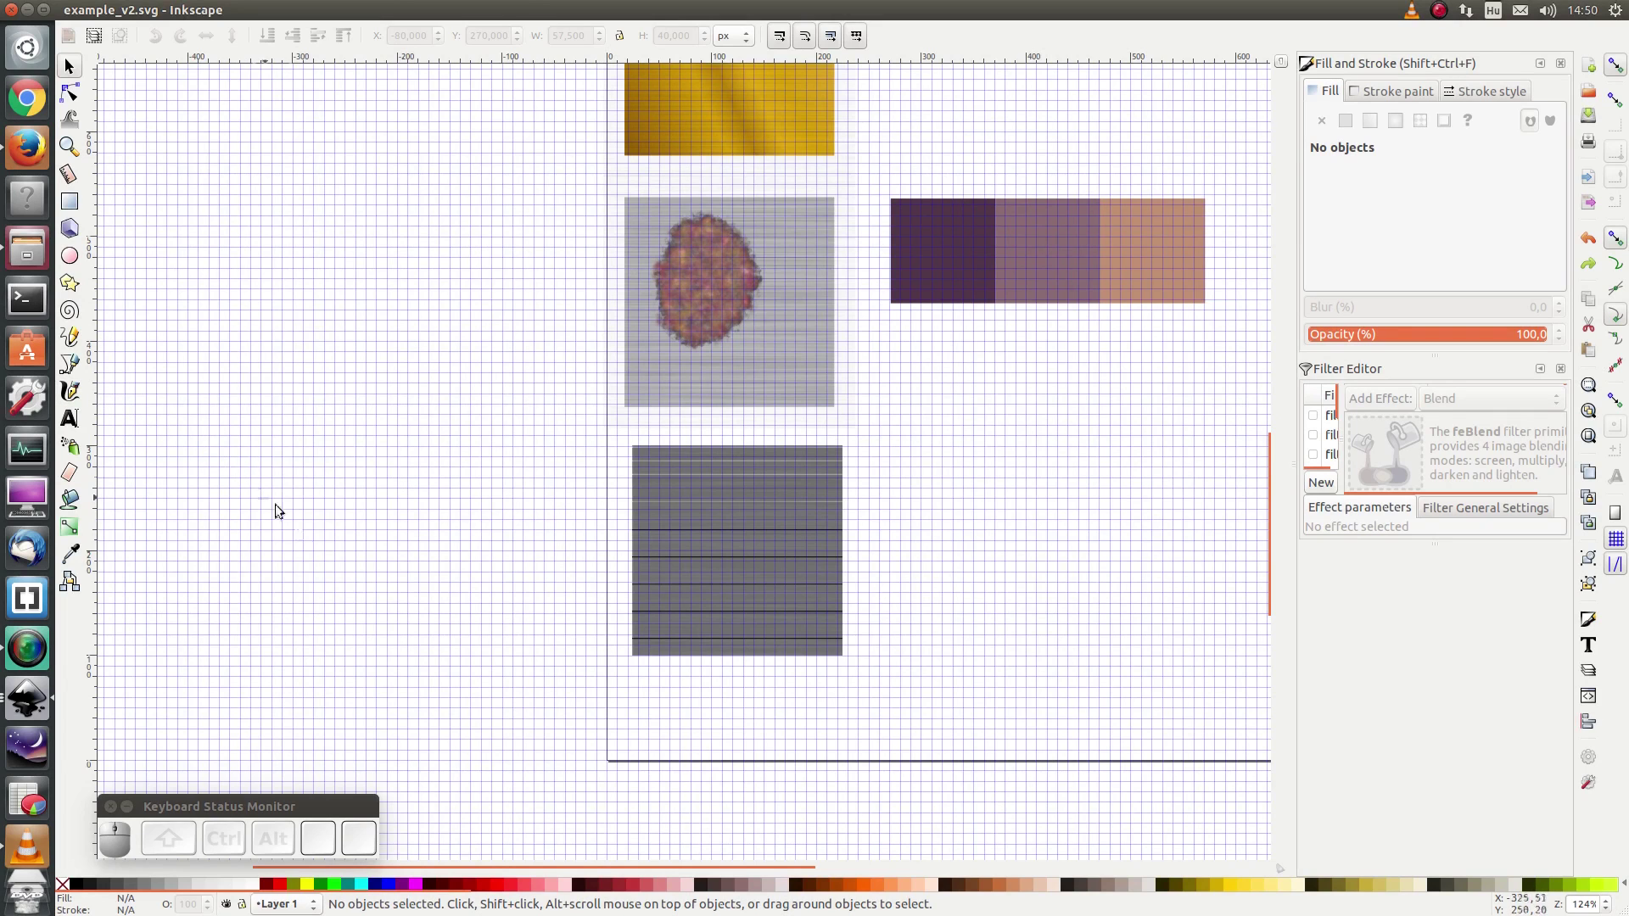
scroll(up, 3)
scroll(up, 3)
scroll(up, 3)
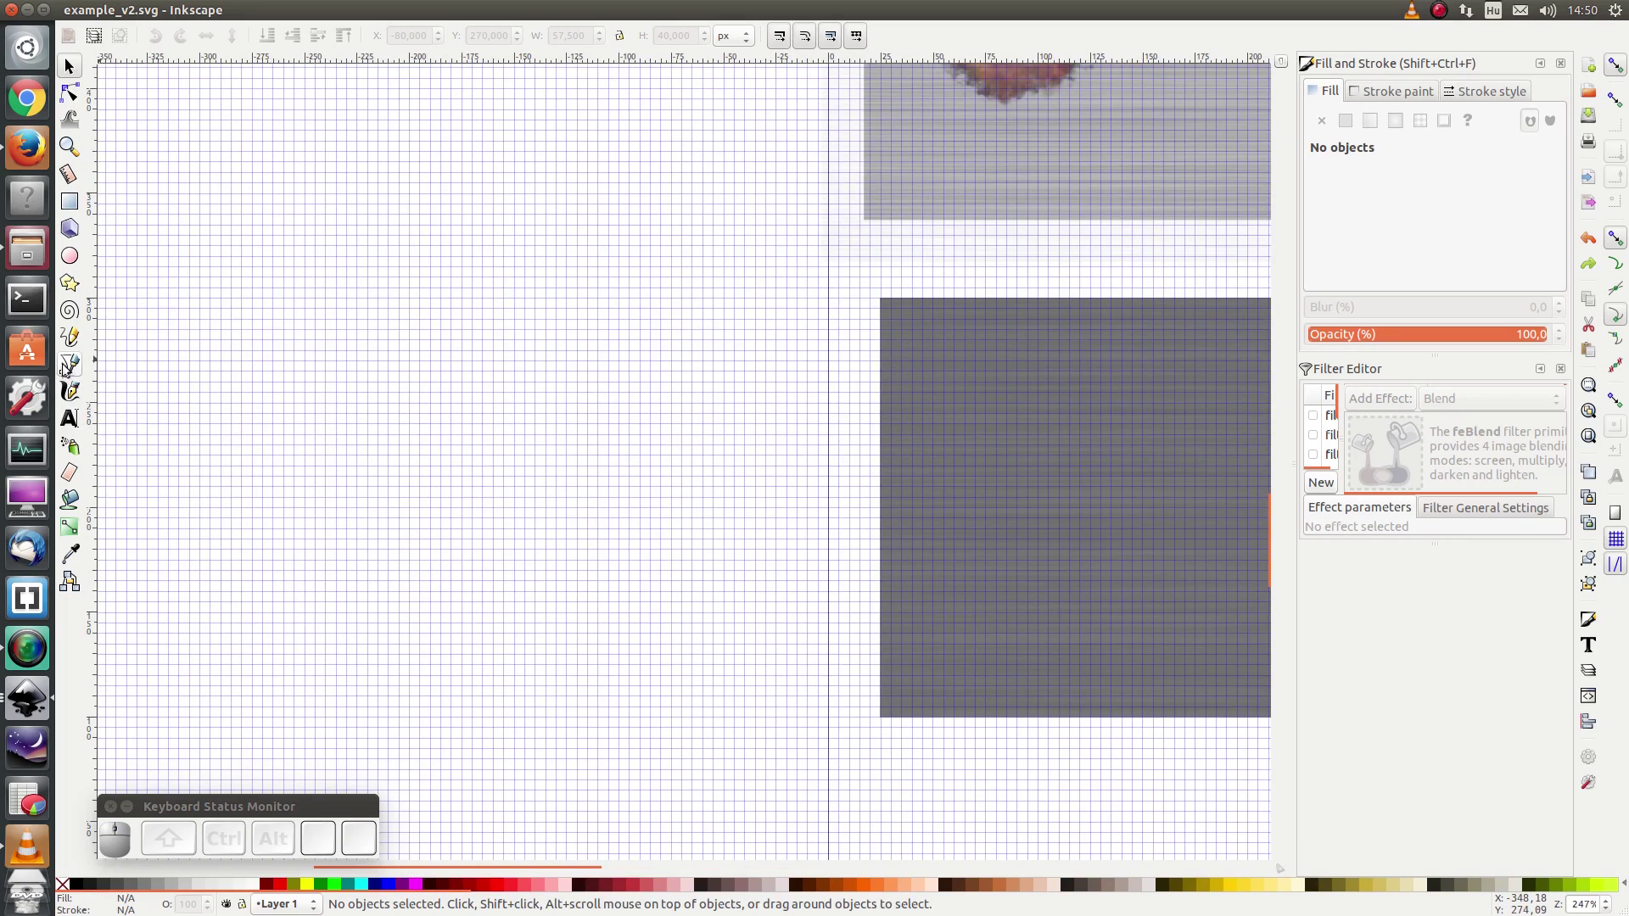
click(66, 371)
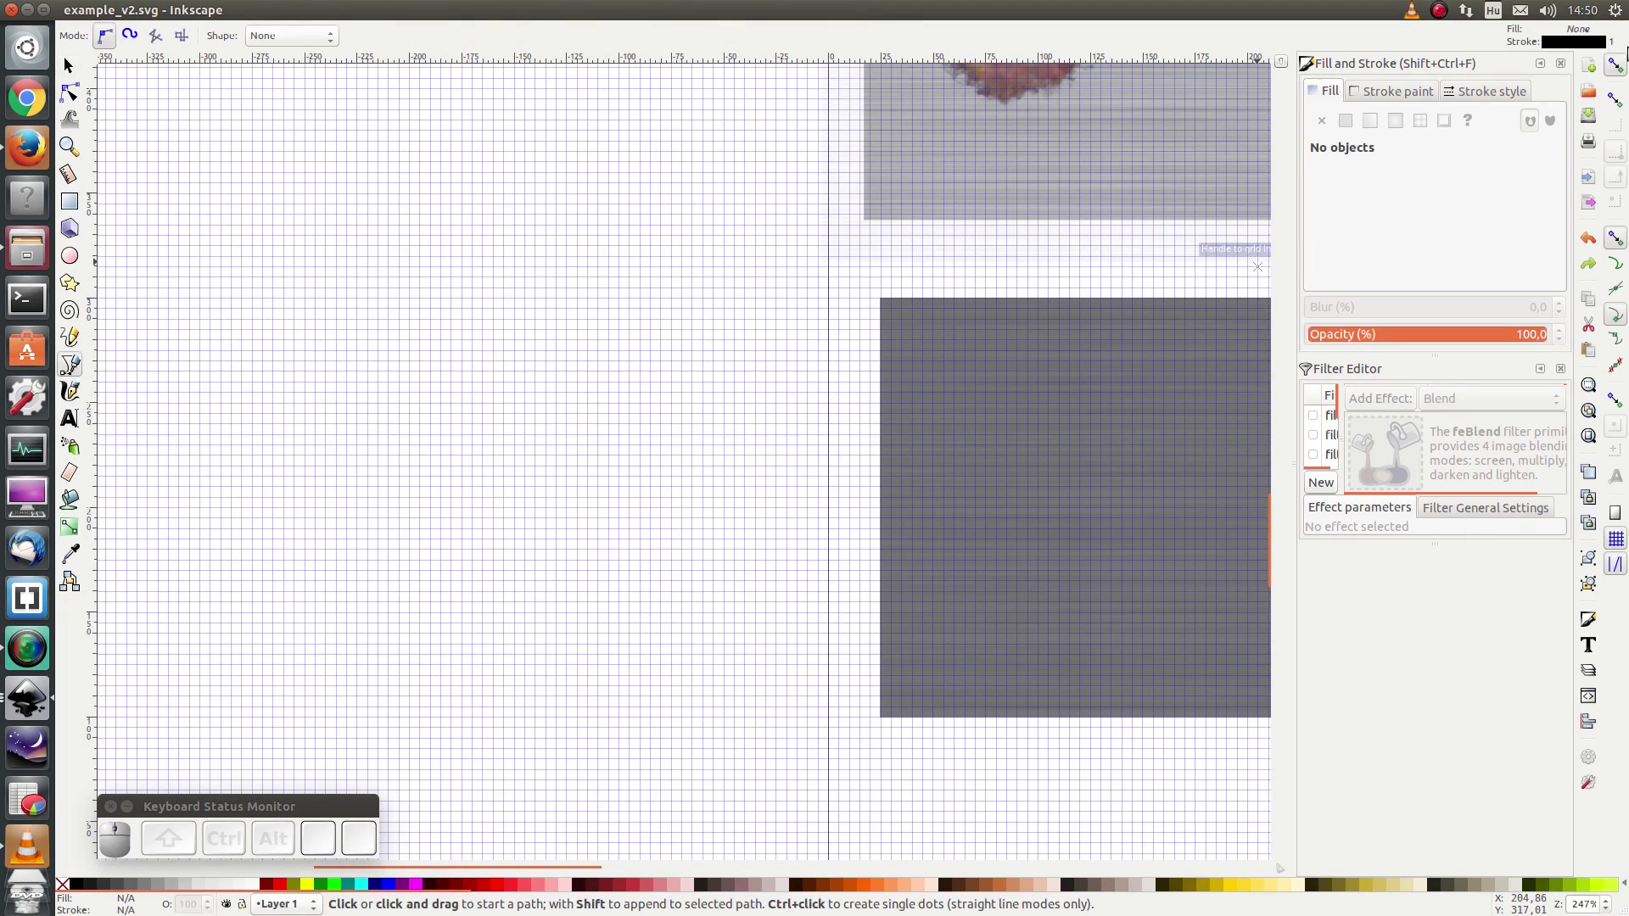
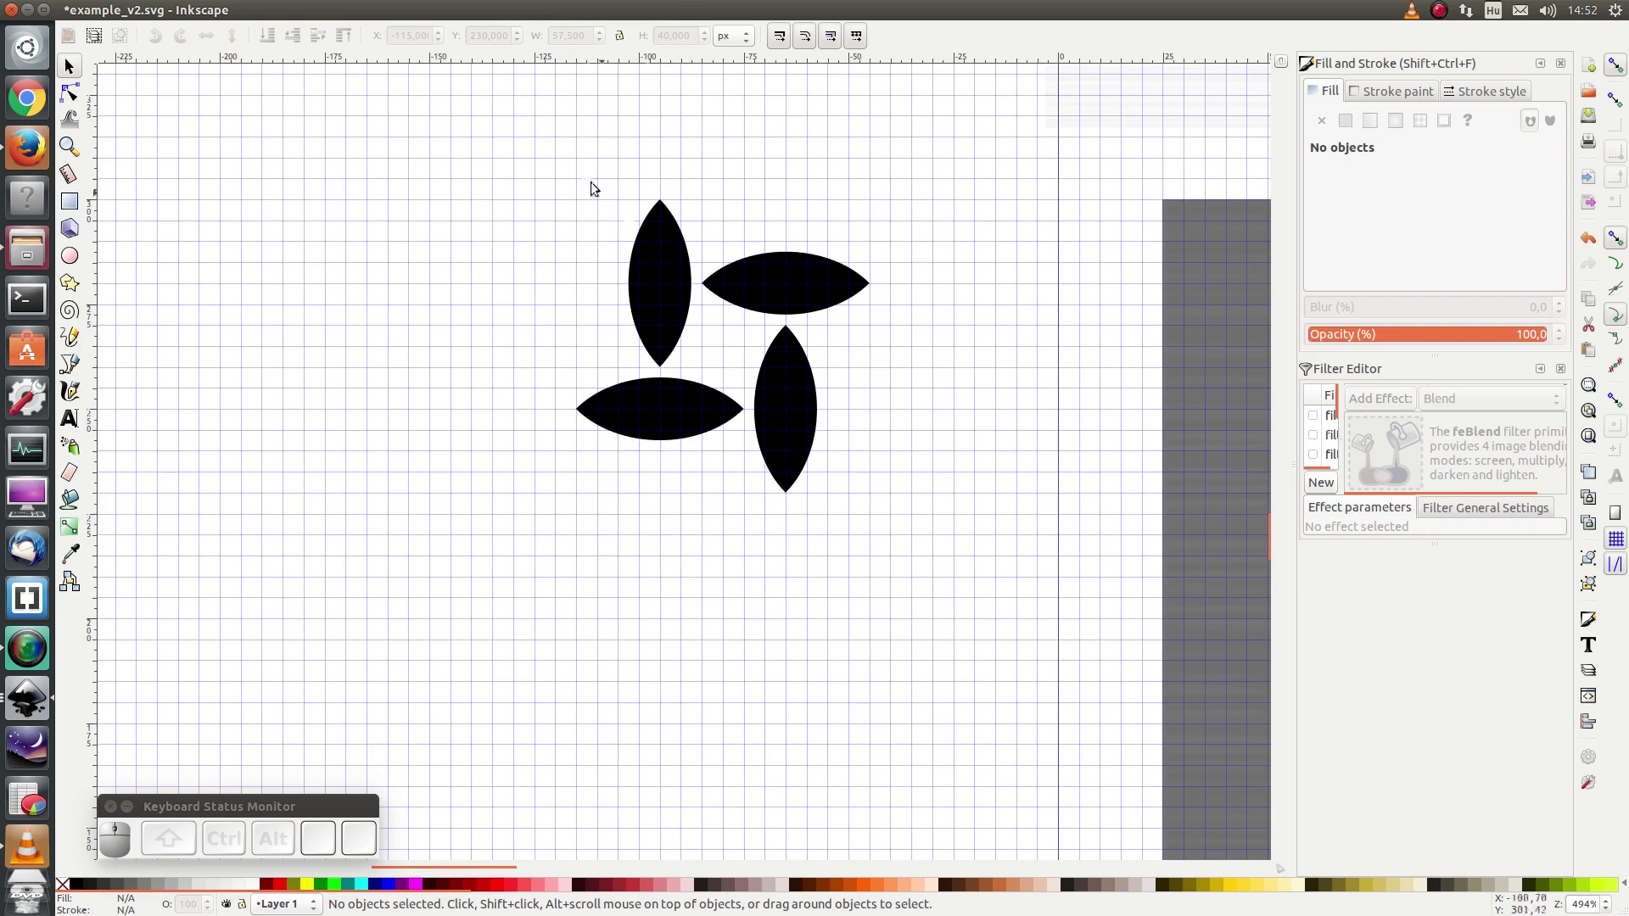
click(473, 121)
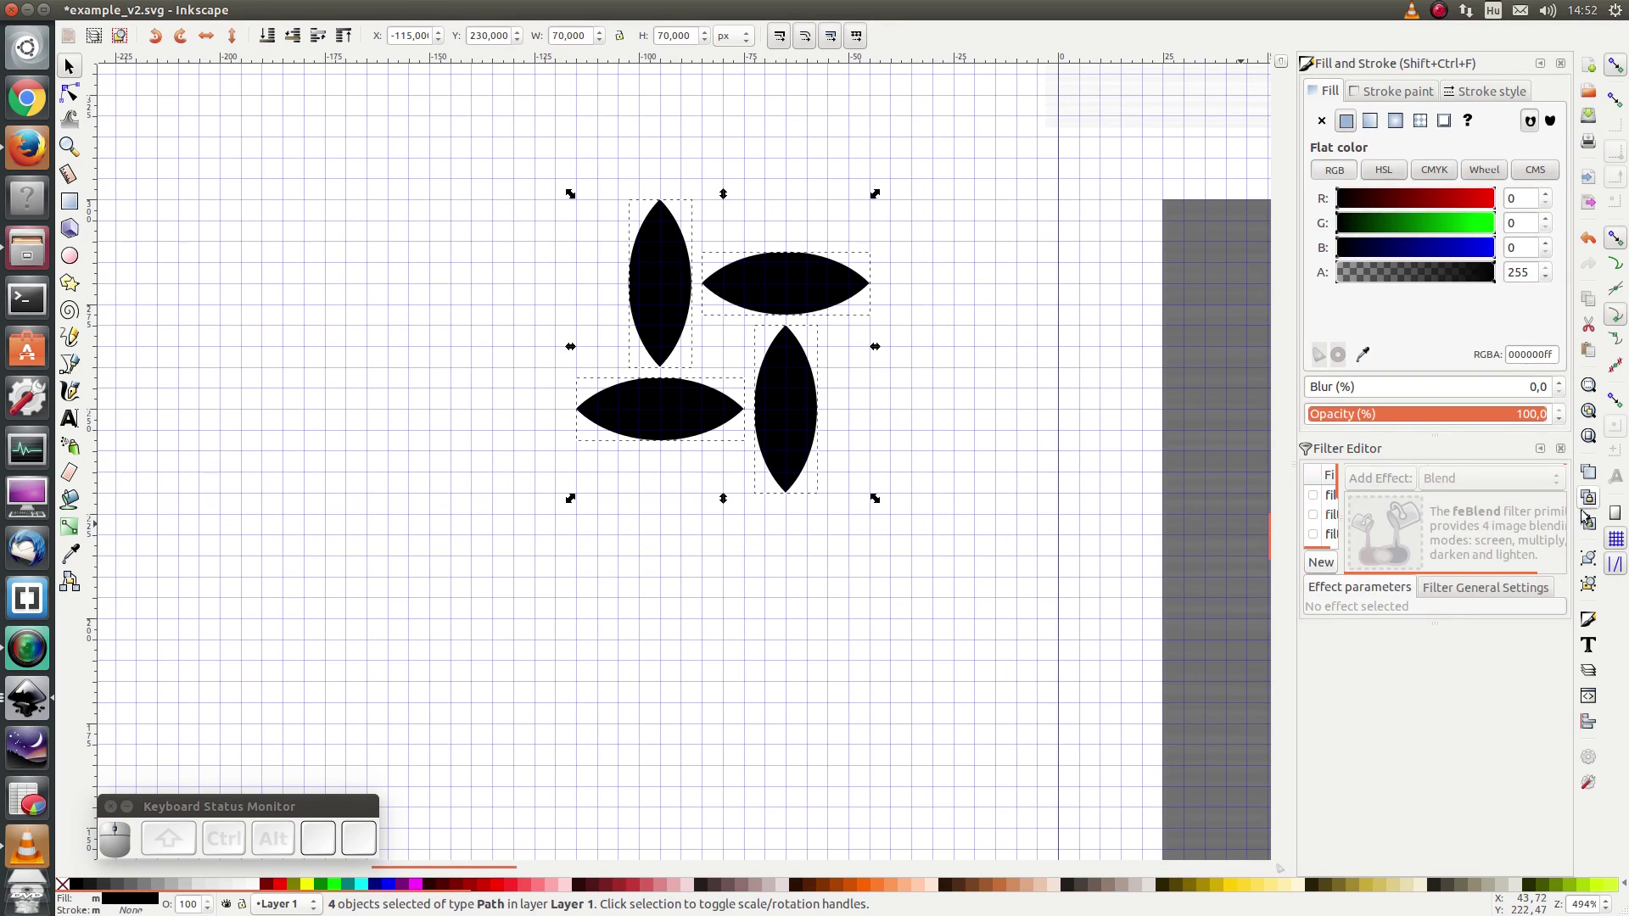
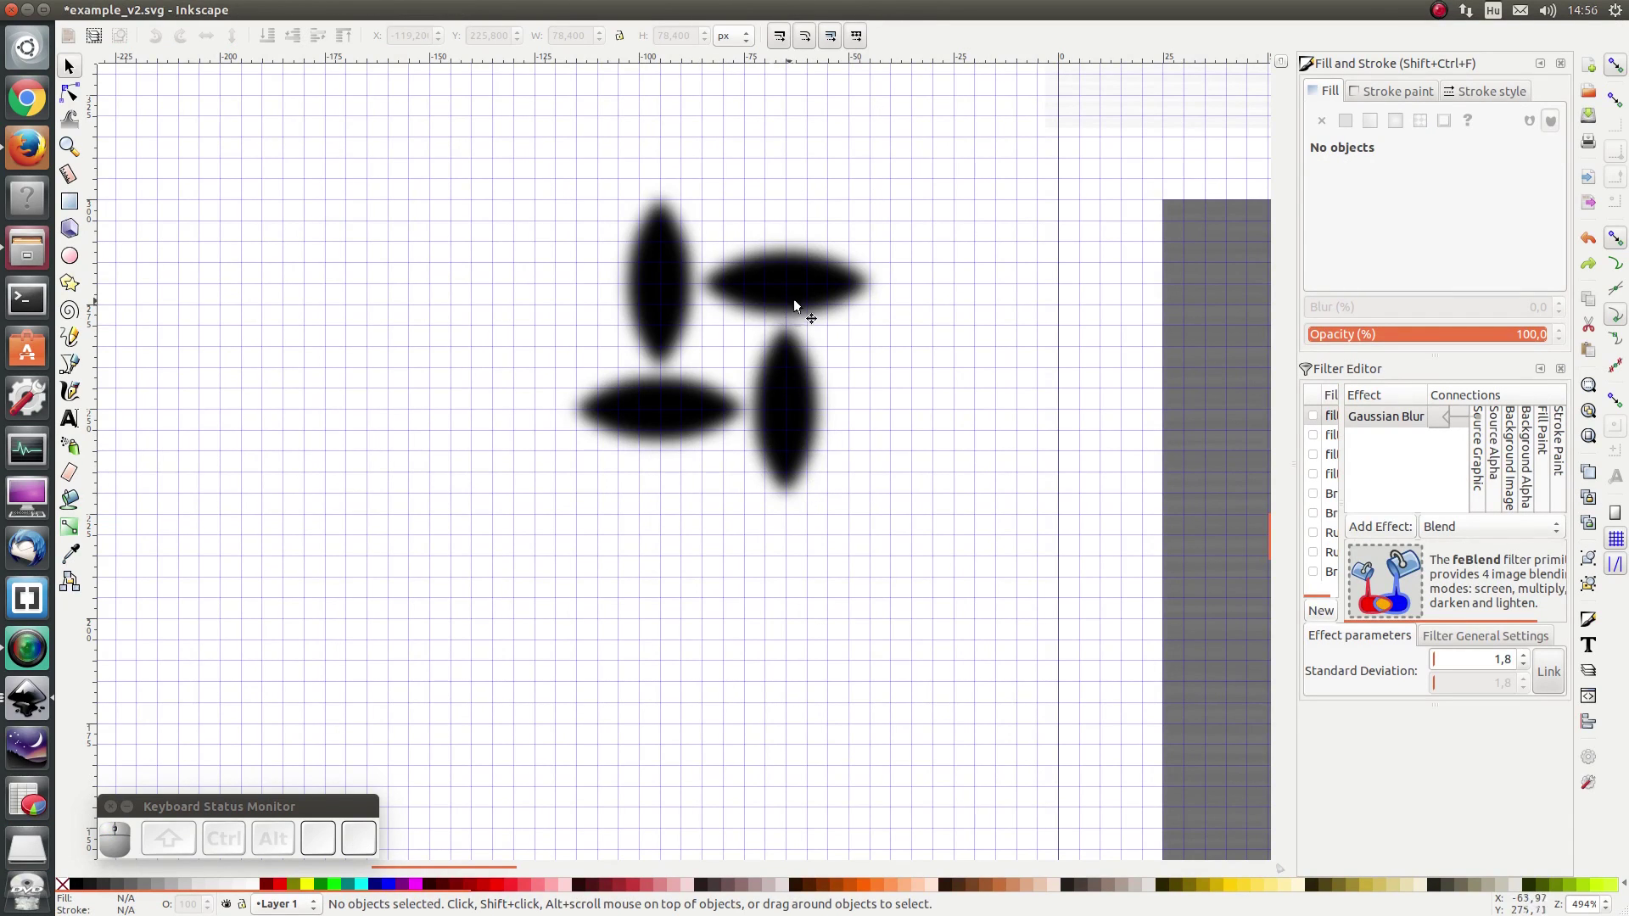
click(804, 297)
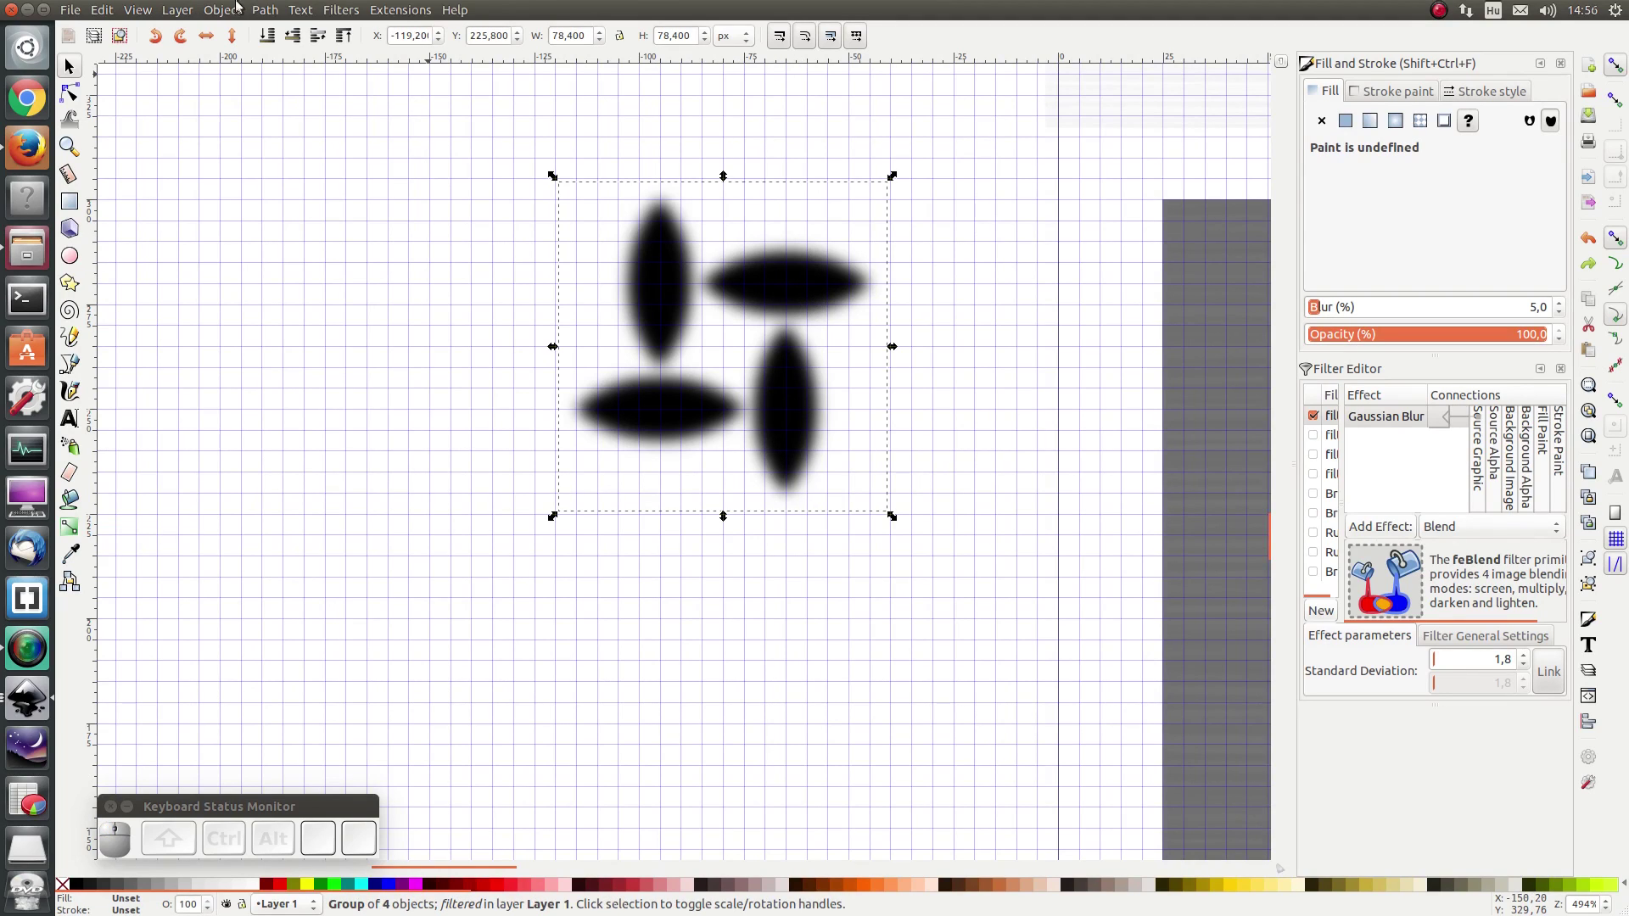
Step: Convert the blurred four-oval group to a pattern via Object > Pattern > Objects to Pattern
click(228, 14)
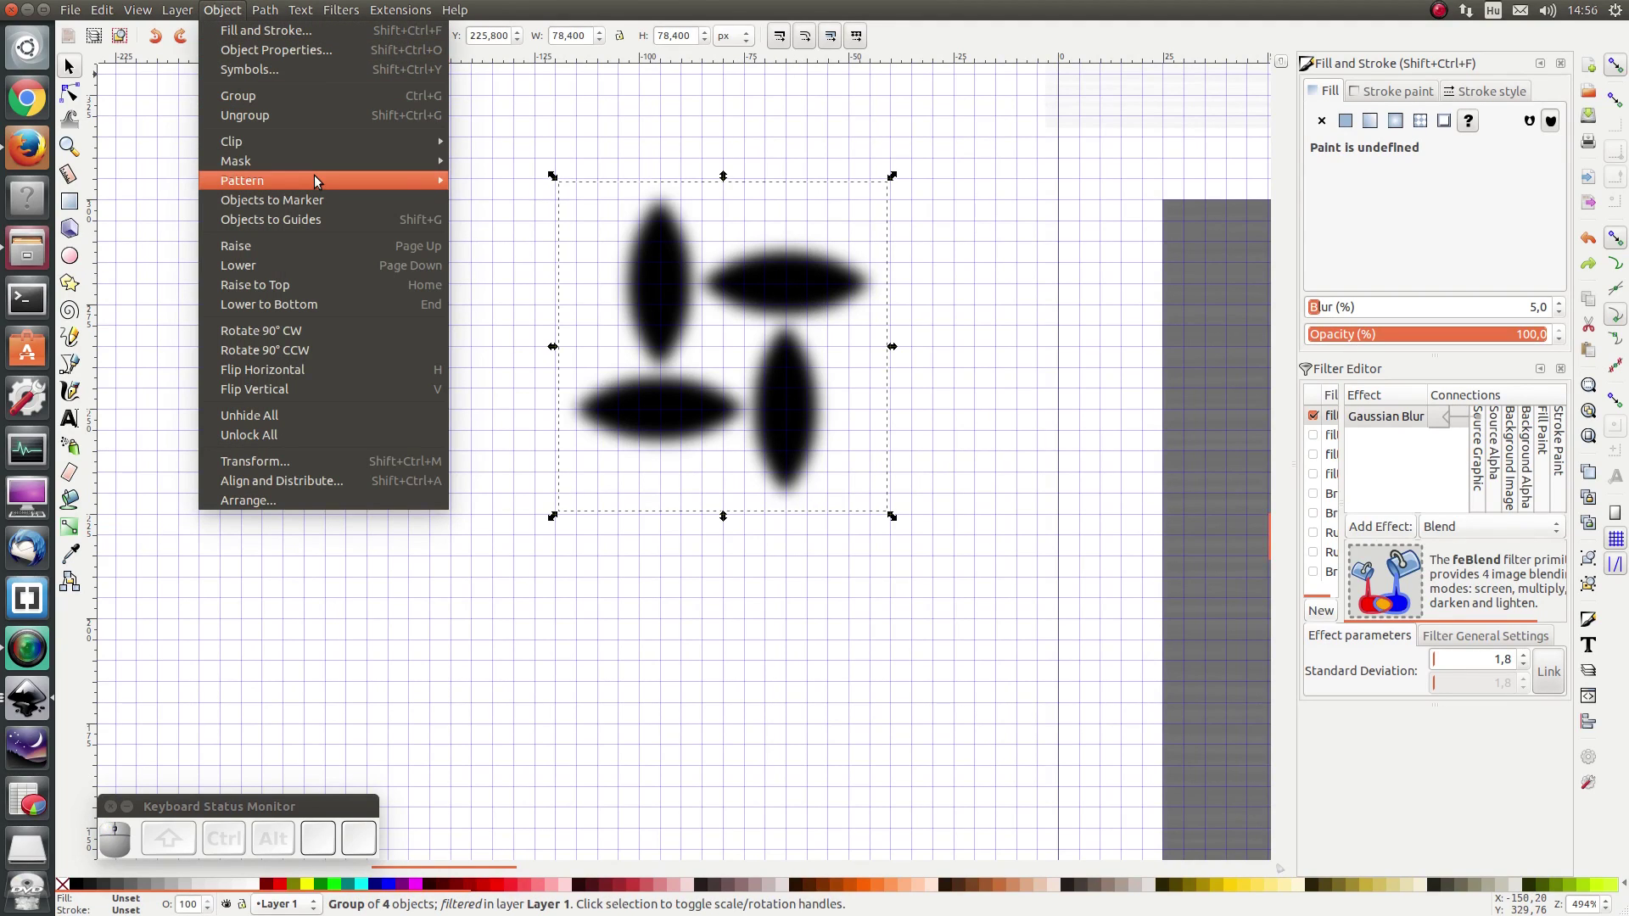
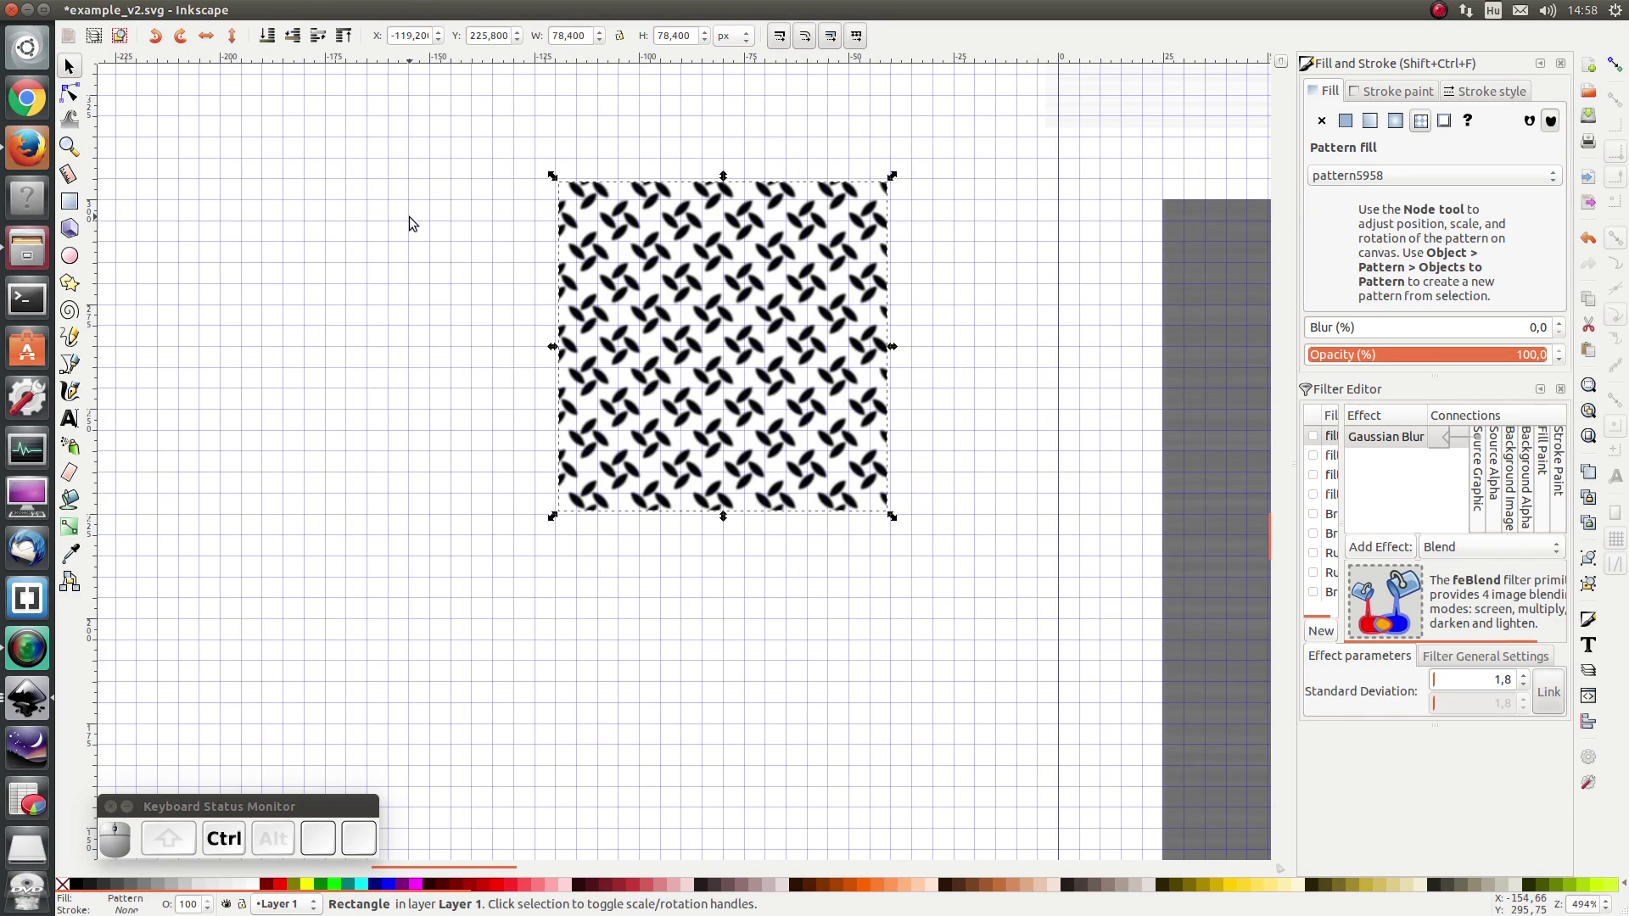
Step: Rescale the pinwheel pattern fill with the Node tool handles for a denser tiling
key(ctrl+r)
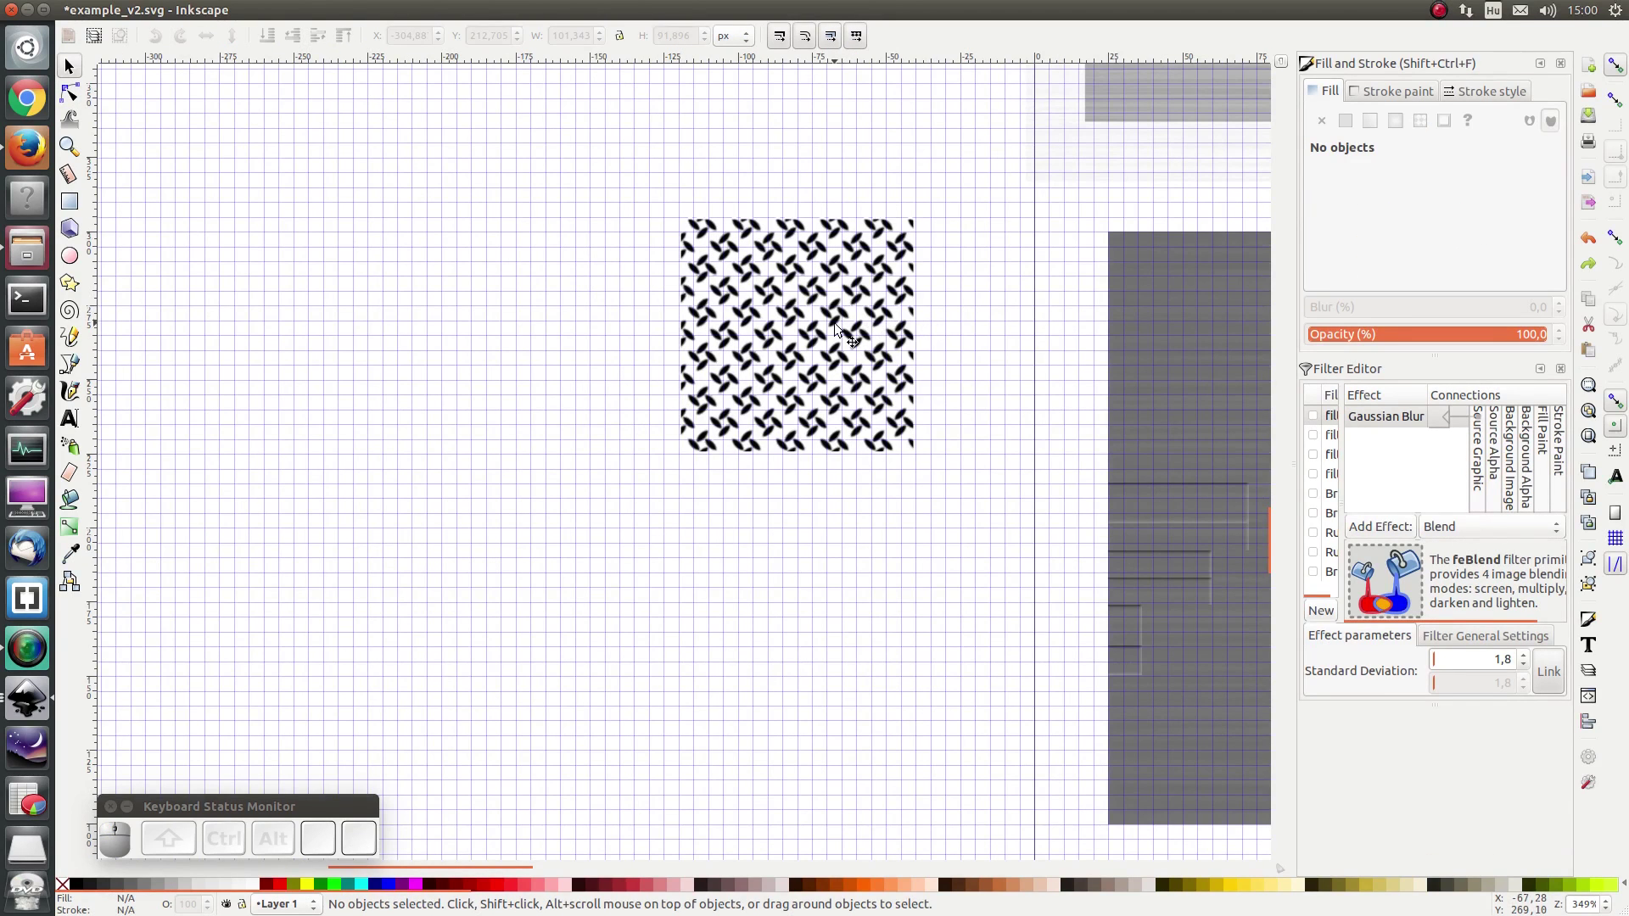
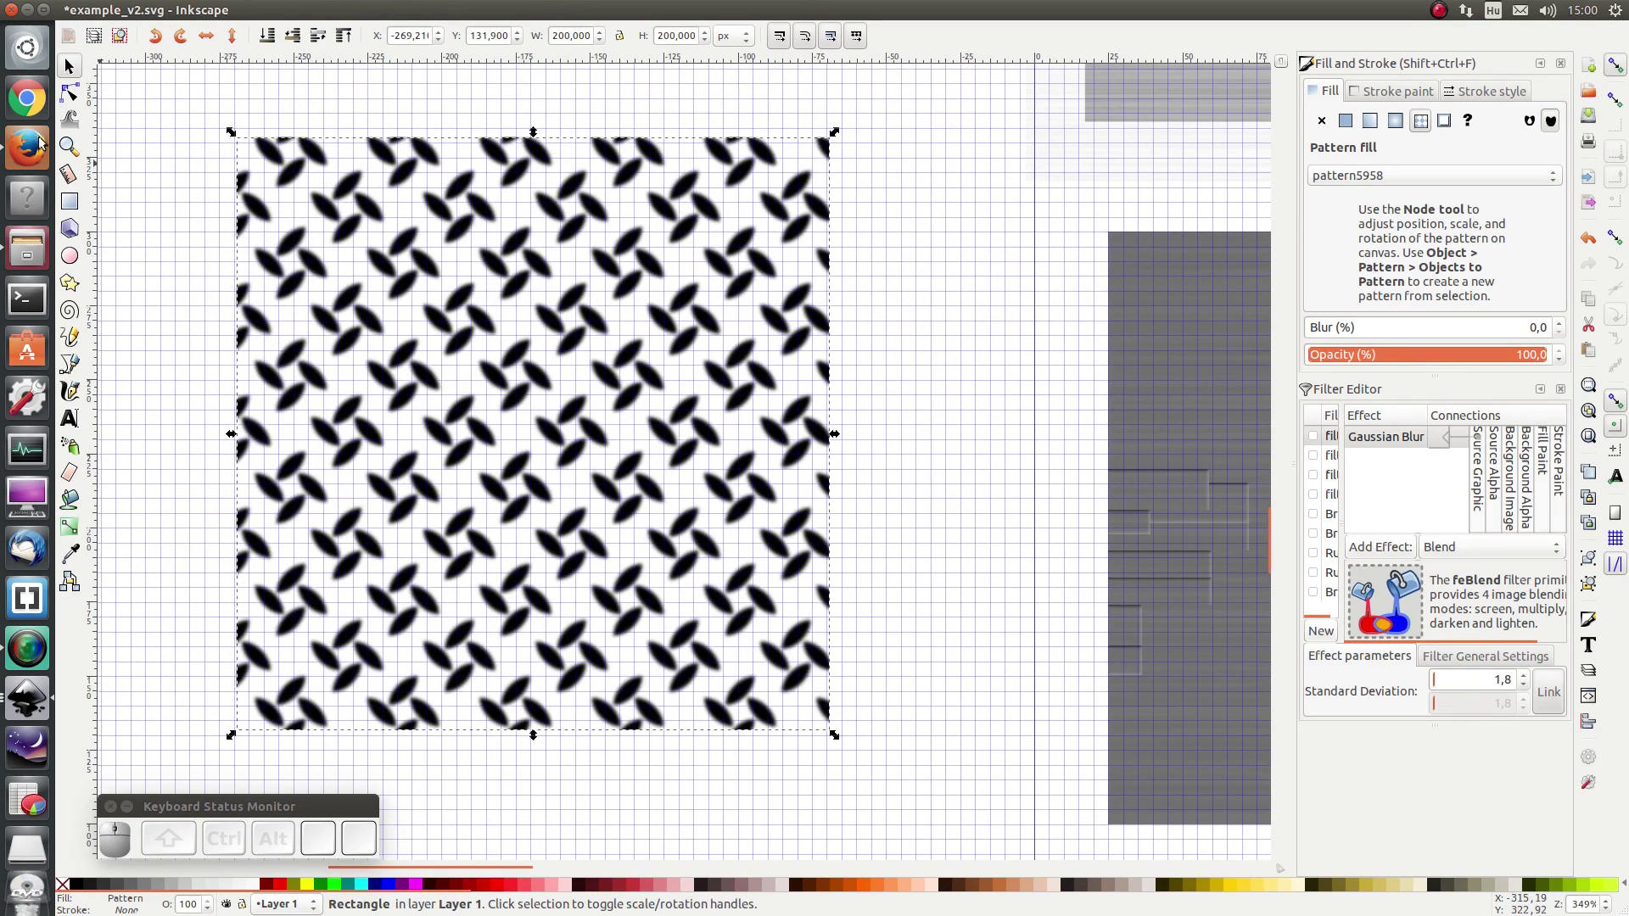
click(69, 100)
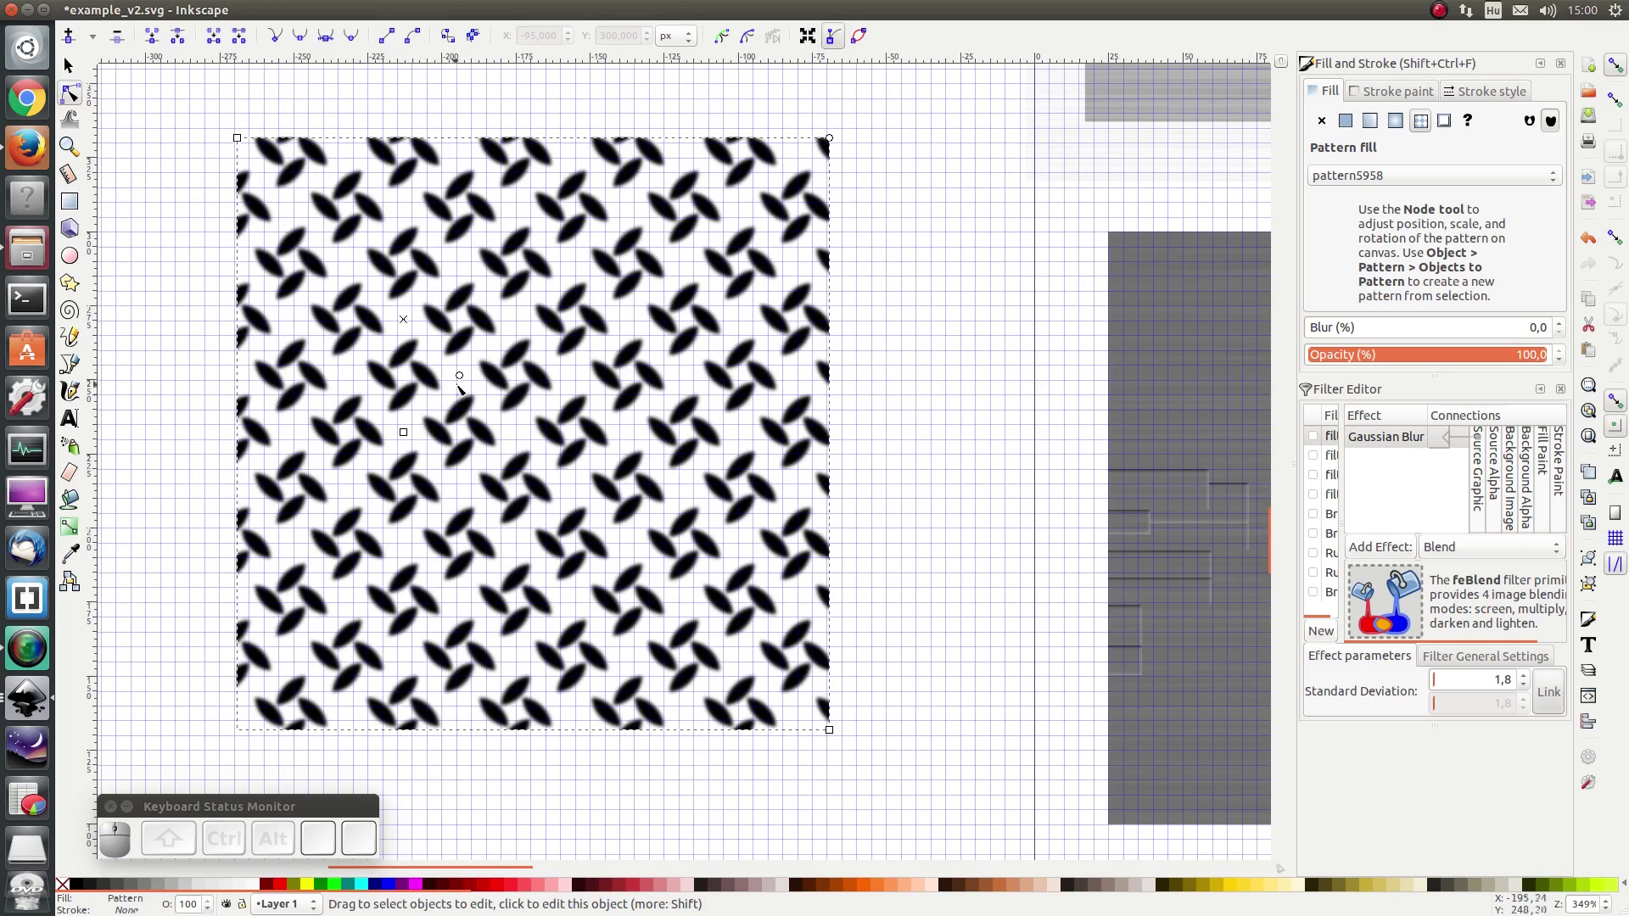
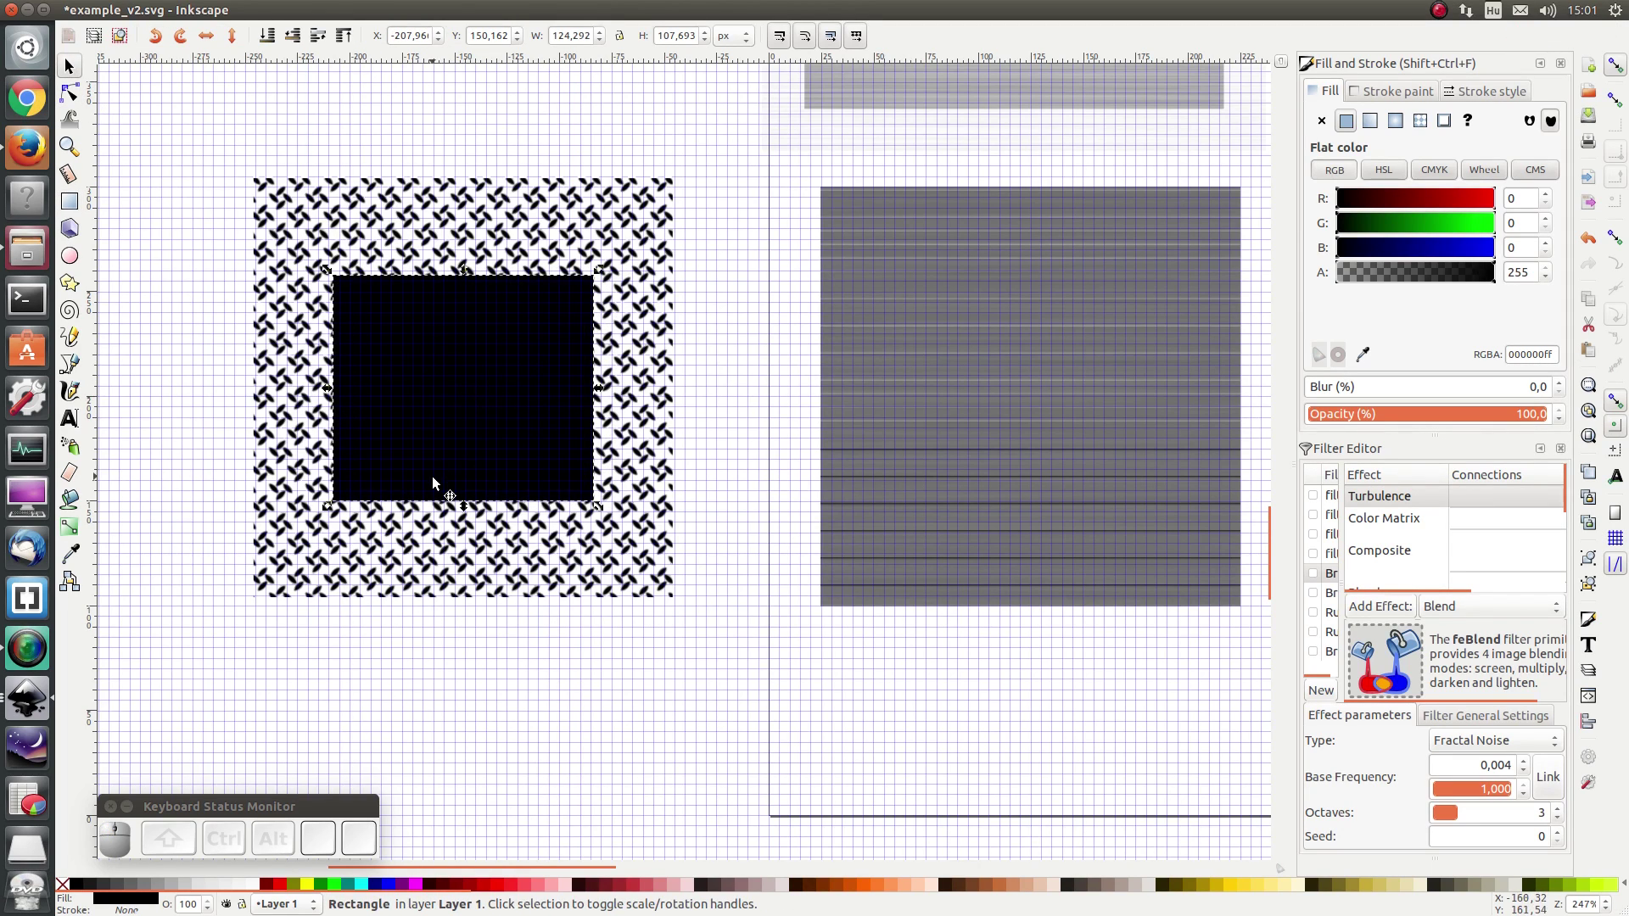
Step: Duplicate the black rectangle and cut its shape out of the patterned square with Path > Difference
key(ctrl+d)
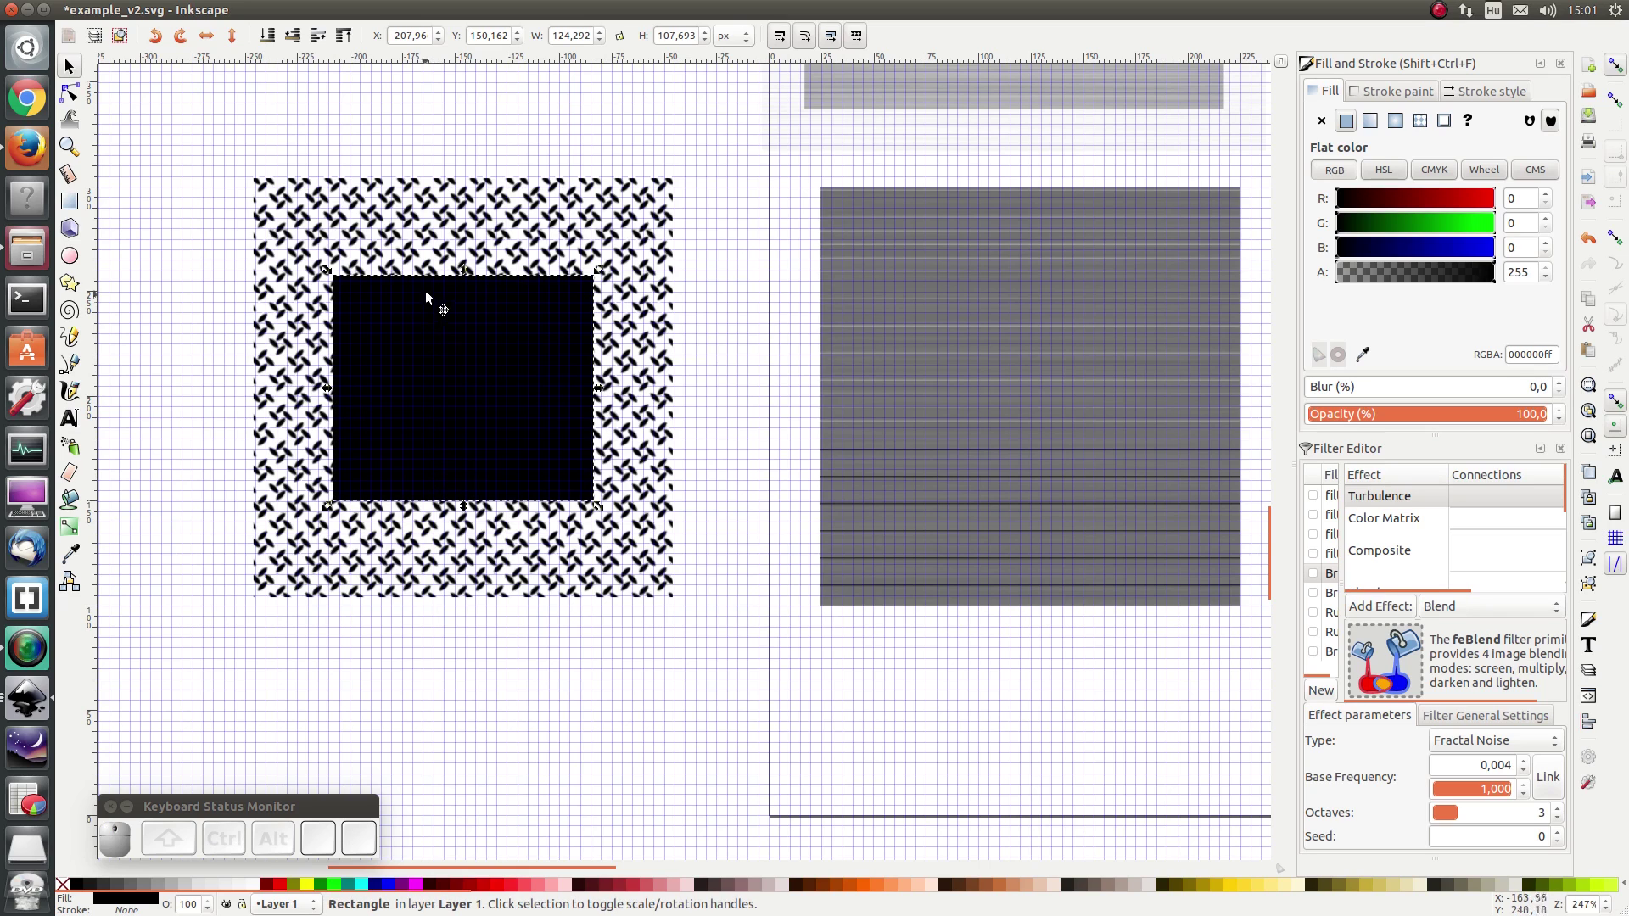
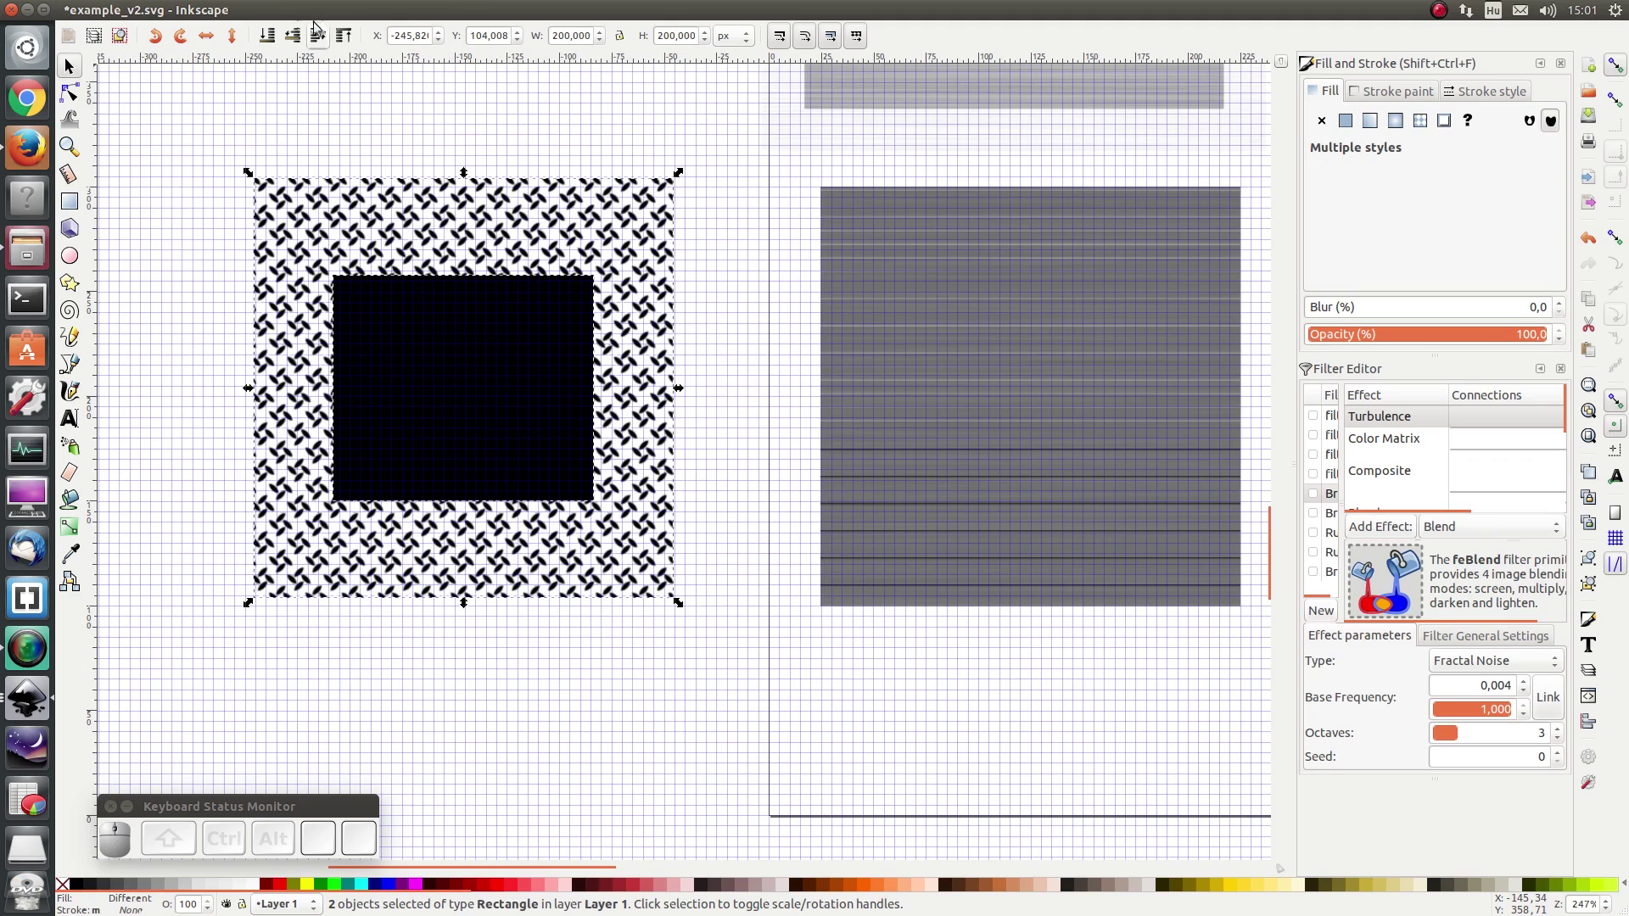
click(234, 11)
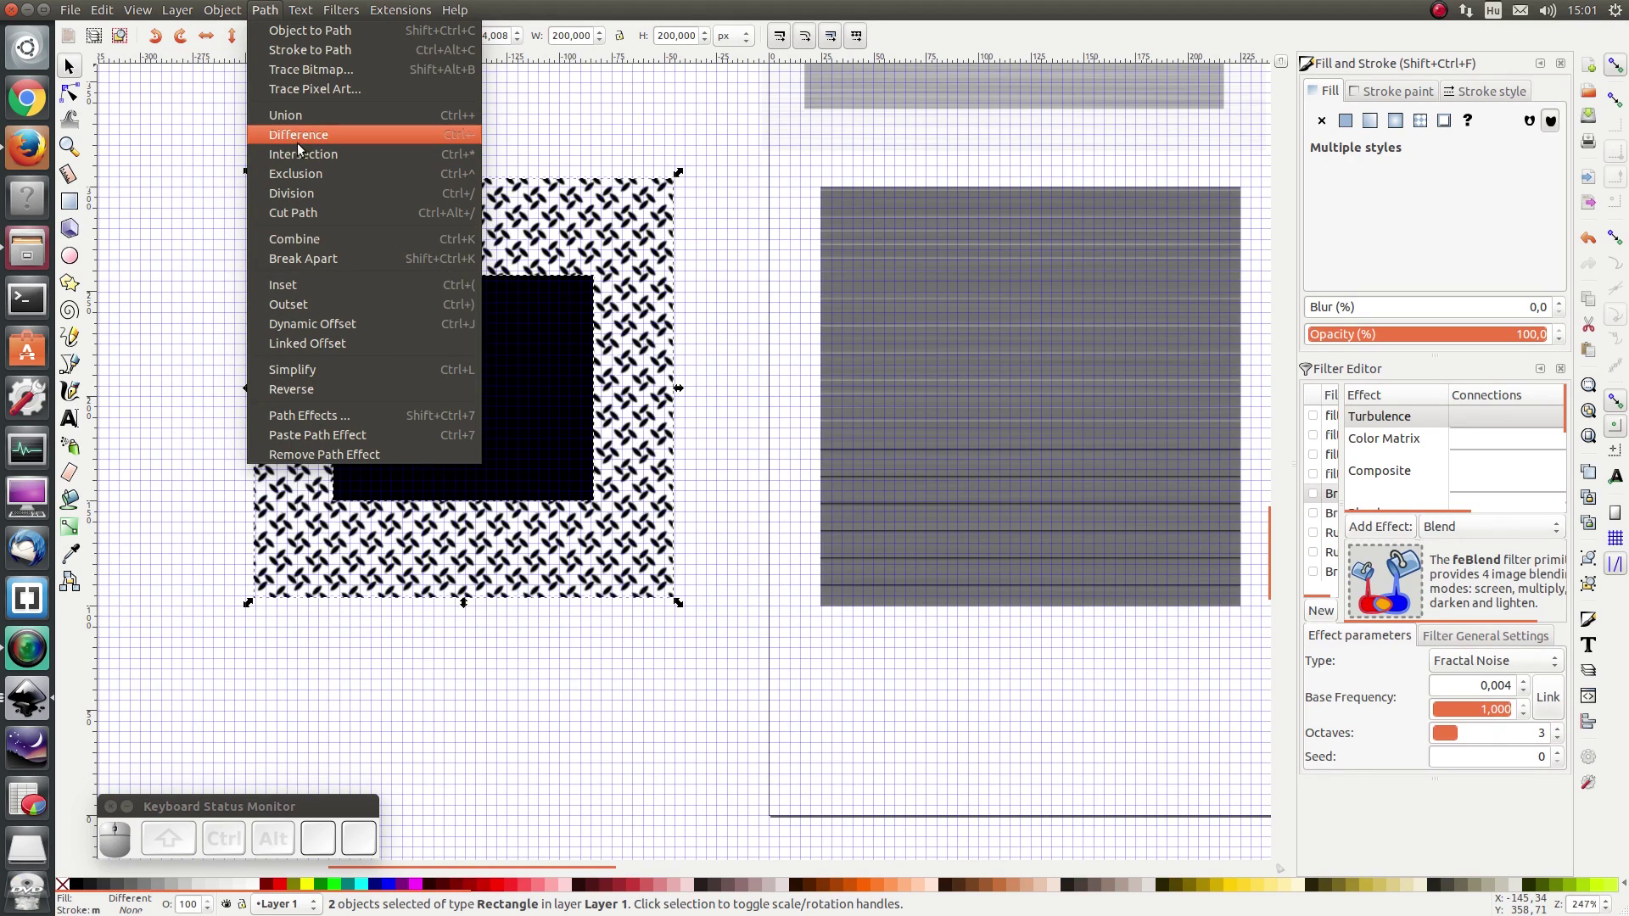
click(302, 149)
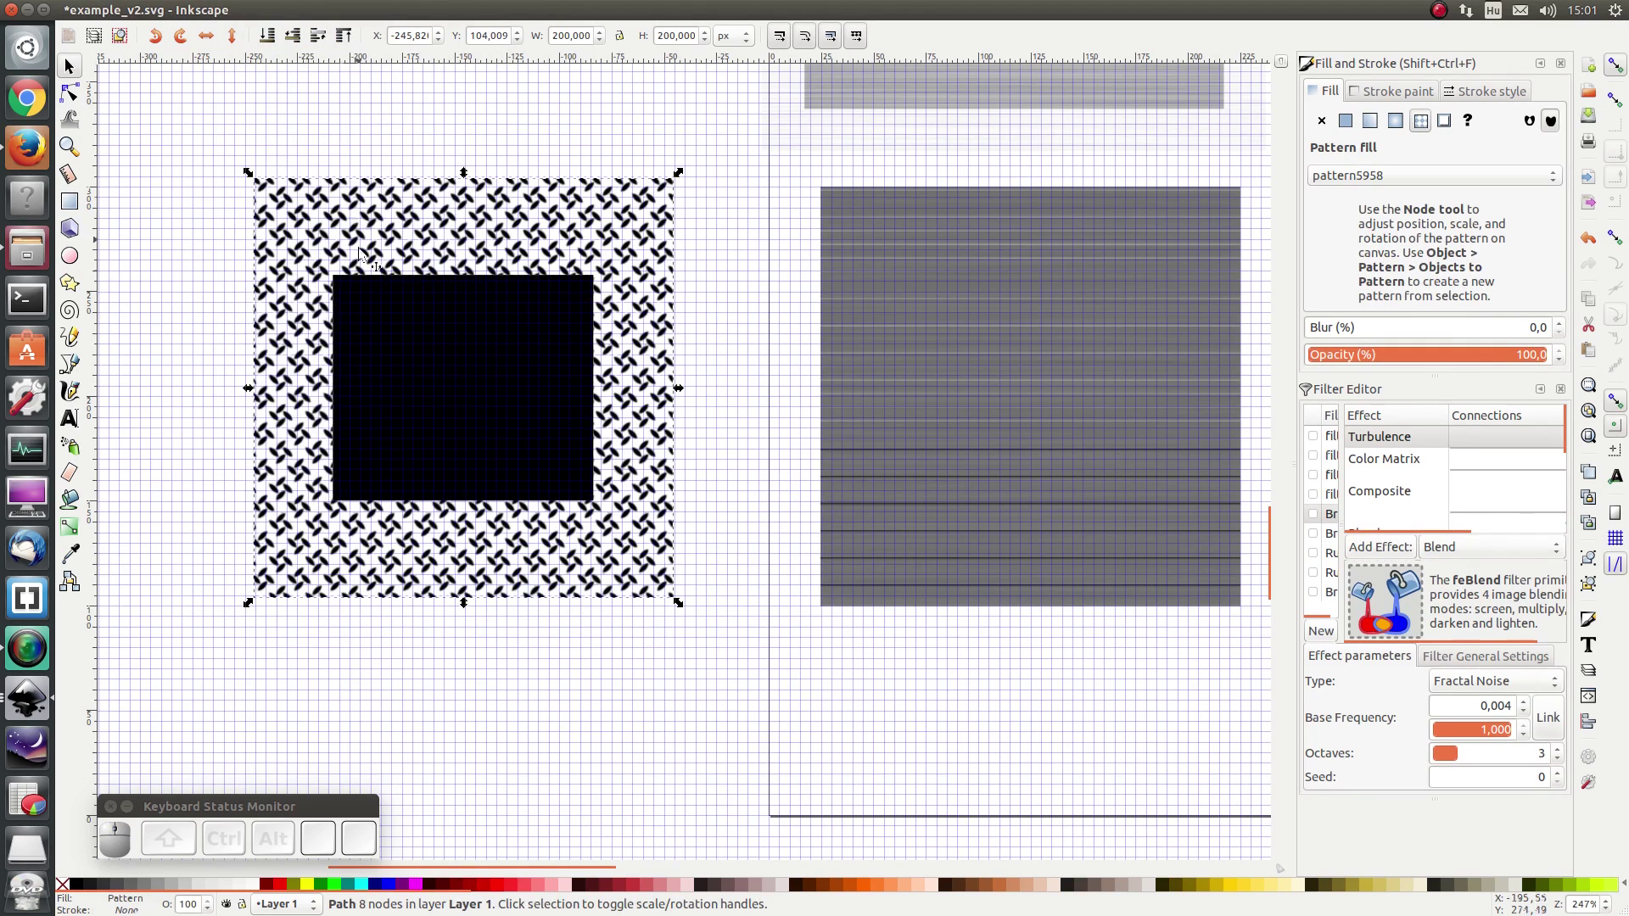
Step: Lower the black rectangle's fill alpha to 198 so it becomes translucent dark grey
click(394, 387)
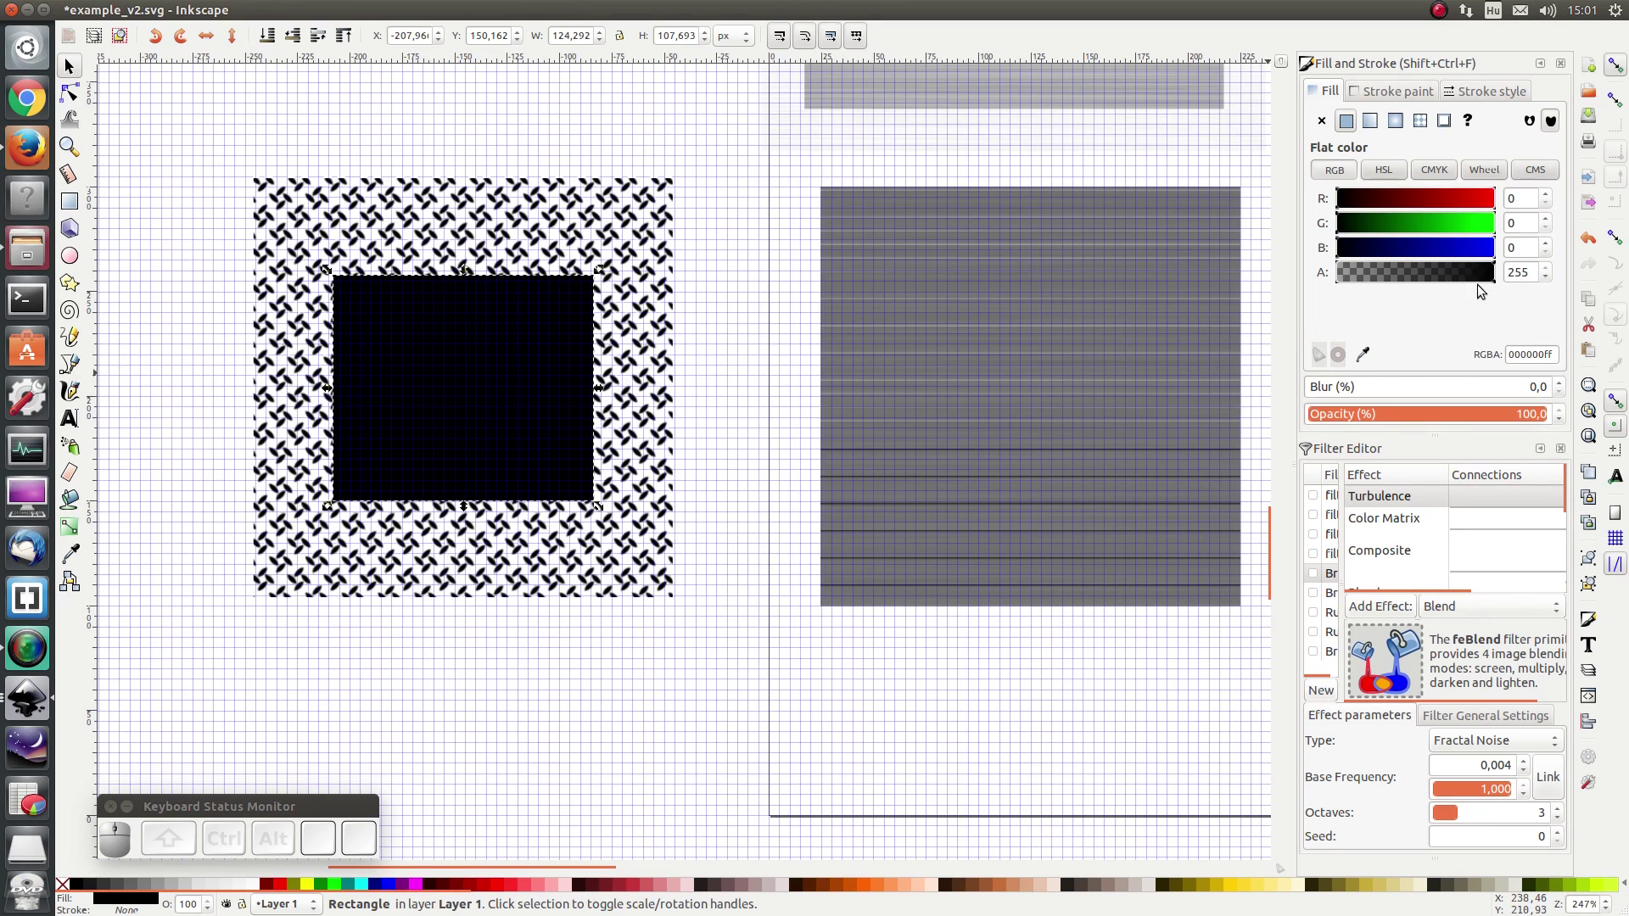
click(1480, 277)
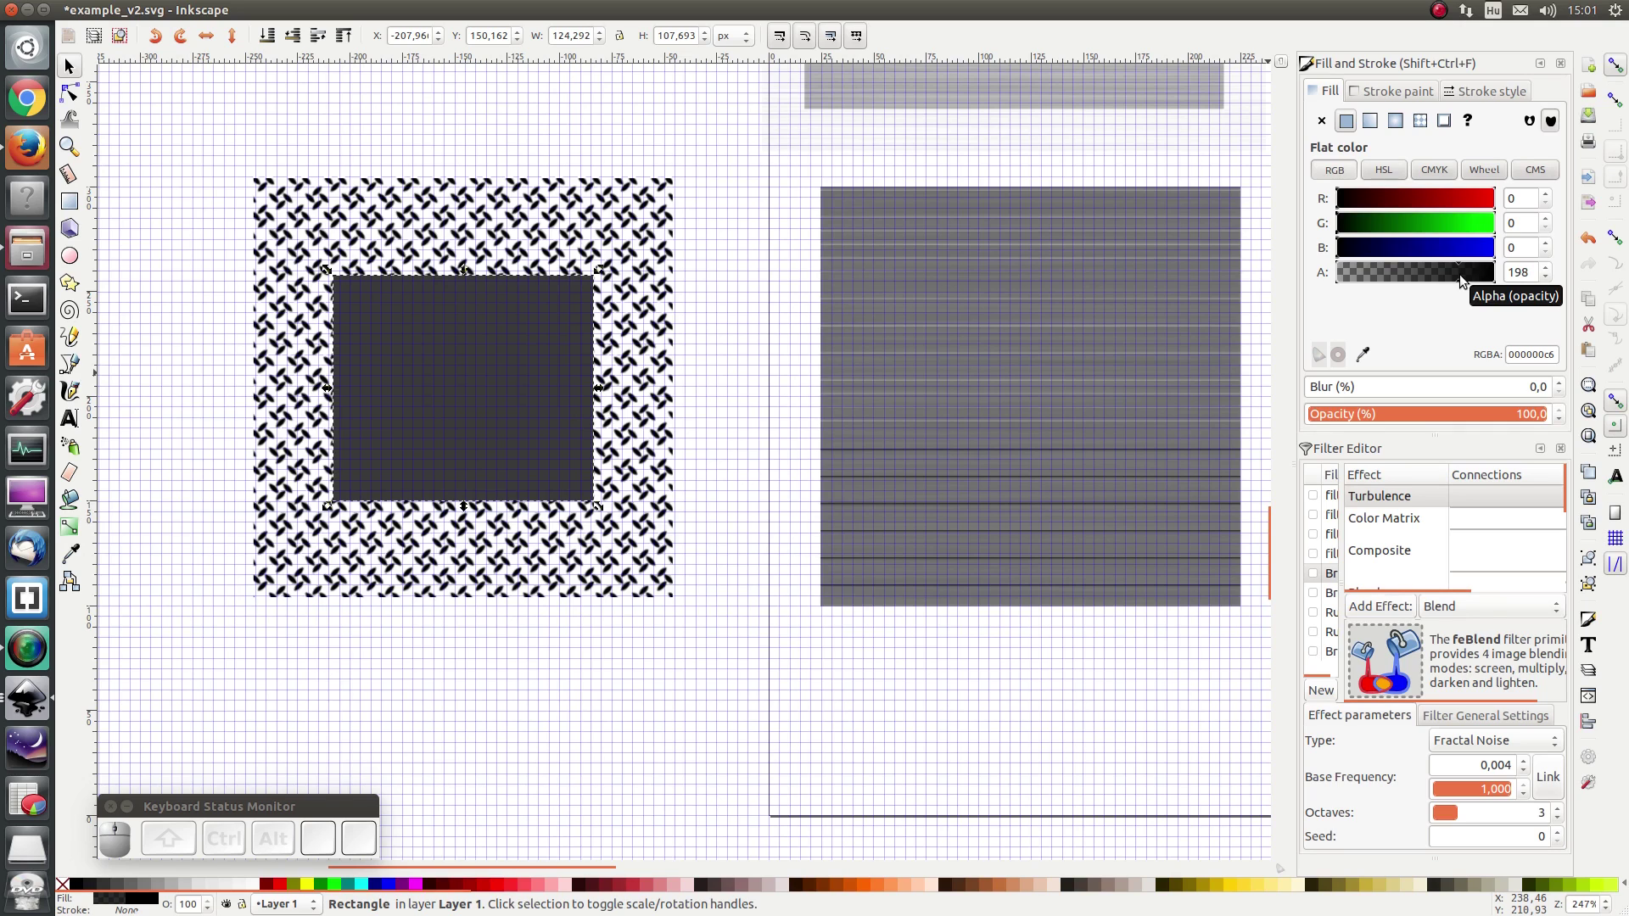
key(ctrl+r)
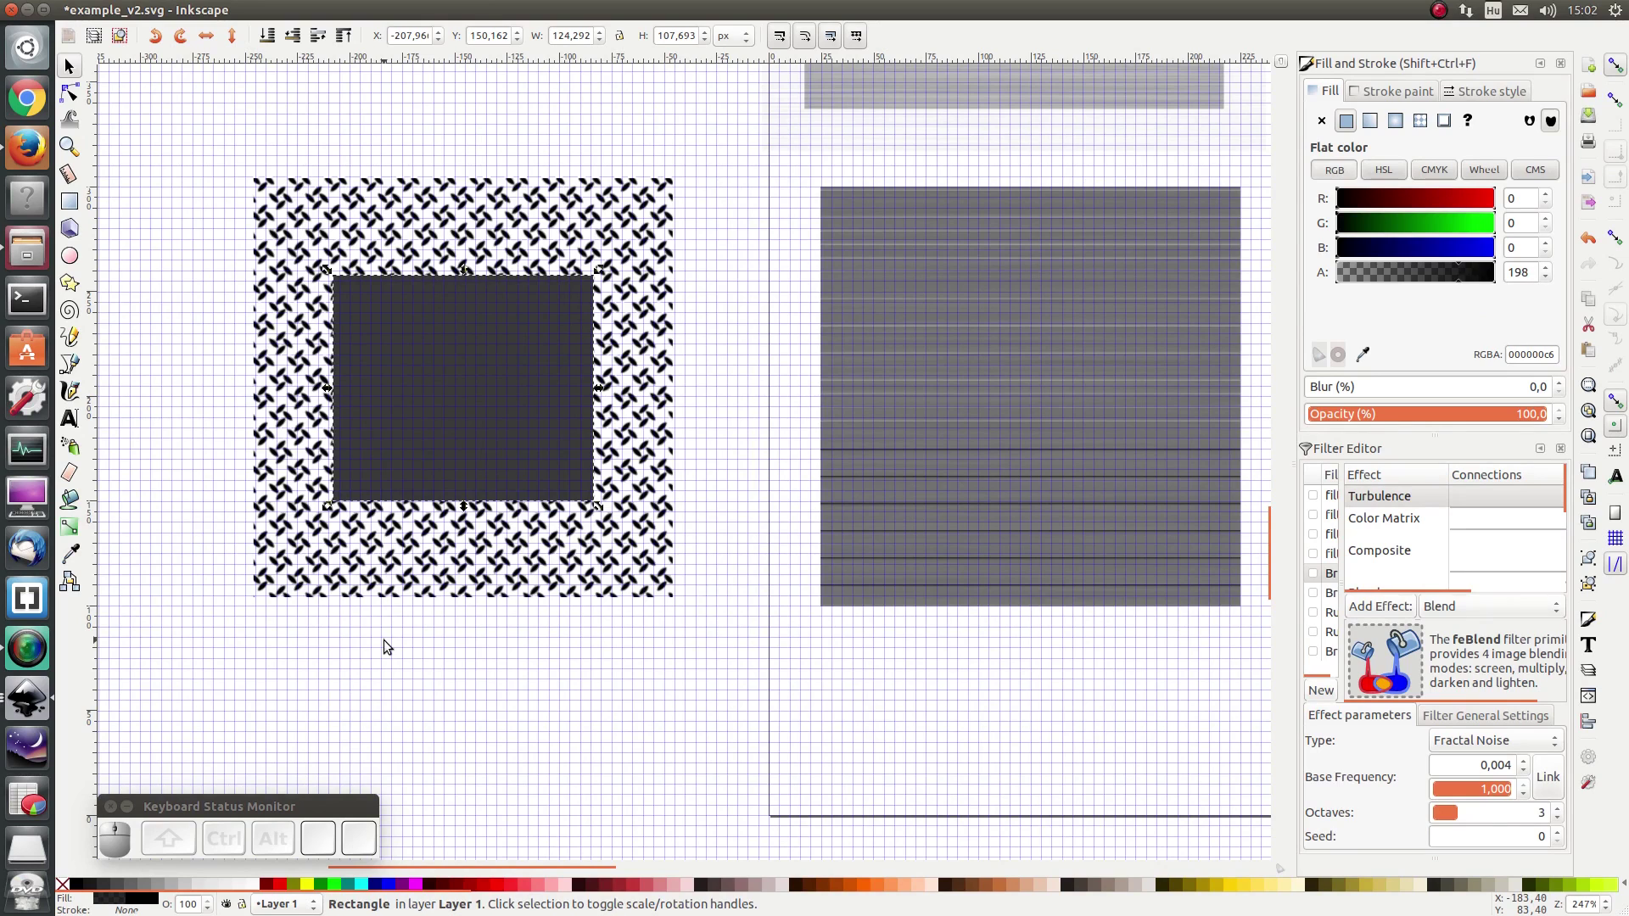
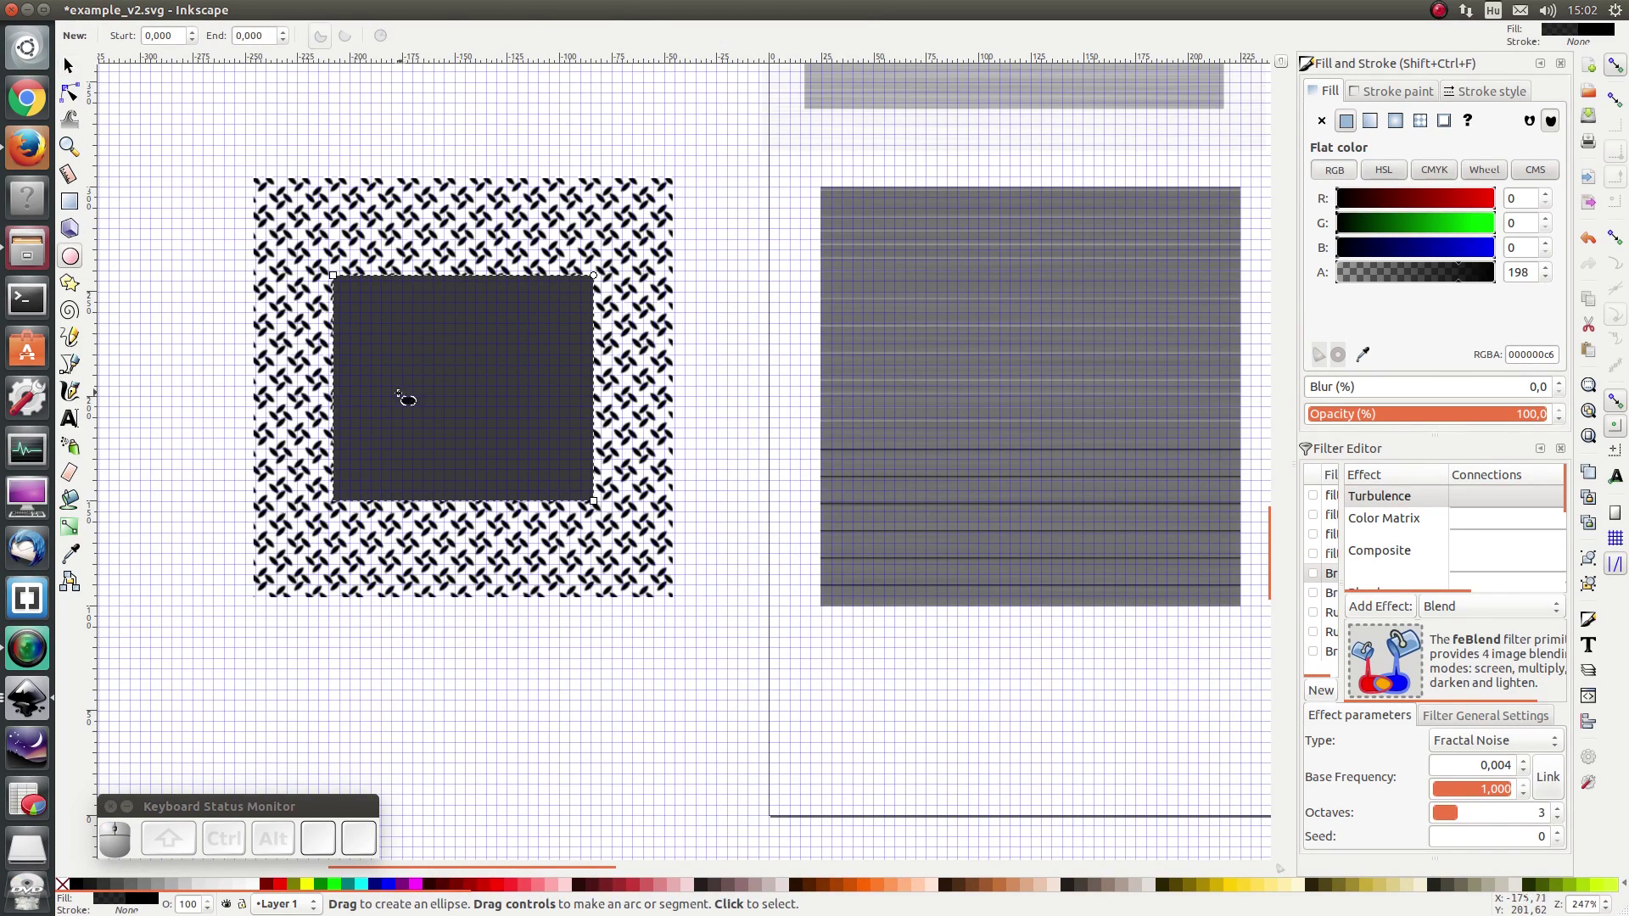
Step: Apply the metallic lighting filter from the Filters menu to the riveted tile
scroll(up, 3)
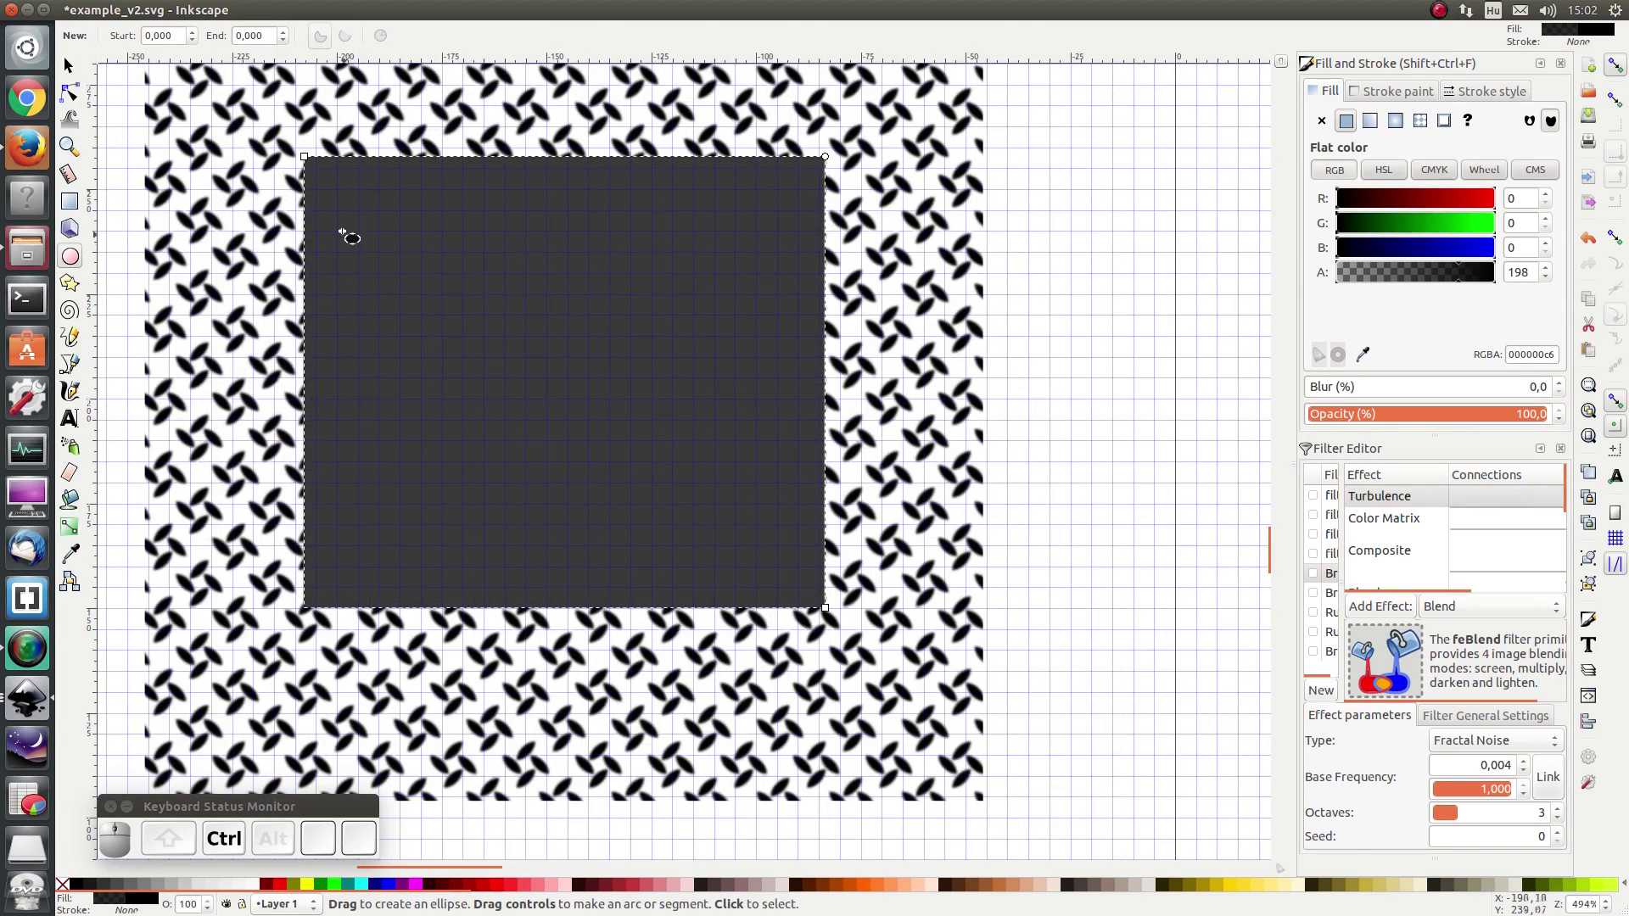
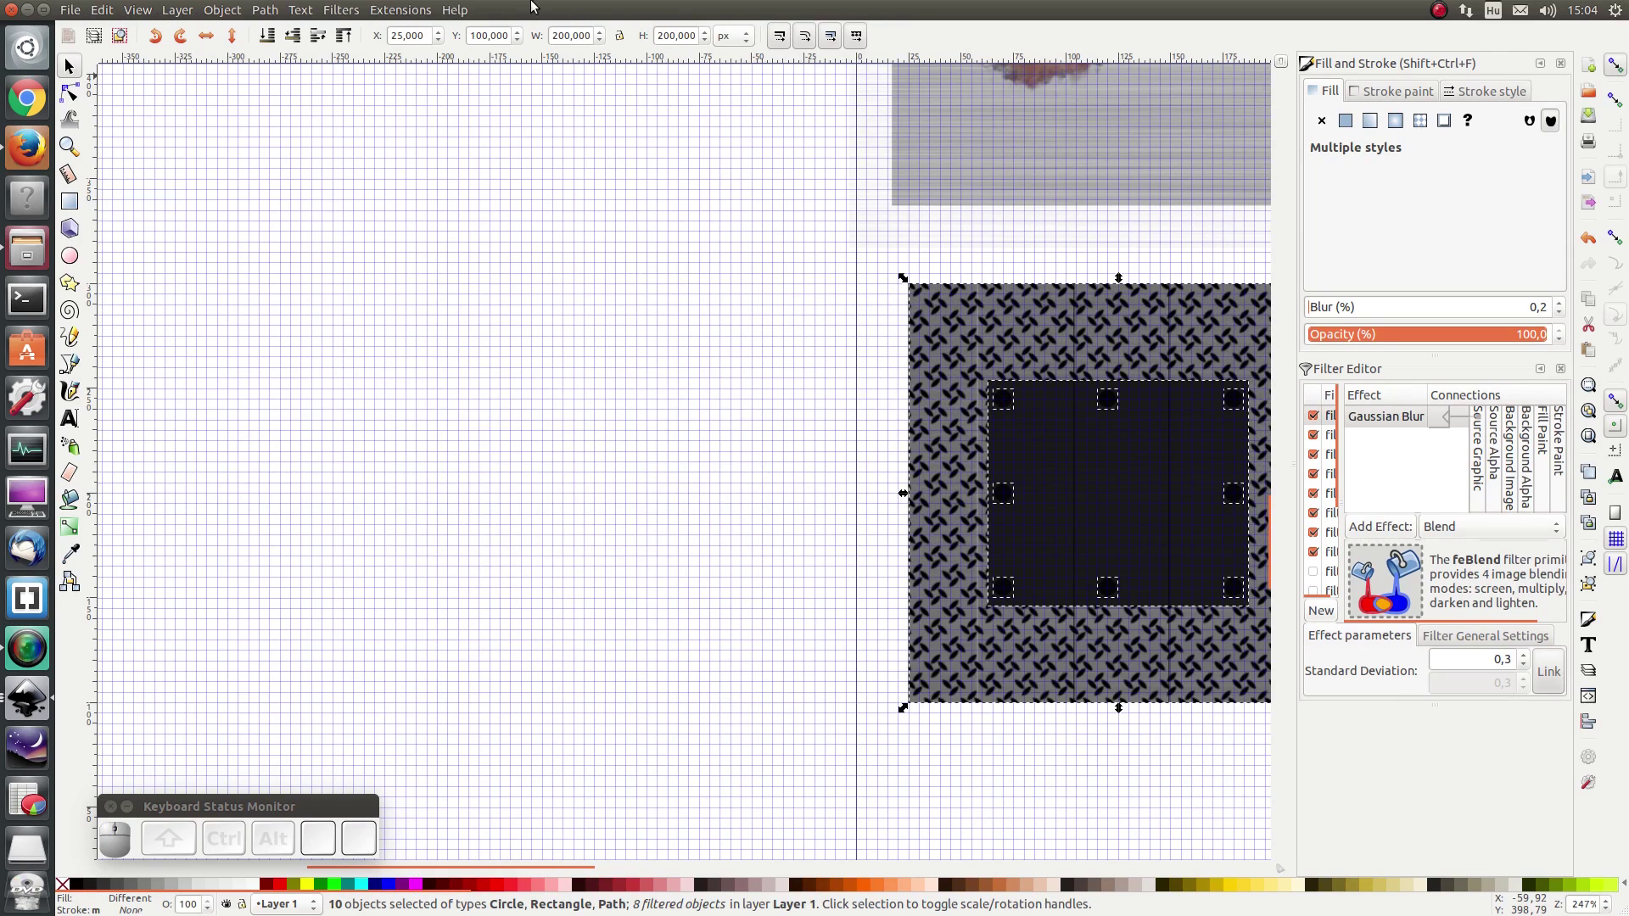
click(271, 43)
scroll(down, 3)
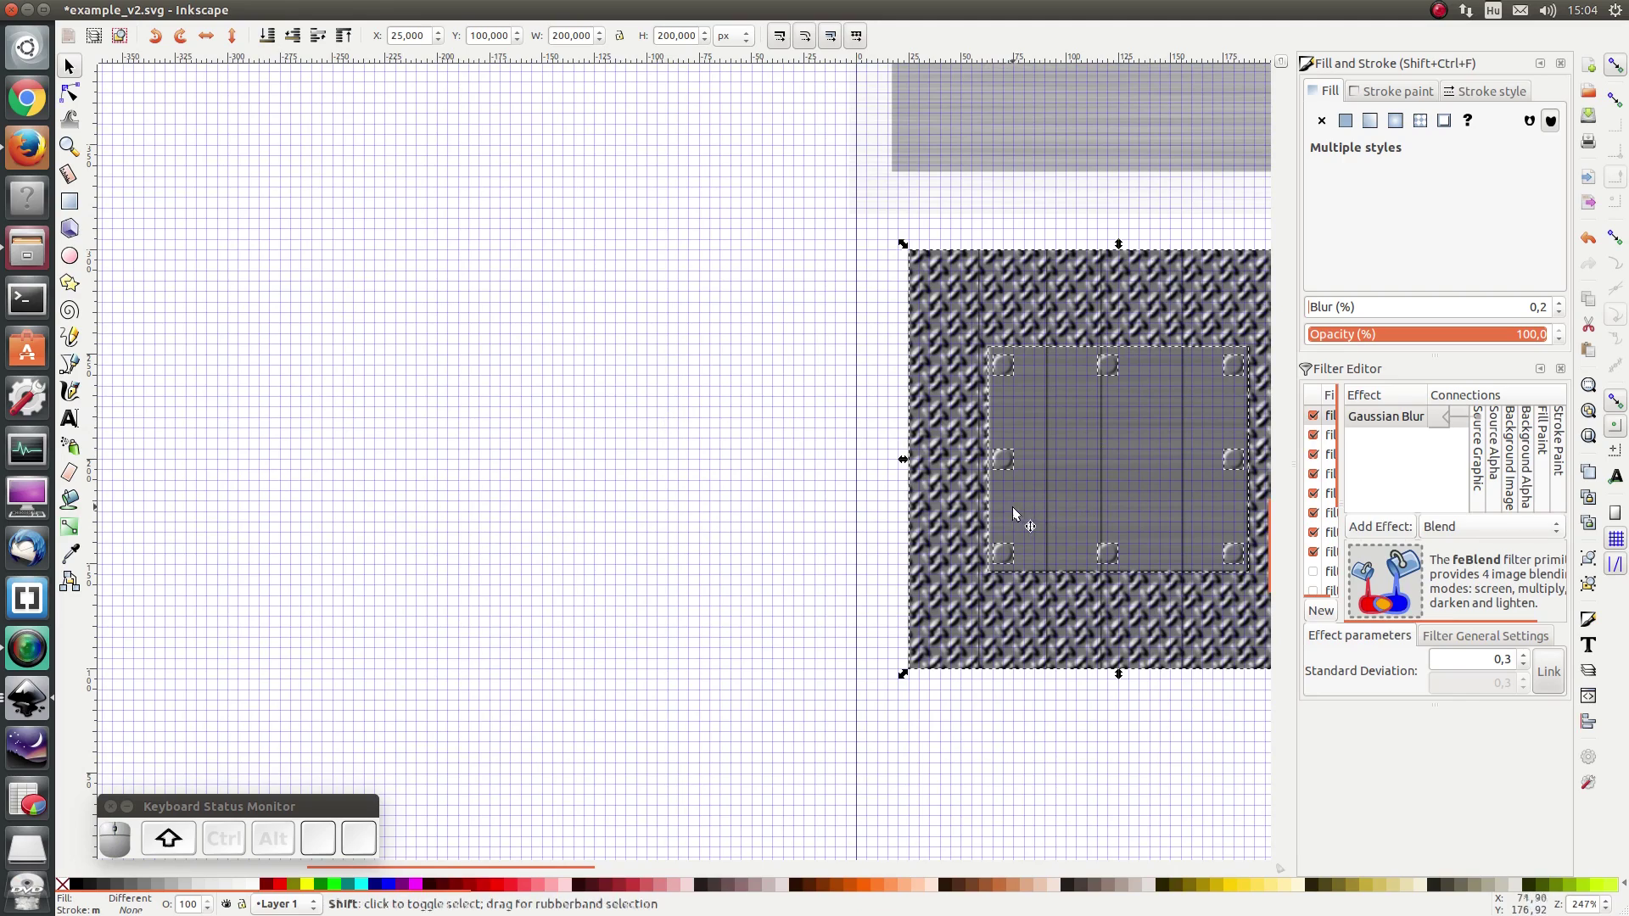
scroll(down, 3)
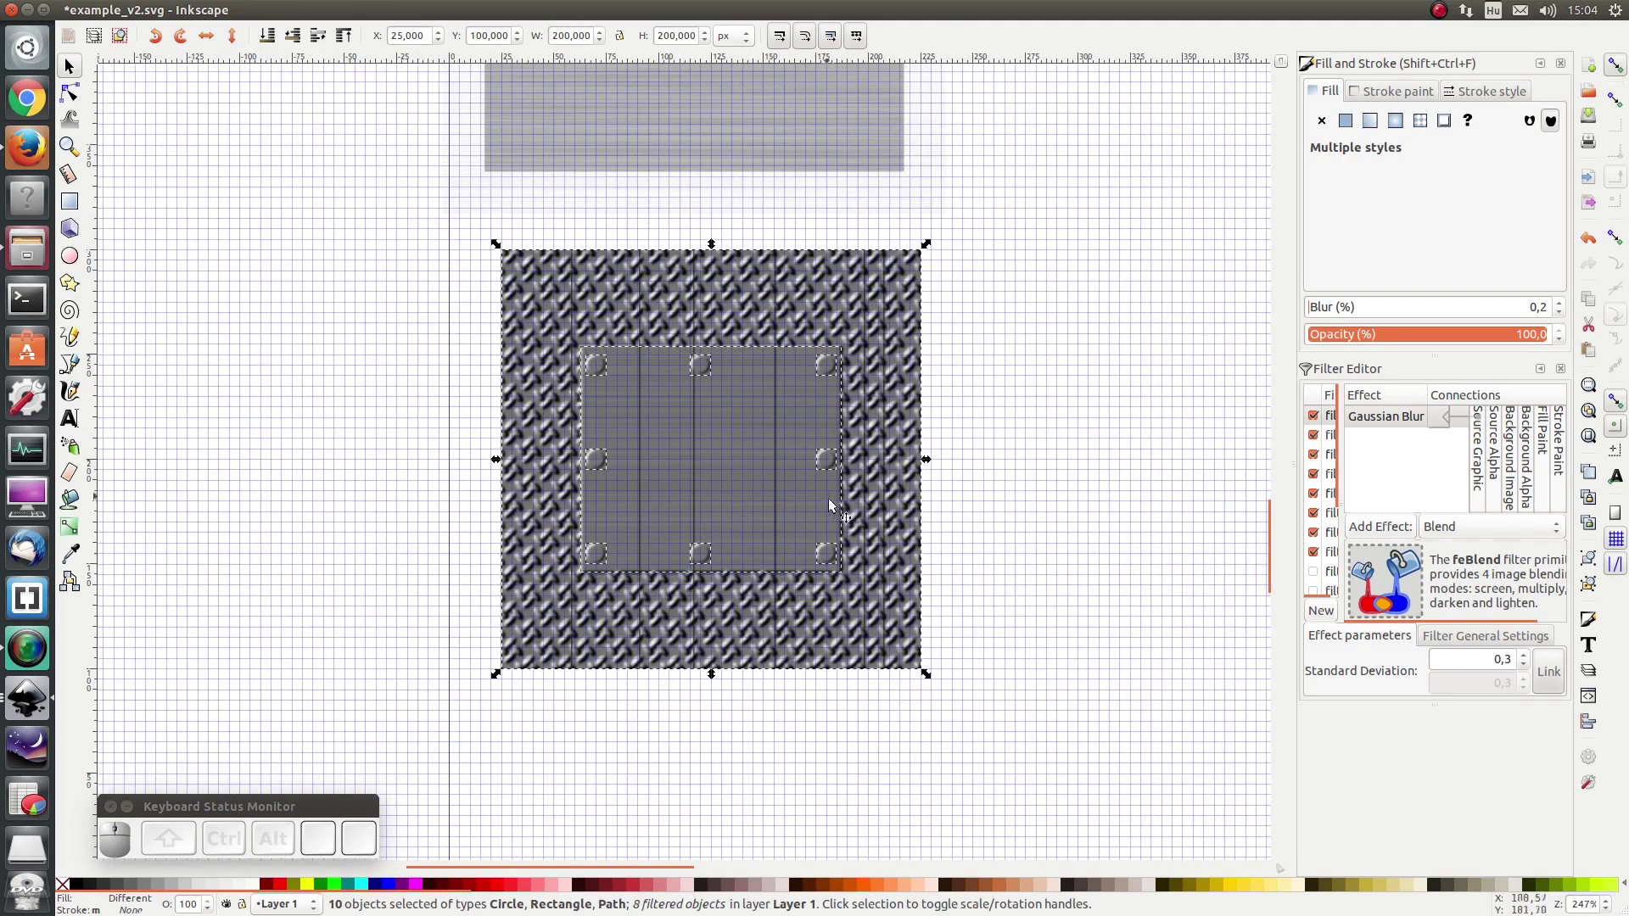
scroll(up, 3)
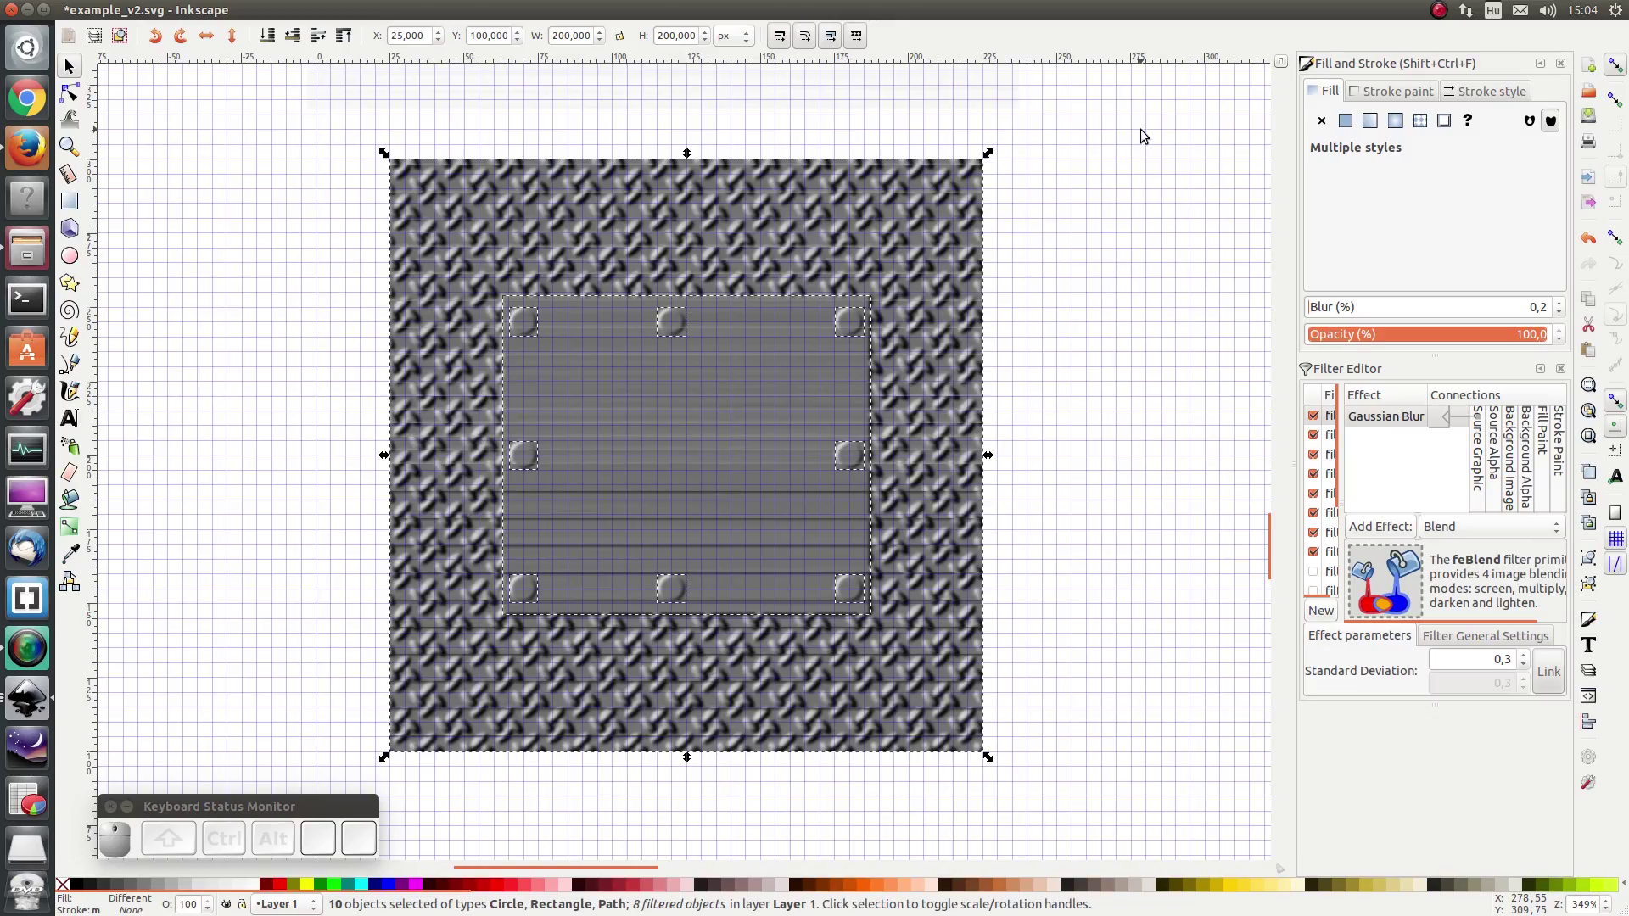
Step: Set the Diffuse Lighting constant to 1.76 and adjust the Specular Lighting constant
key(ctrl+r)
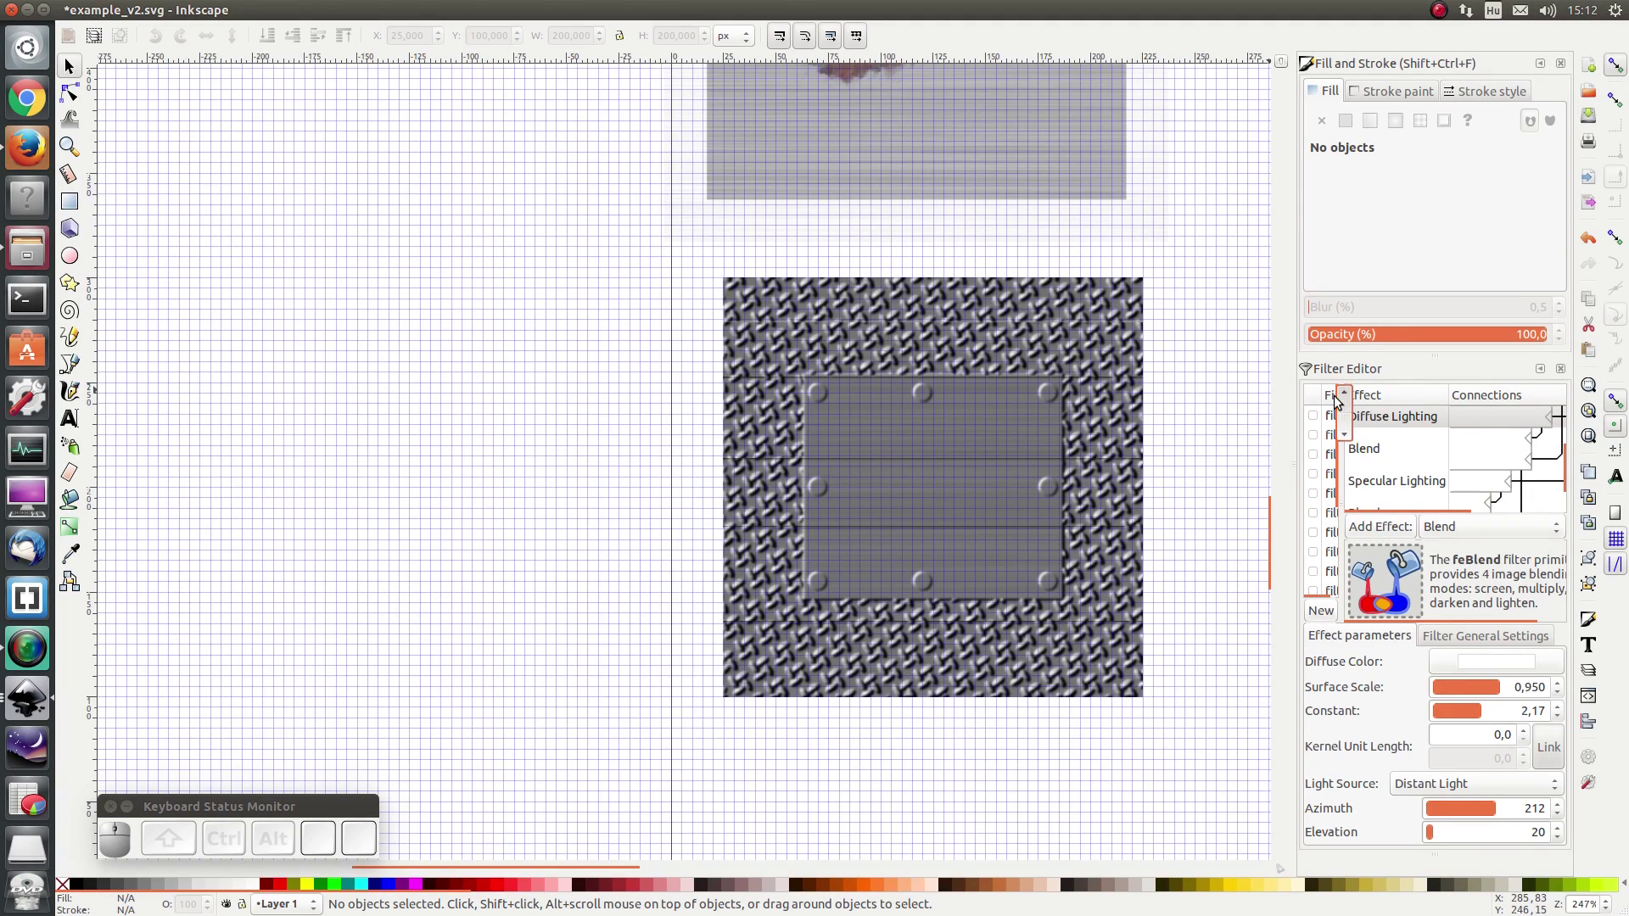
click(1400, 426)
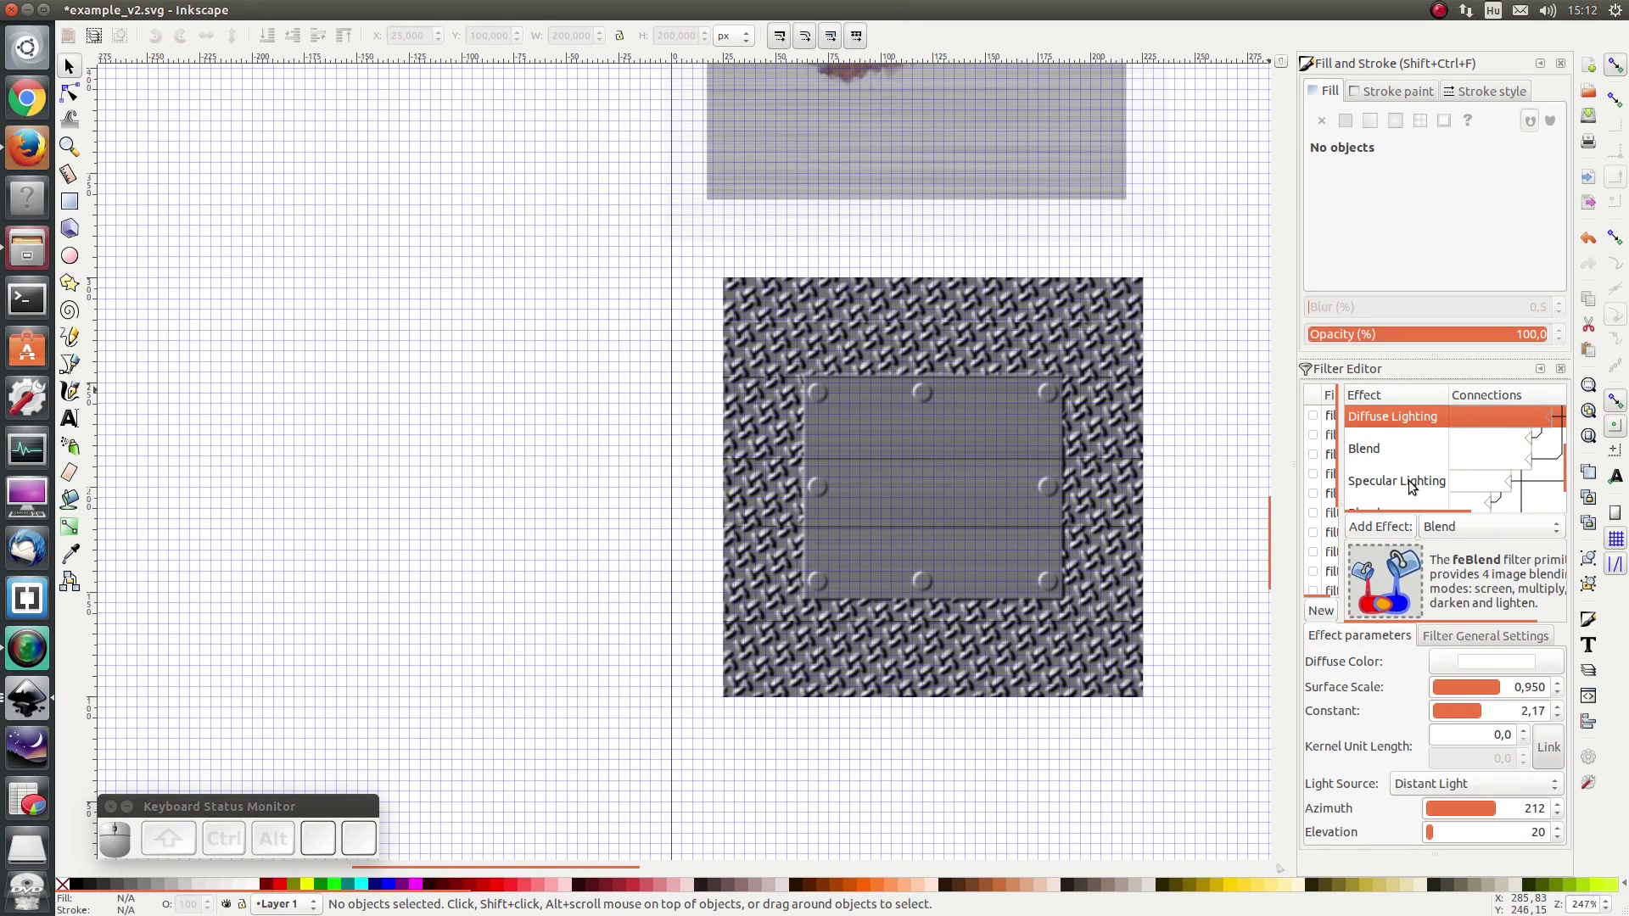
scroll(down, 3)
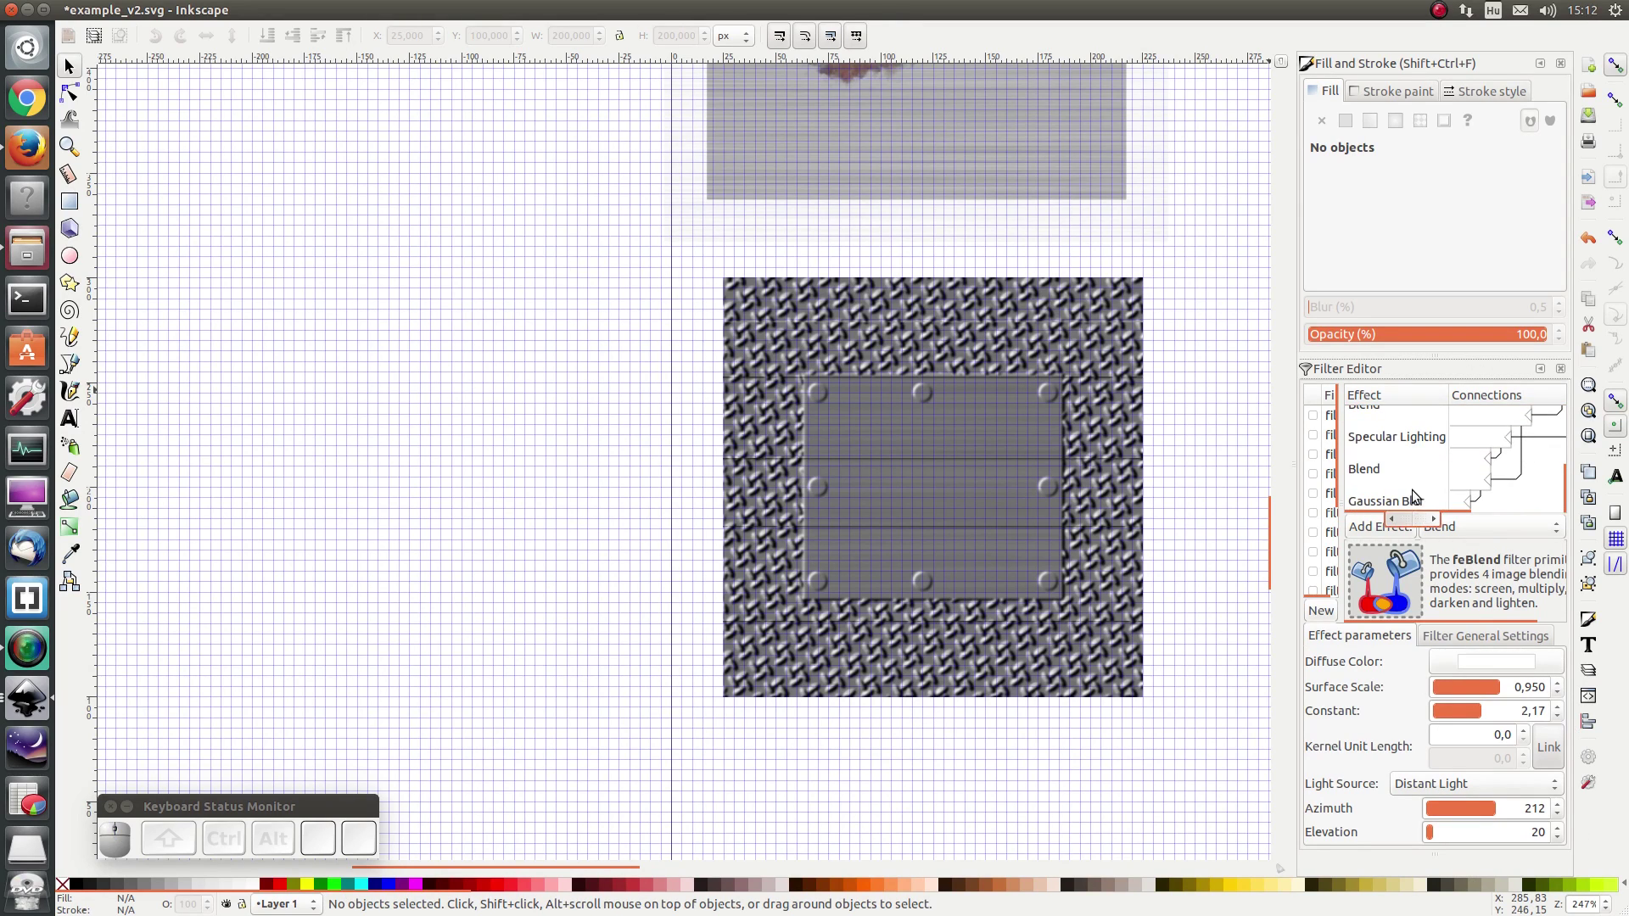
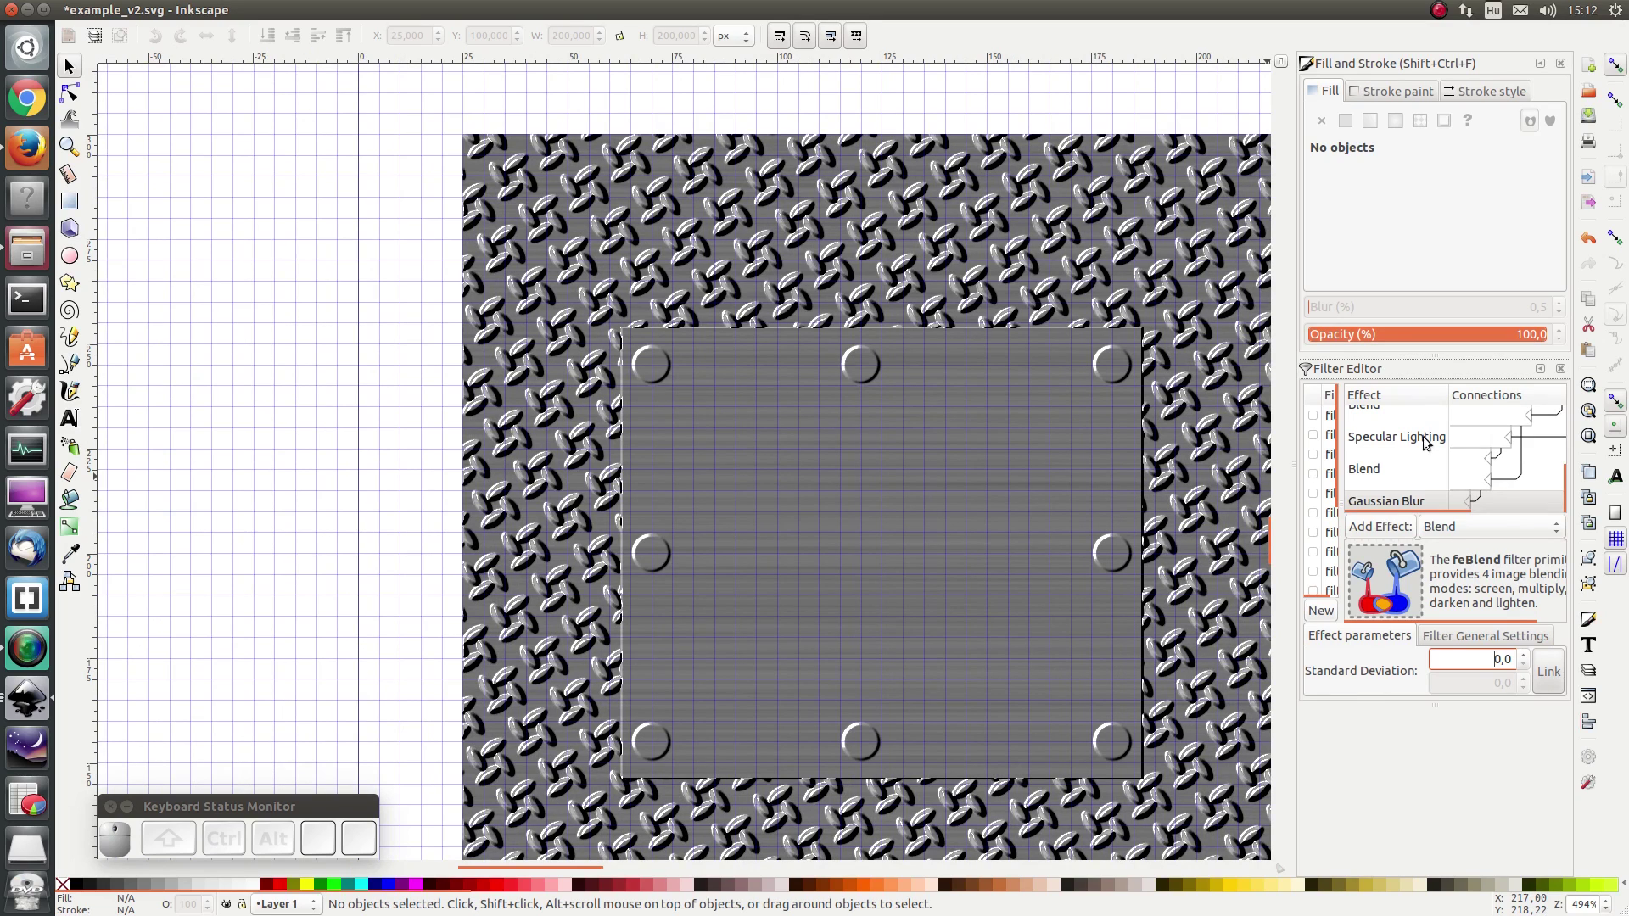
click(1431, 443)
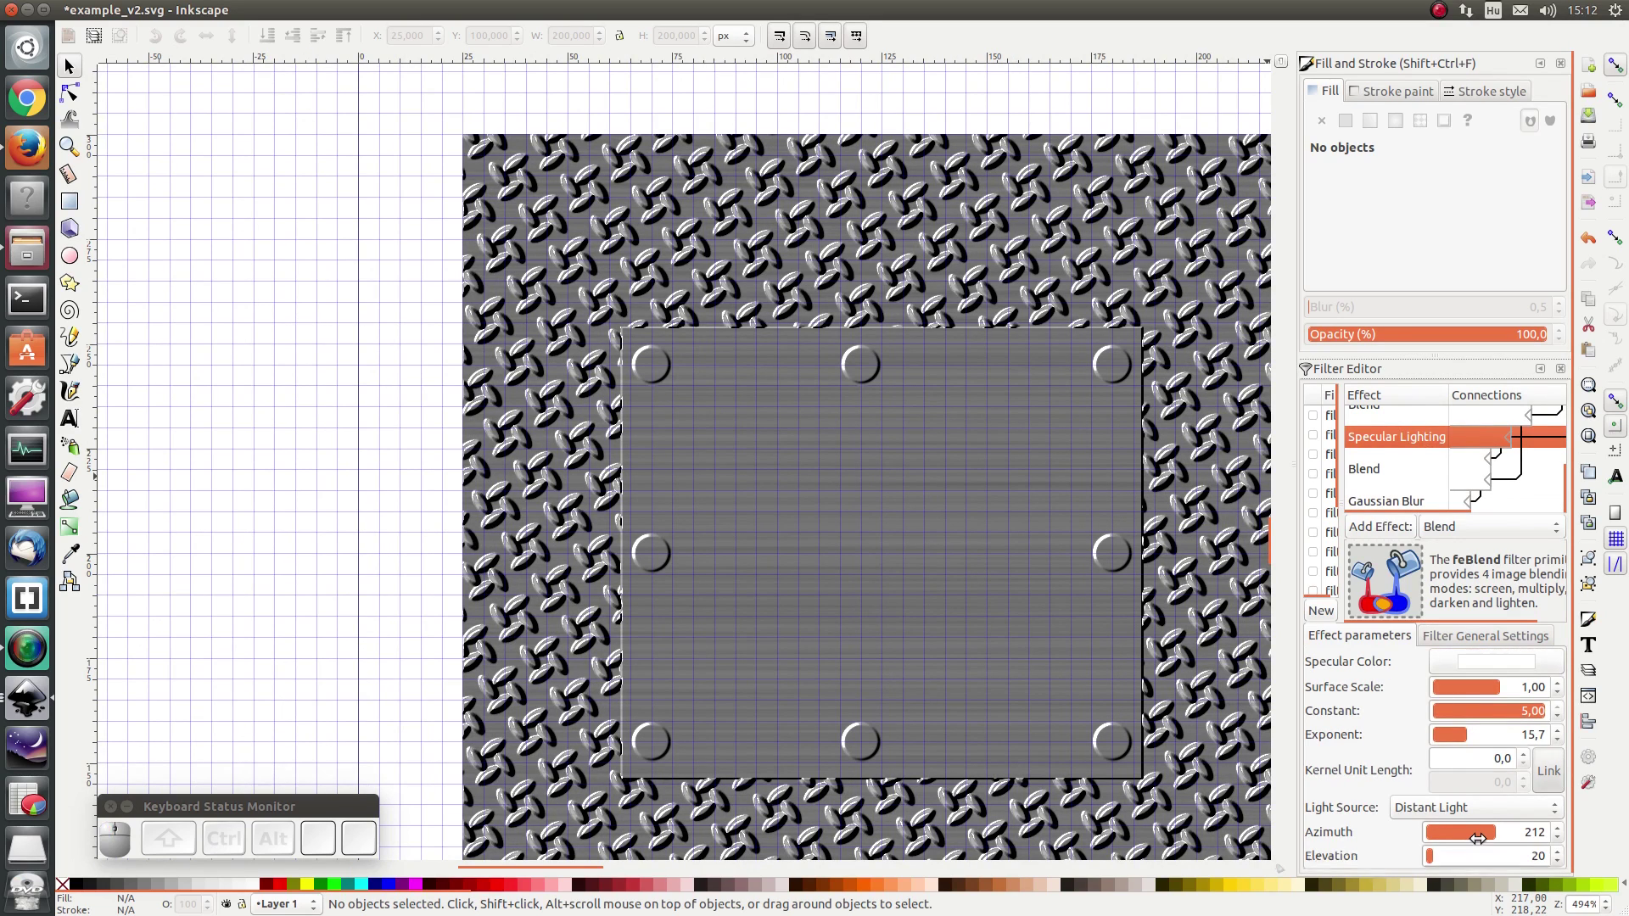
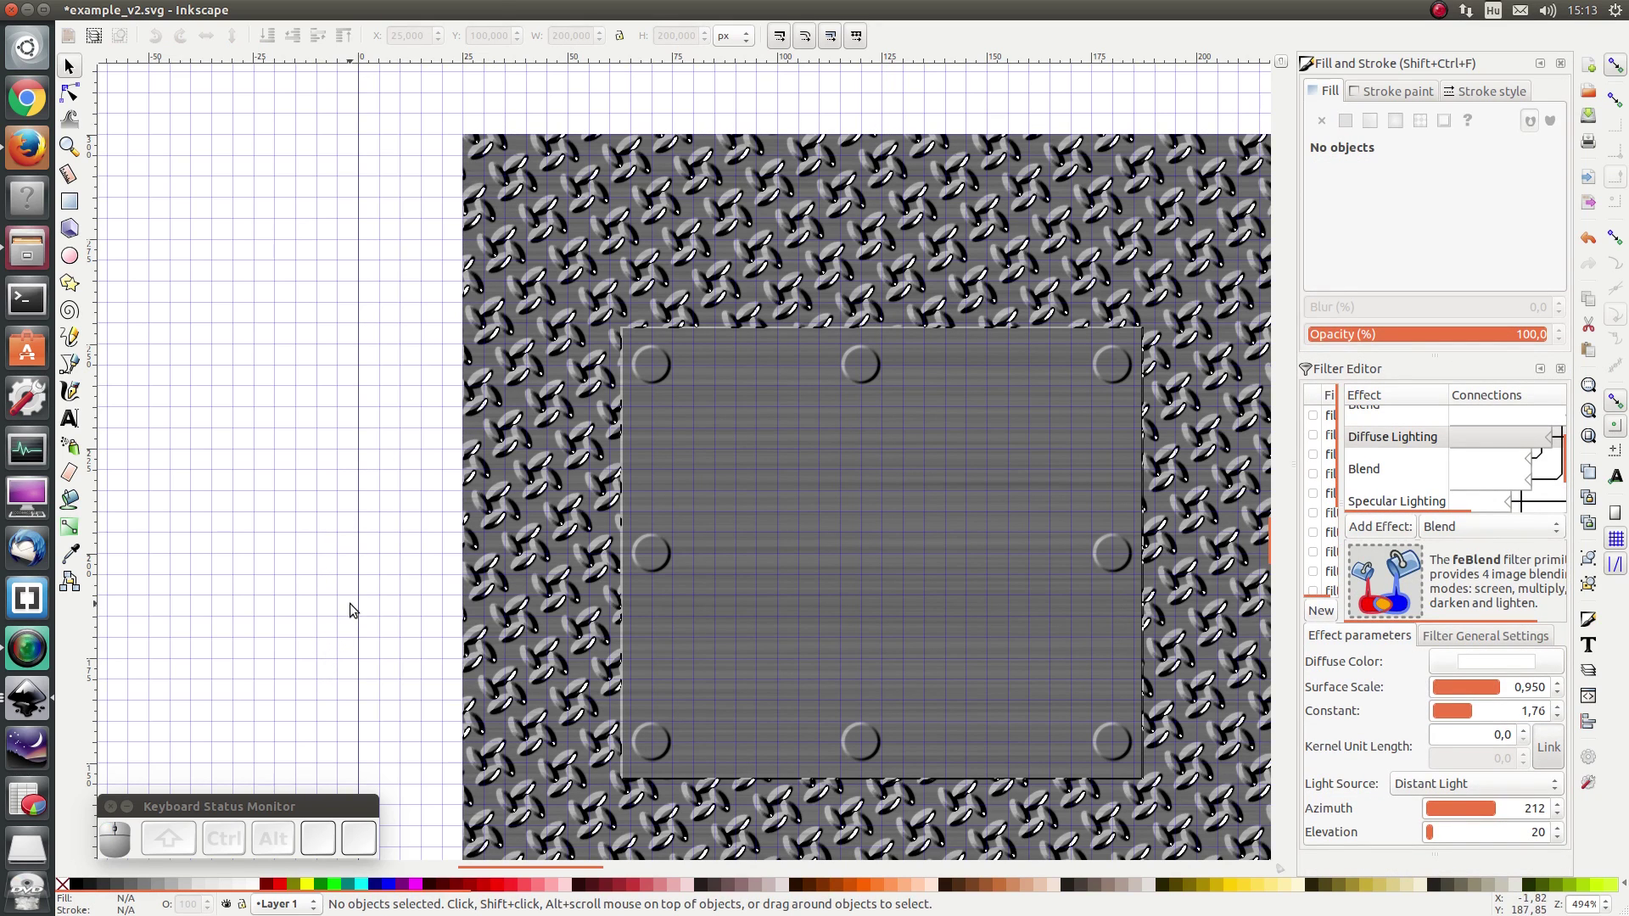
scroll(down, 3)
scroll(up, 3)
scroll(up, 3)
click(706, 348)
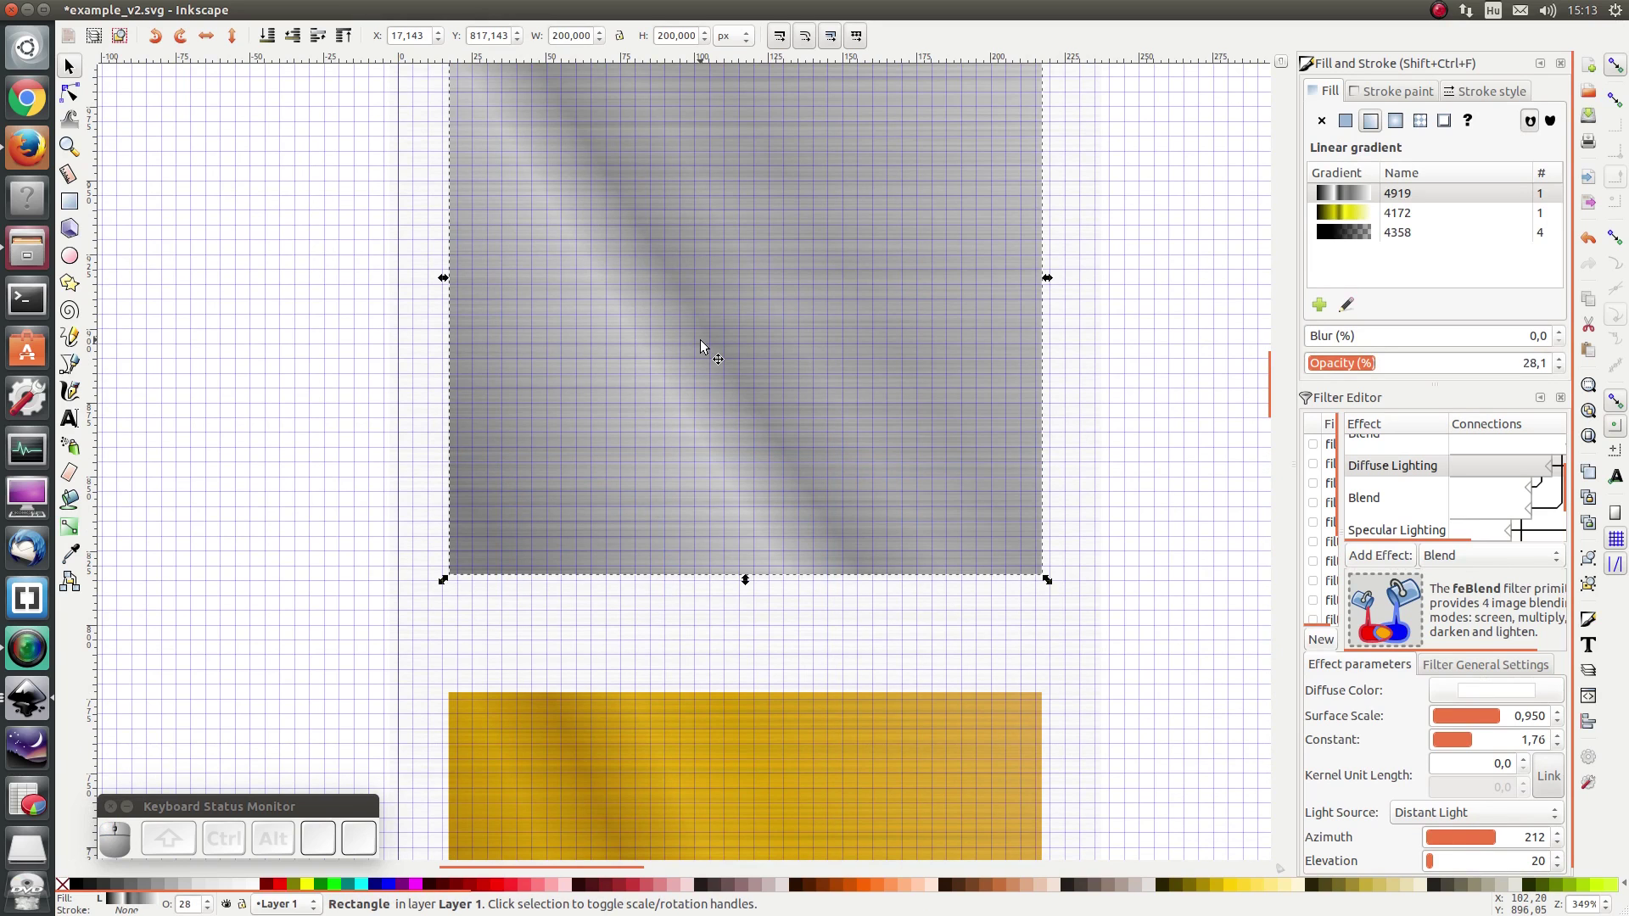
key(ctrl+c)
scroll(down, 3)
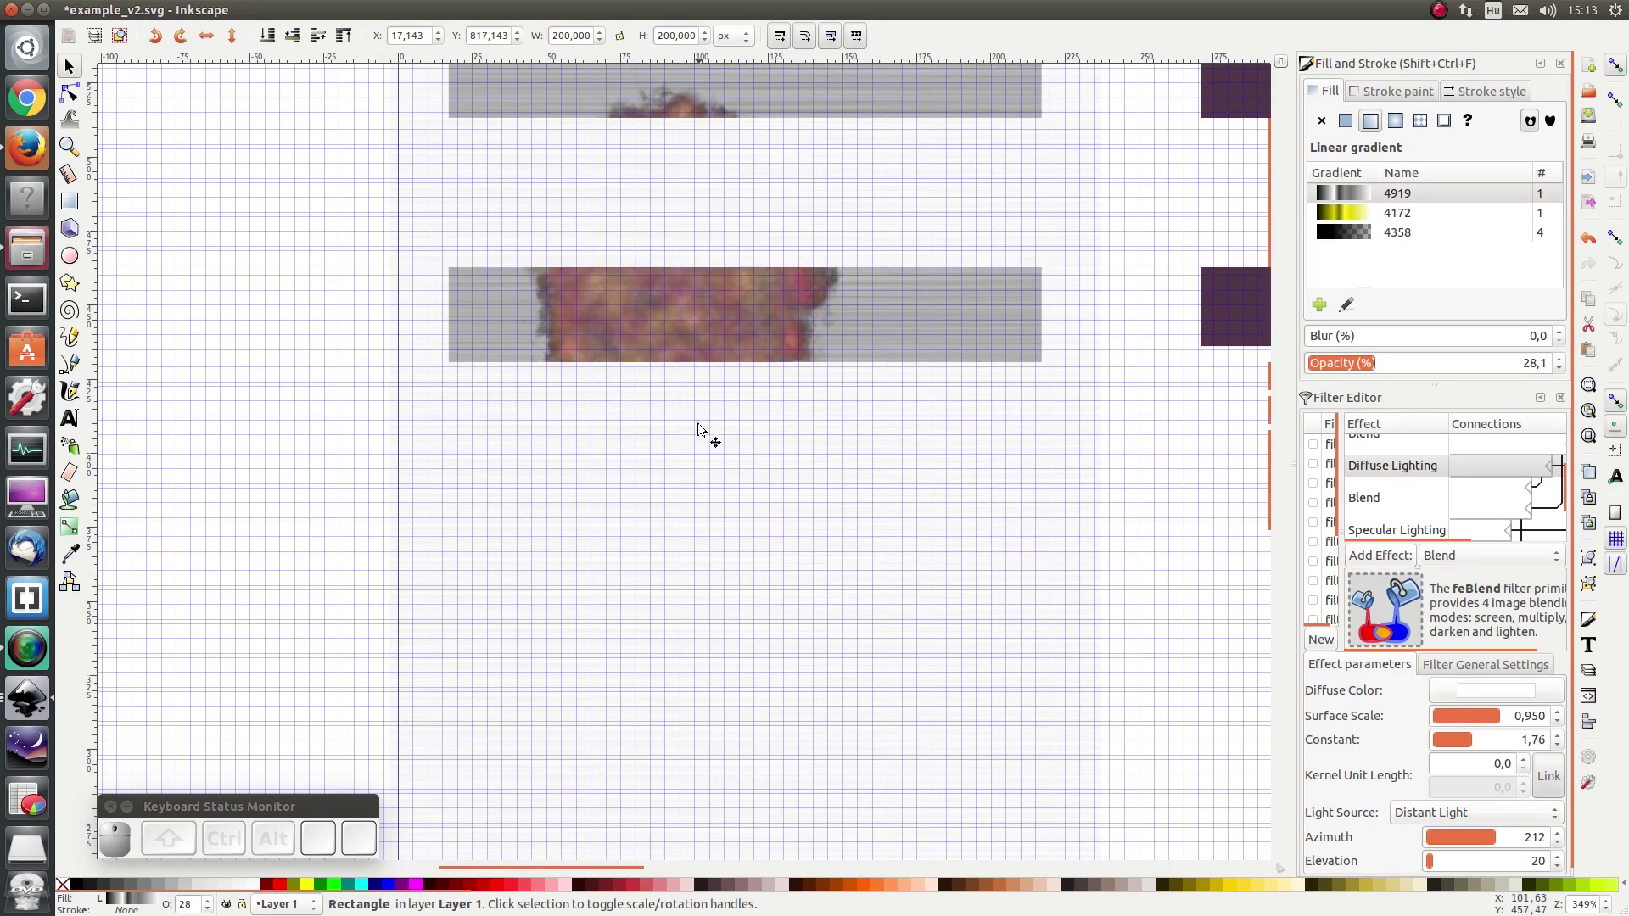